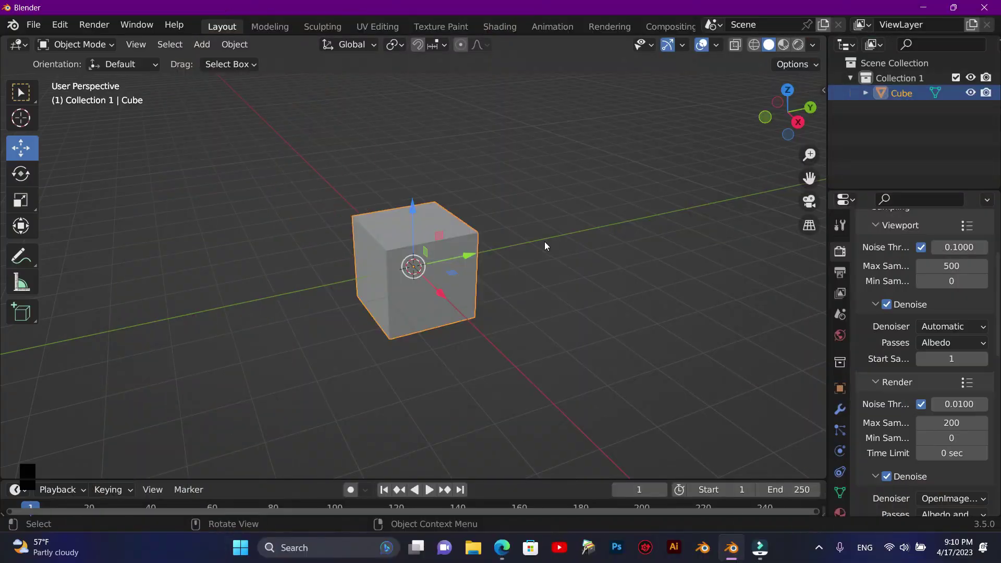
Delete the default cube and add a UV sphere in its place
left_click(465, 277)
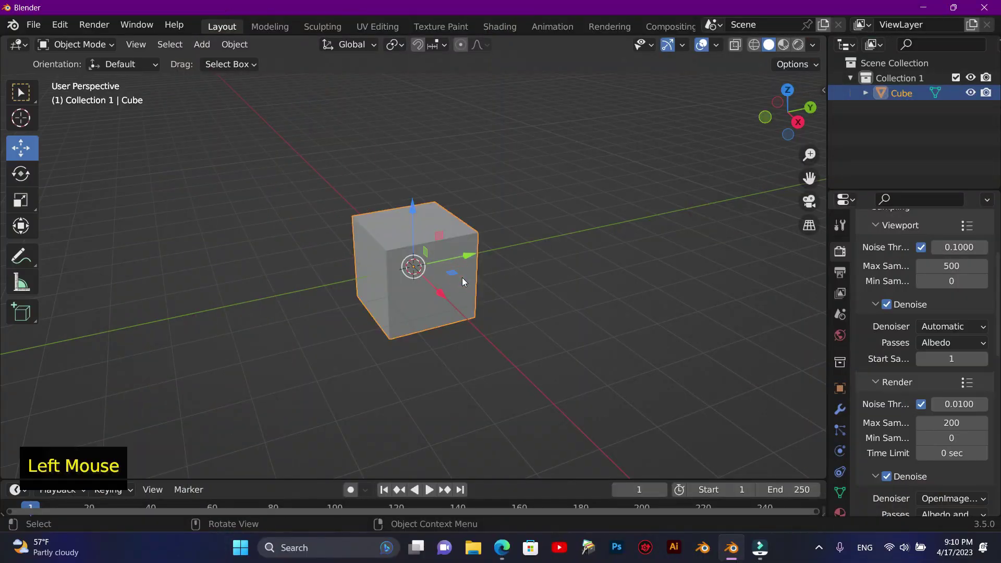
key("x")
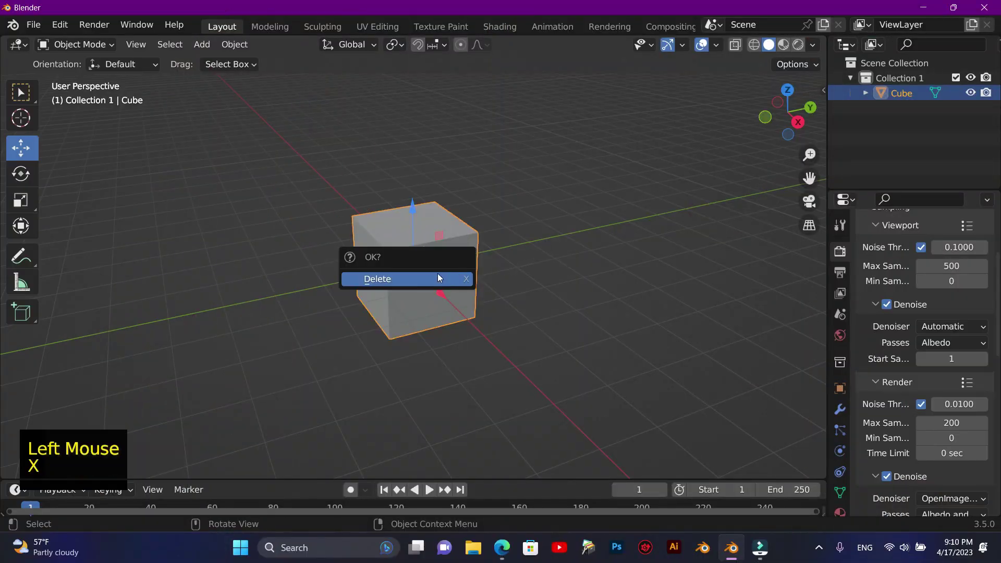
key("shift+a")
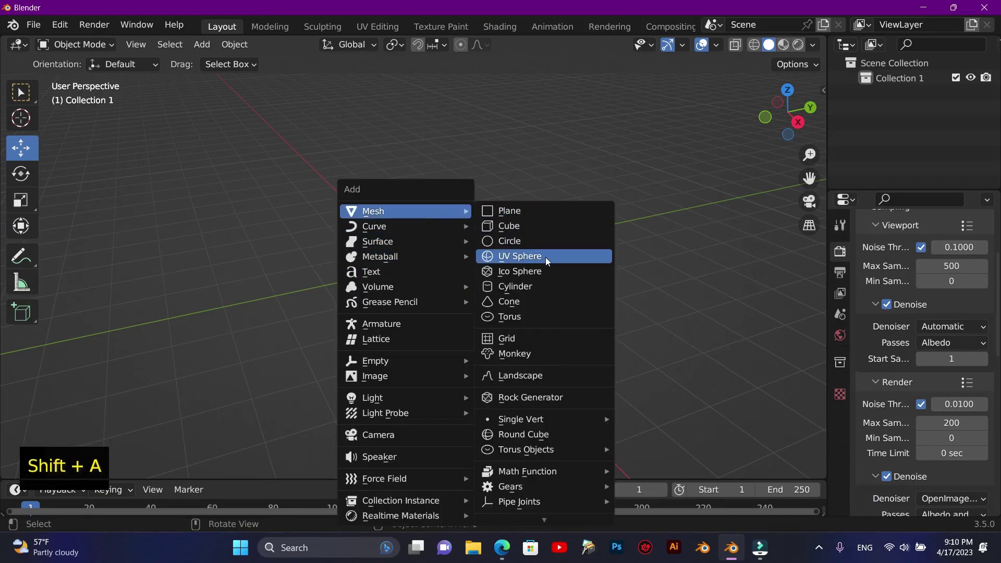
scroll("up", 3)
left_click(836, 414)
left_click(906, 257)
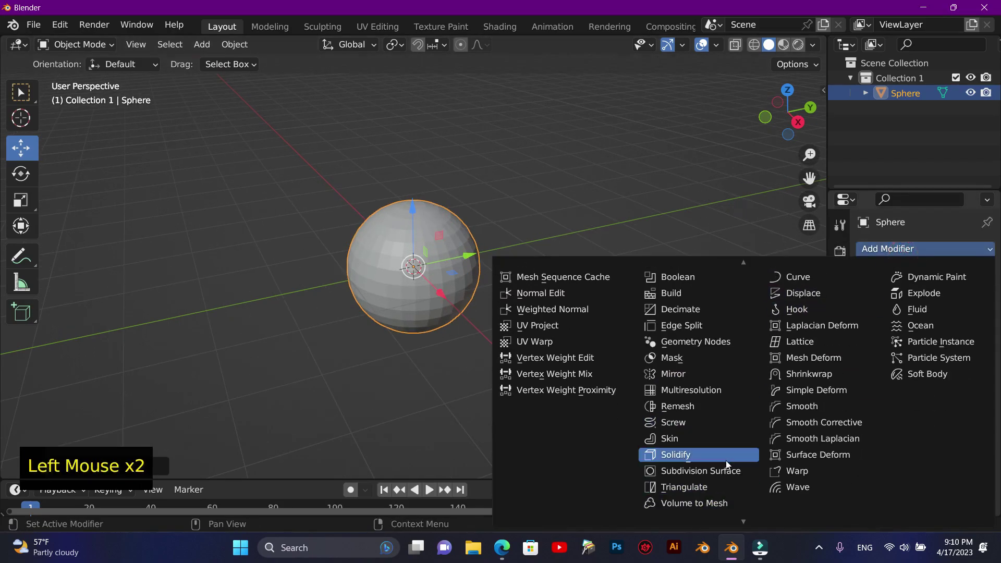
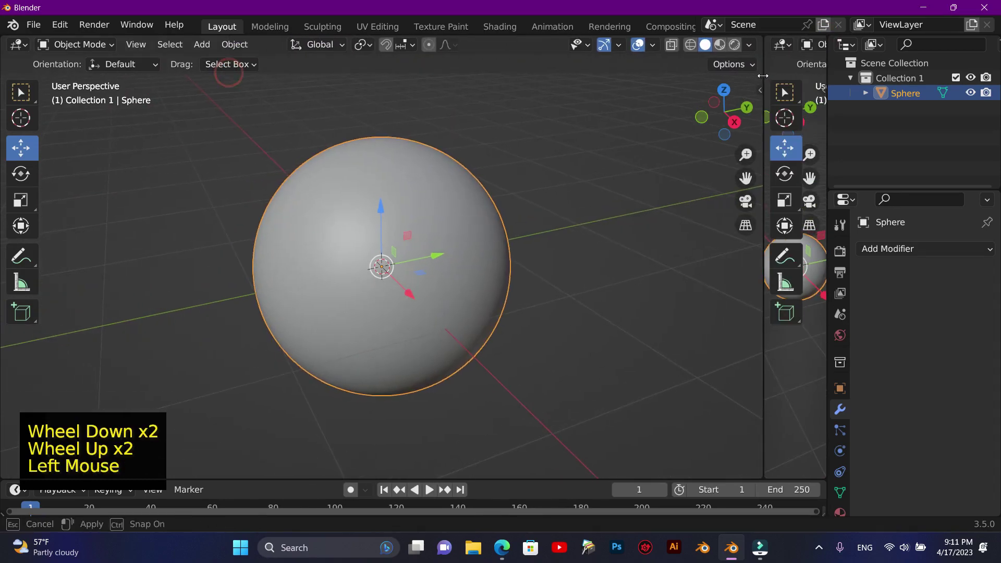
Switch to Material Preview shading, join the split view areas and show the Cycles GPU render settings
left_click(720, 44)
left_click(747, 51)
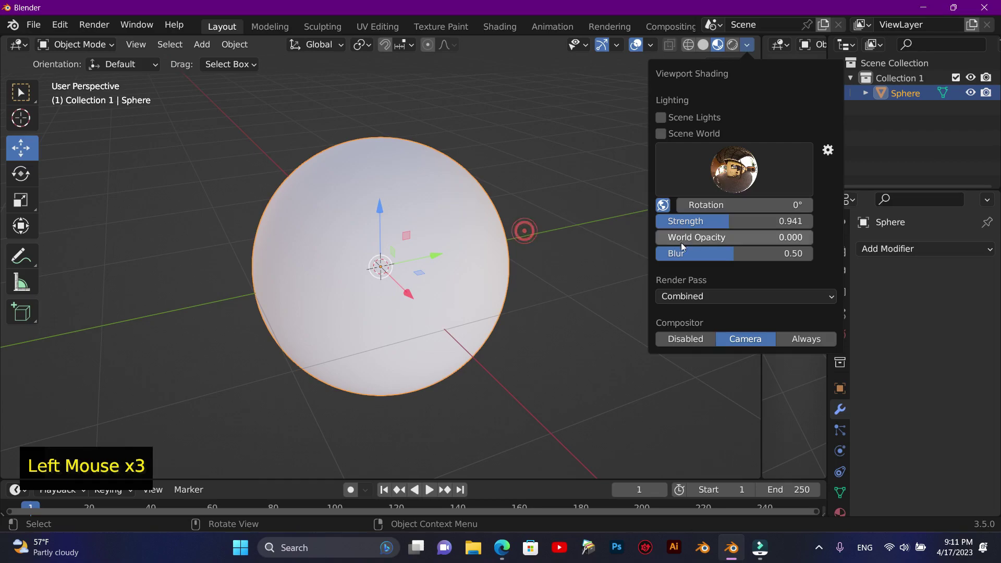
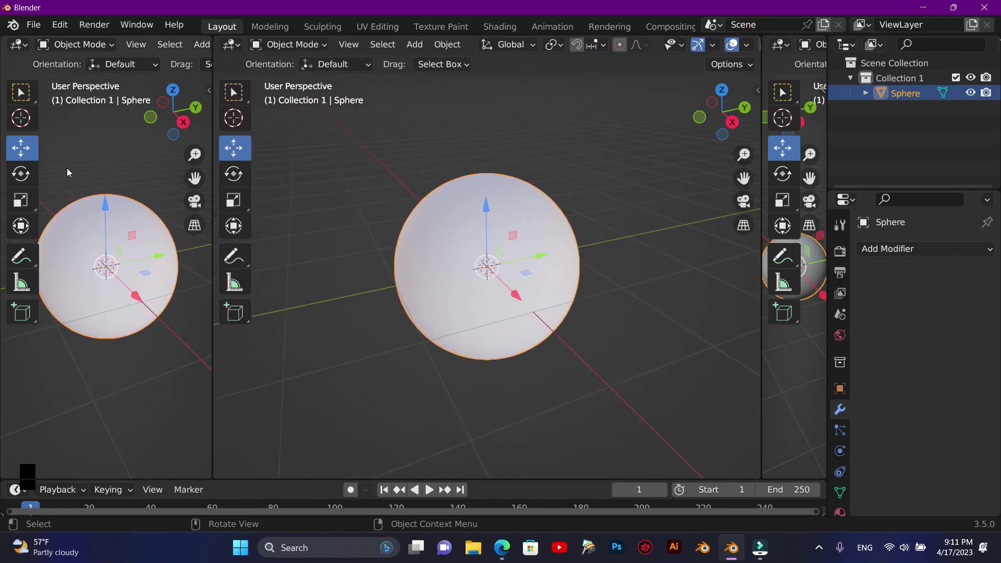
key("t")
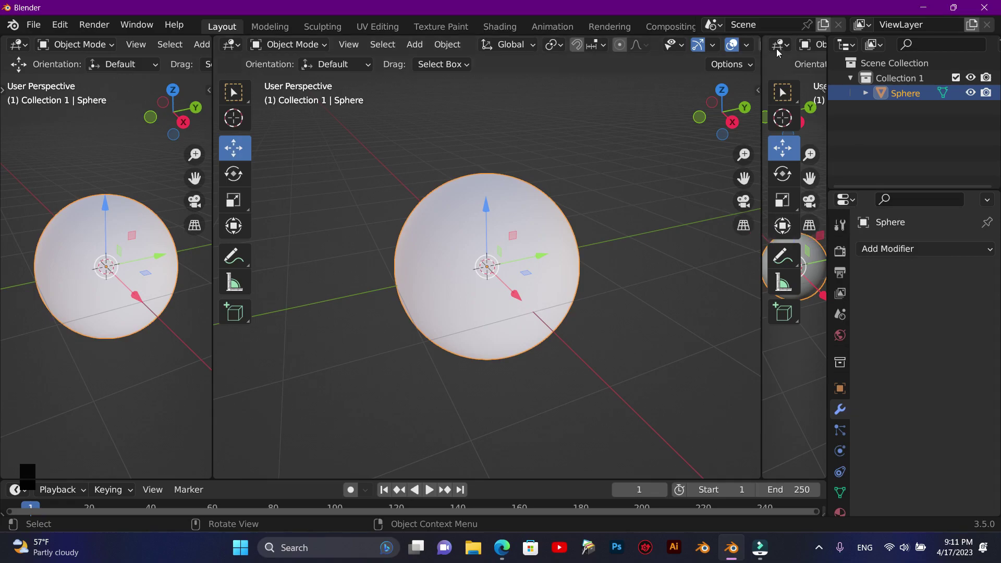
right_click(764, 74)
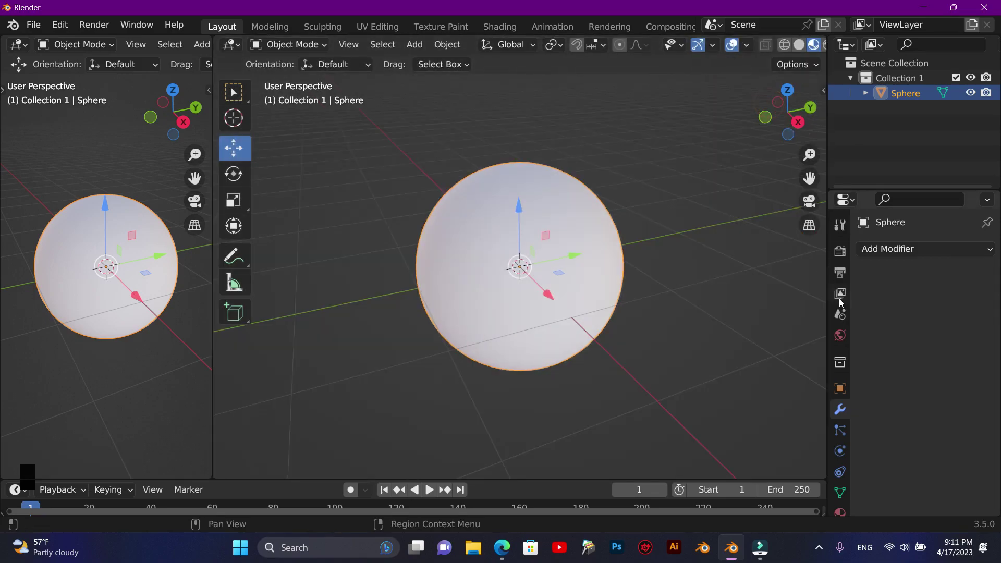
left_click(847, 253)
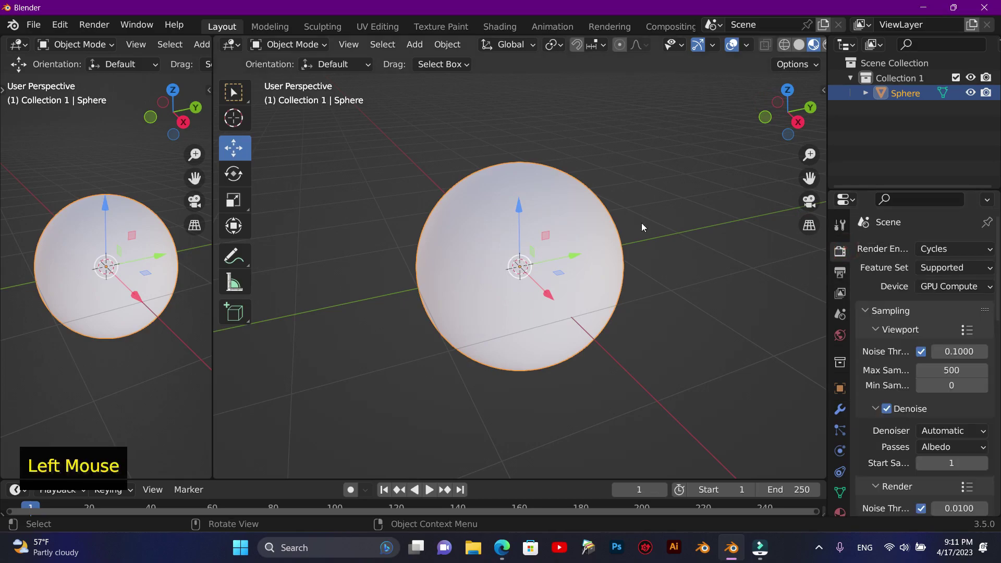
Switch the area to the Shader Editor and create a new material for the sphere
left_click(234, 44)
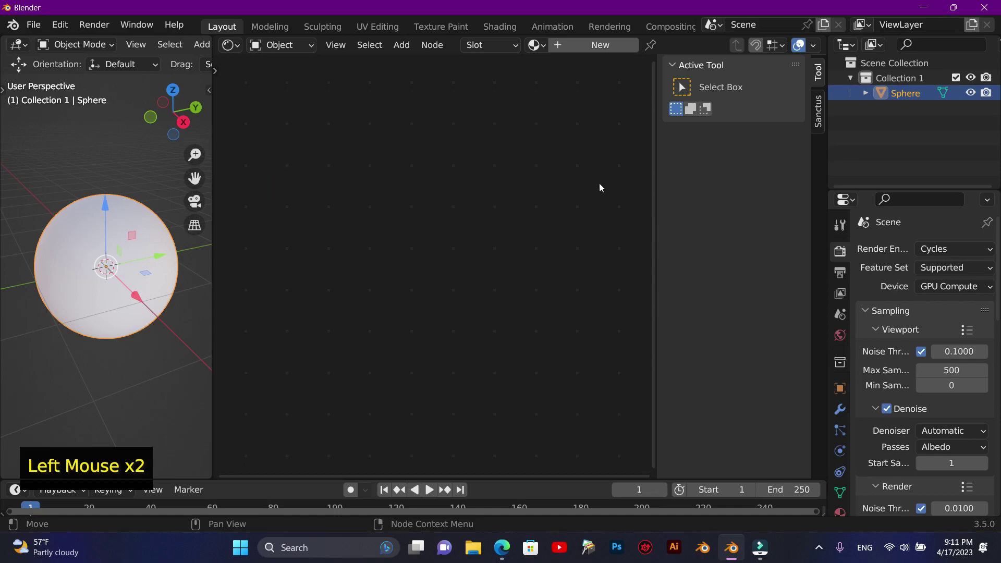
key("n")
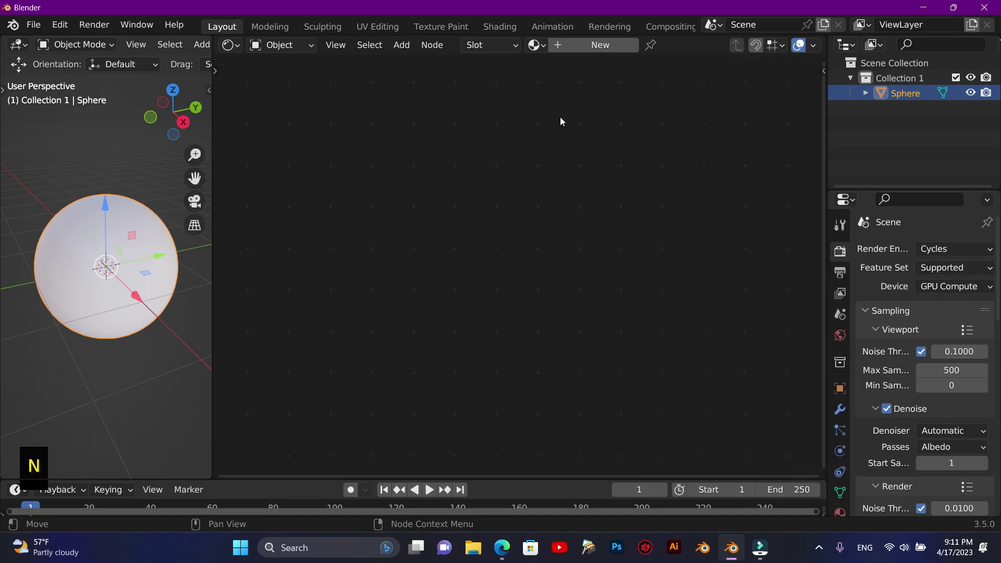
left_click(587, 52)
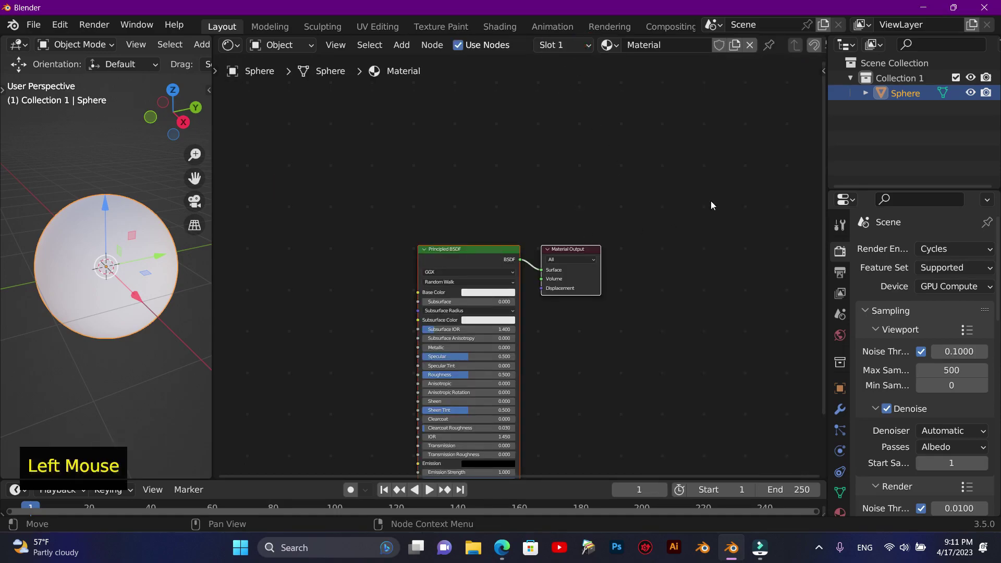
left_click(638, 246)
left_click(480, 244)
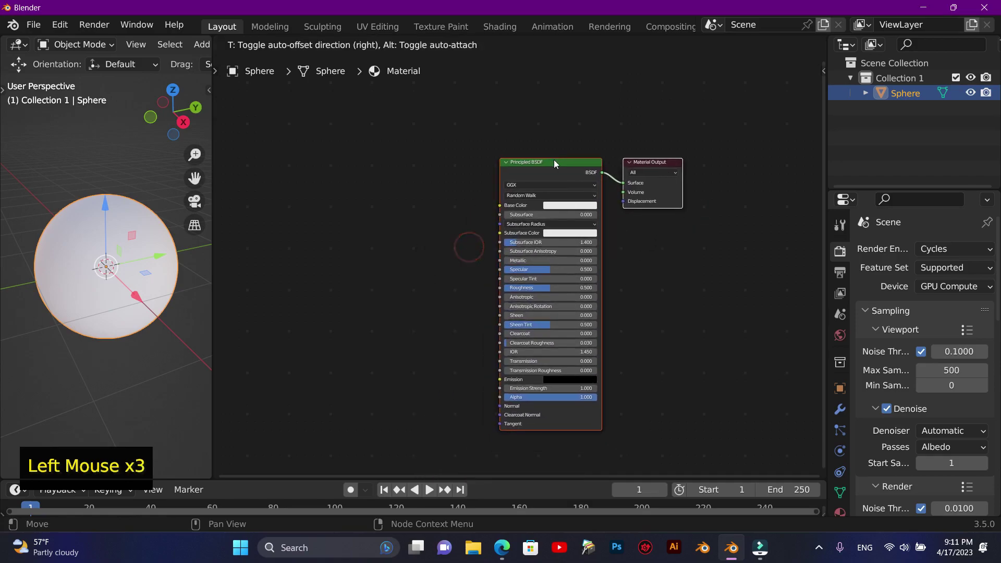
left_click(702, 283)
left_click(570, 174)
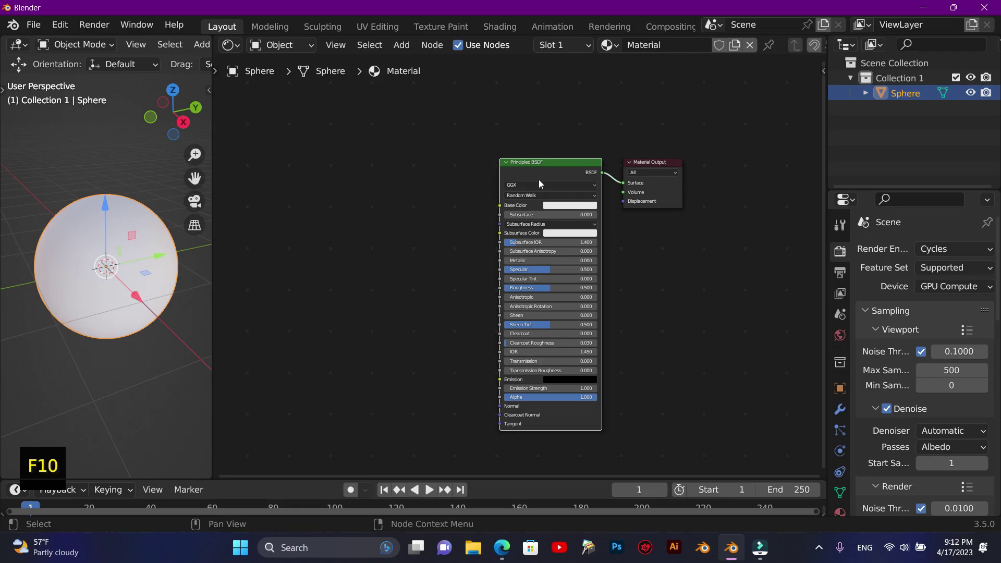
Add a Mix Shader node and place it between the Principled BSDF and the Material Output
left_click(562, 164)
left_click(555, 160)
left_click(668, 168)
left_click(643, 338)
key("shift+a")
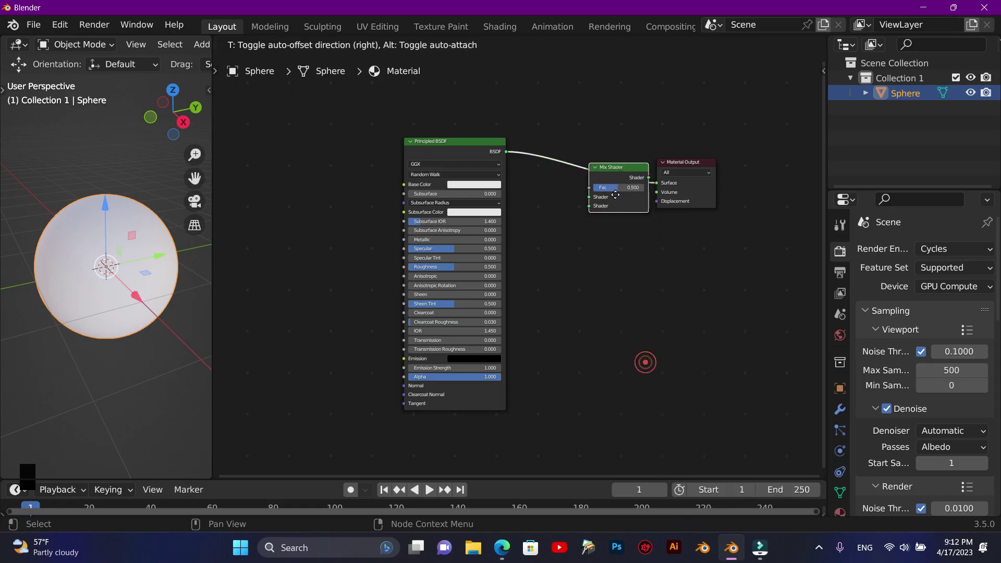
left_click(472, 146)
left_click(438, 148)
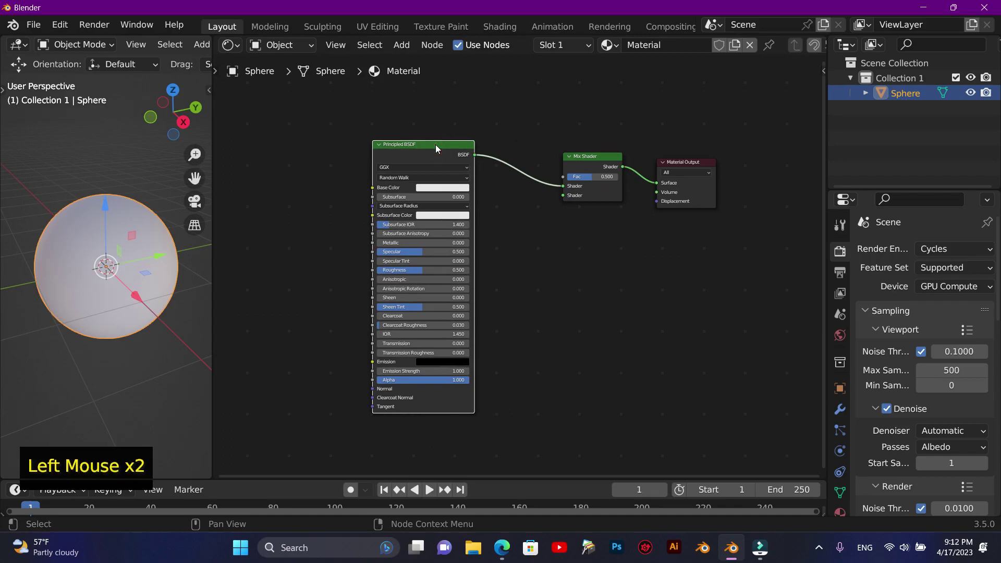
Duplicate the Principled BSDF and connect the copy to the Mix Shader's second Shader input
key("shift+d")
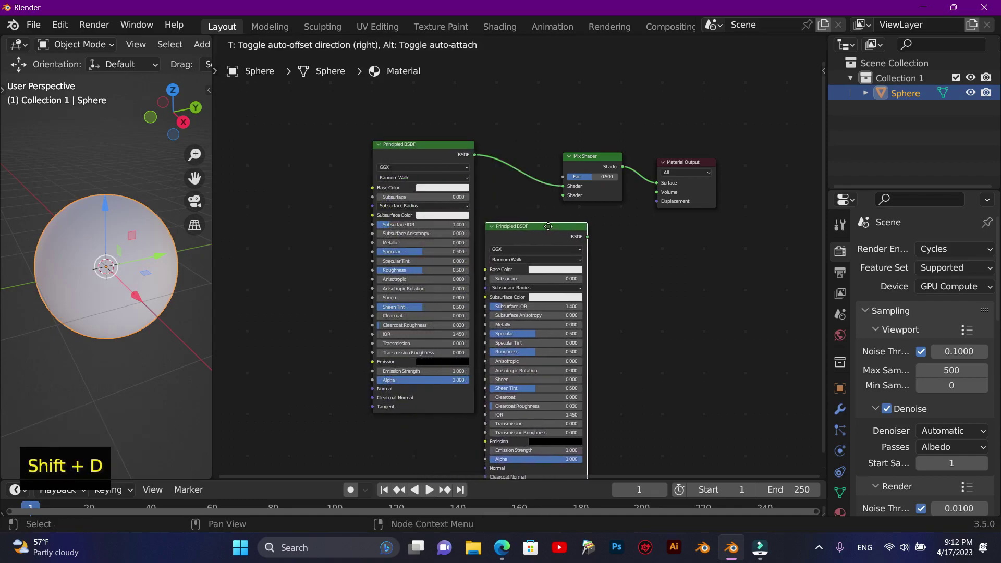
left_click(707, 167)
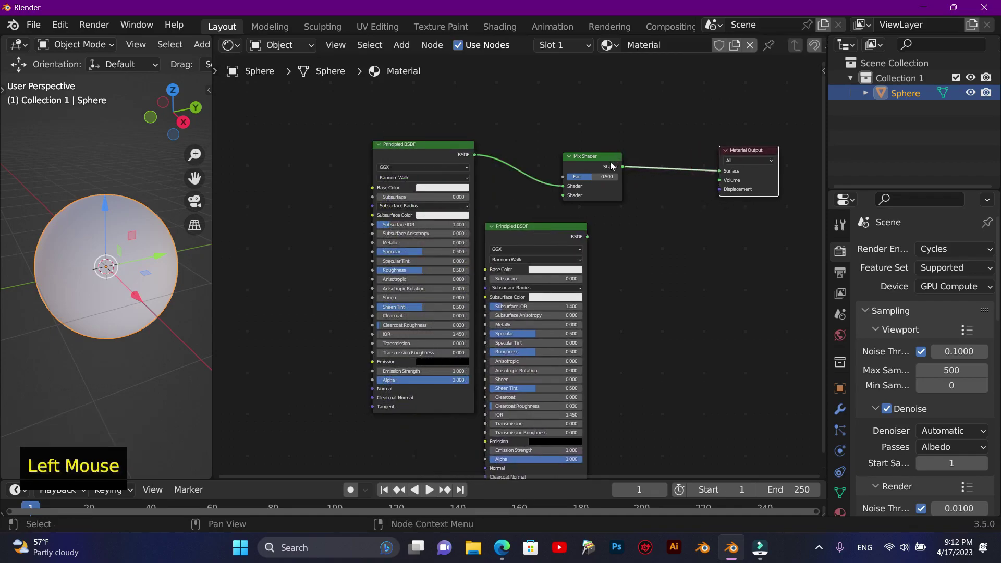
left_click(637, 151)
left_click(559, 213)
left_click(589, 226)
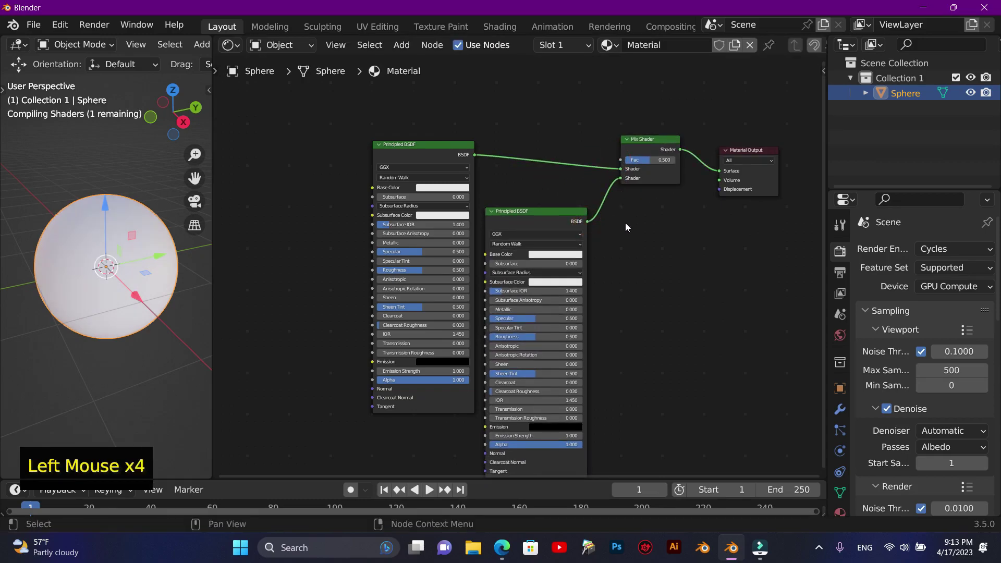
left_click(624, 231)
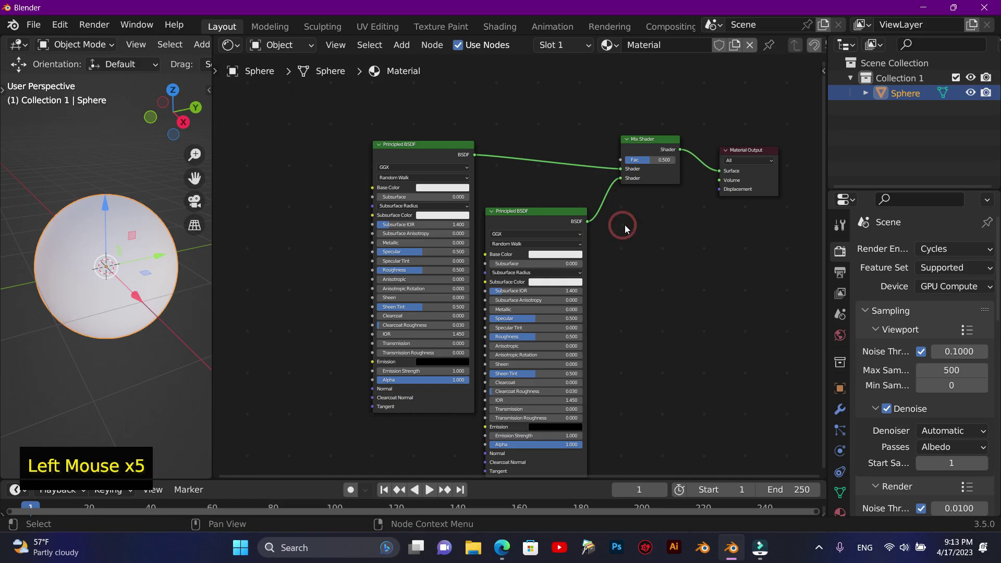
Add a Math node set to Add above the Mix Shader
left_click(546, 224)
key("F10")
scroll("down", 3)
scroll("up", 3)
scroll("down", 3)
left_click(533, 128)
key("shift+a")
scroll("down", 3)
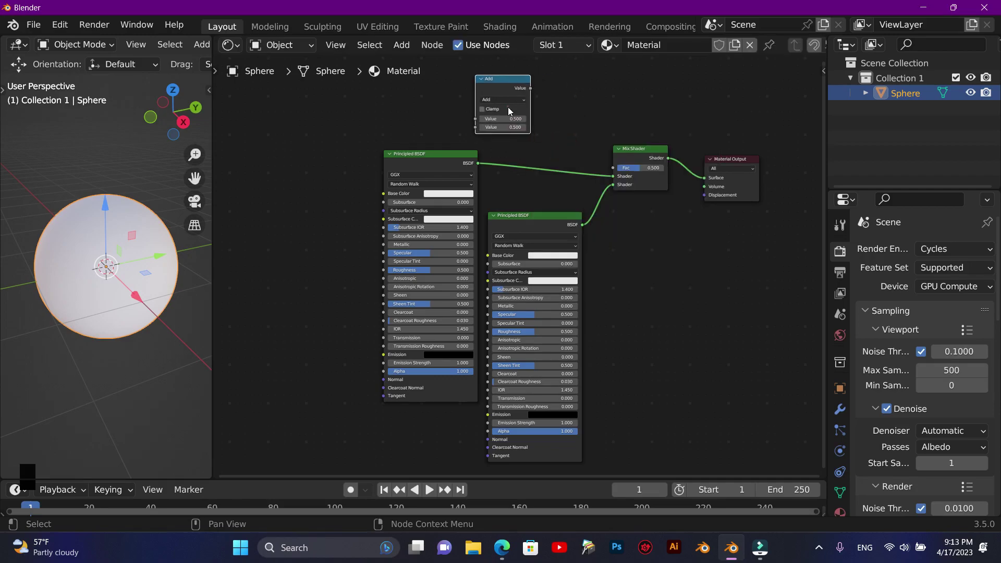
Connect the Add node's Value output to the Mix Shader's Fac socket and frame the node tree
left_click(533, 88)
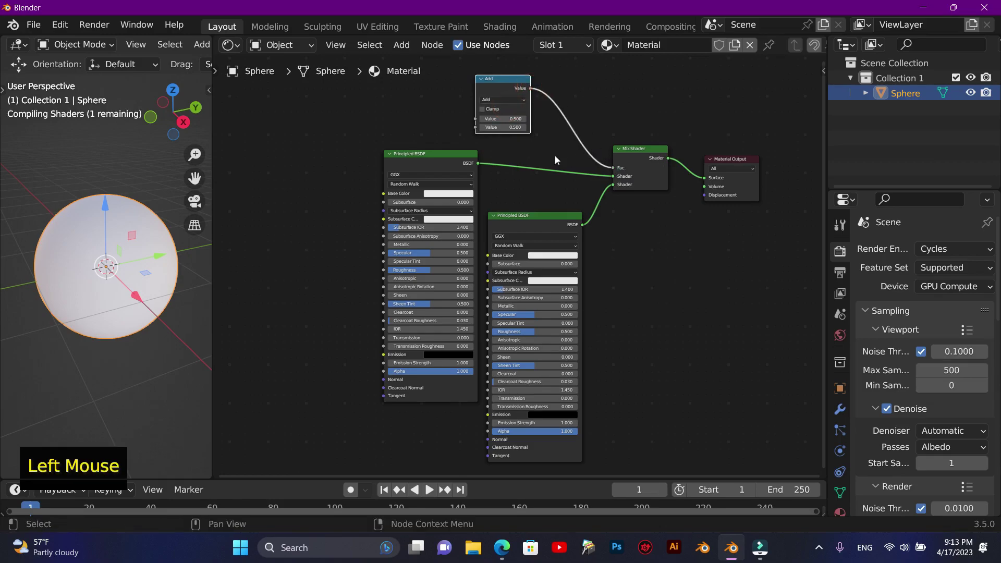
left_click(514, 81)
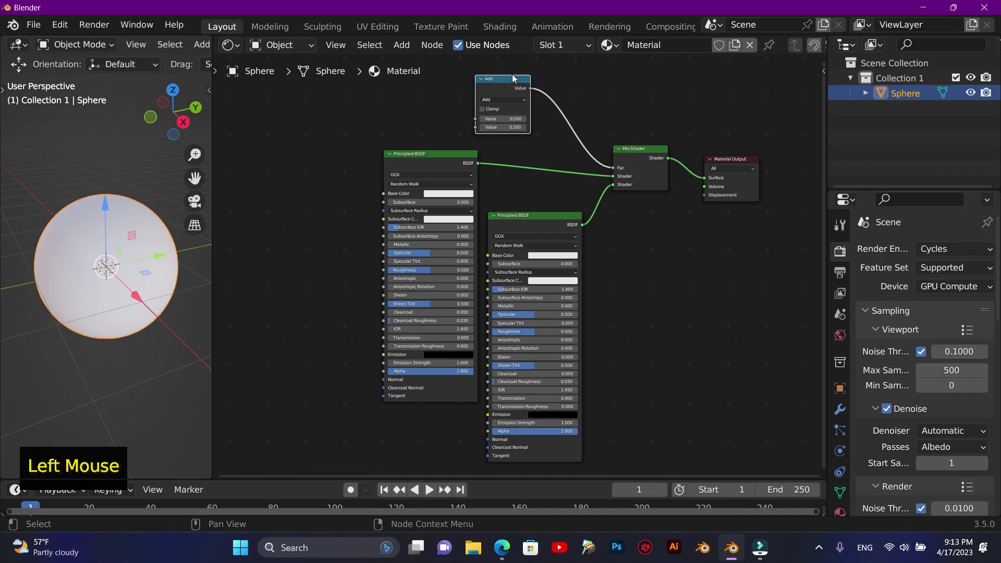
key("F10")
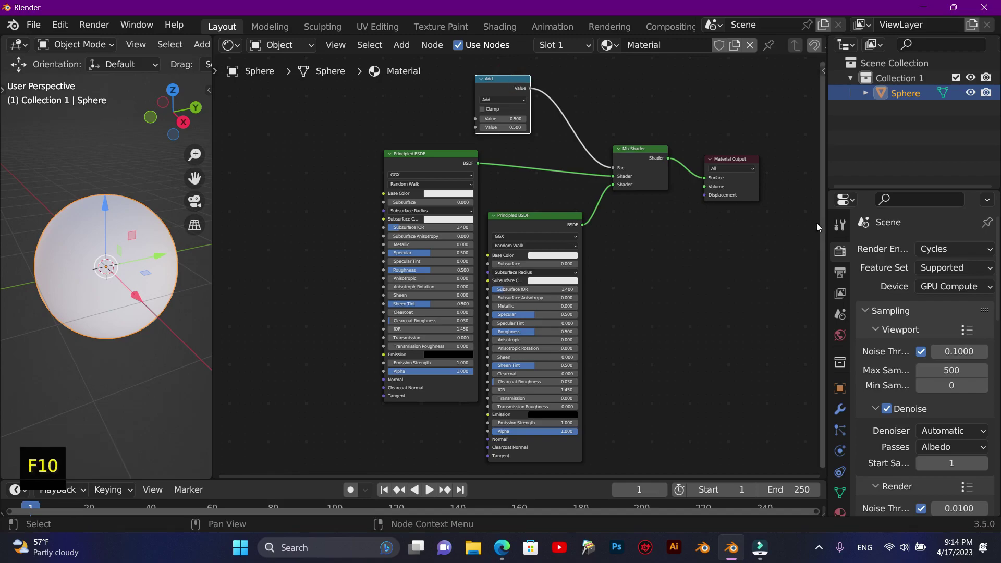
left_click(823, 231)
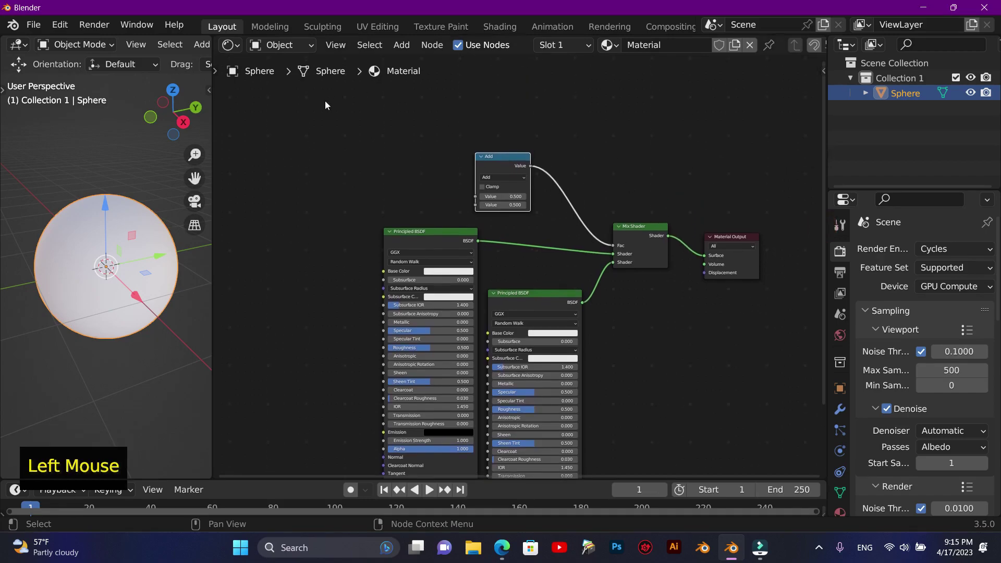
left_click(597, 480)
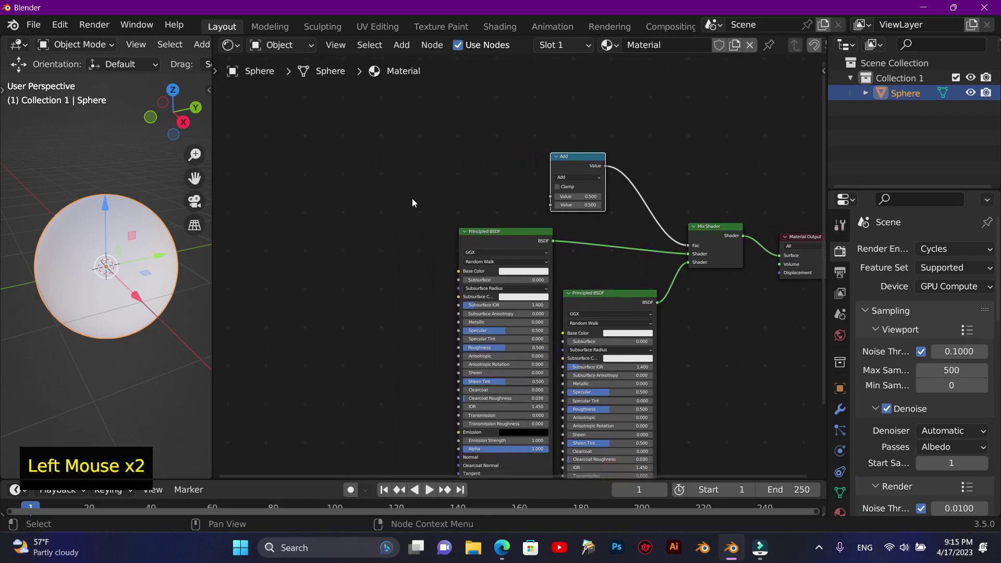
Add a ColorRamp node and duplicate it, placing the copy below
key("shift+a")
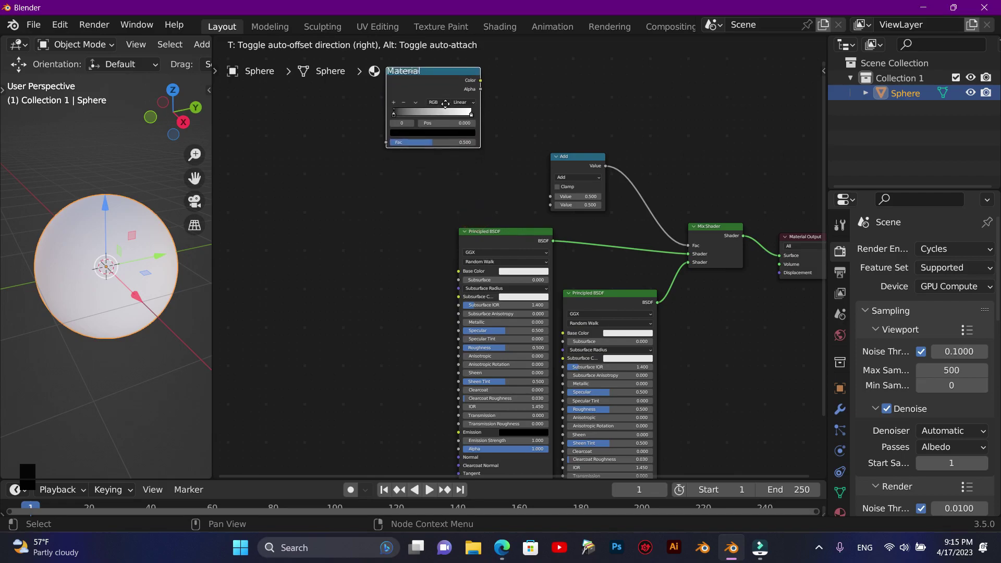
left_click(455, 71)
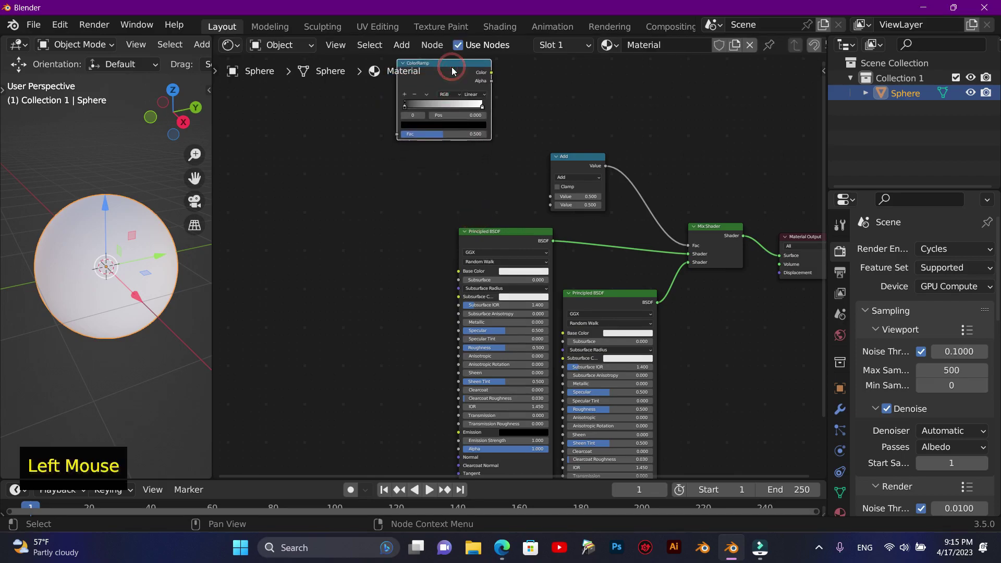
key("shift+d")
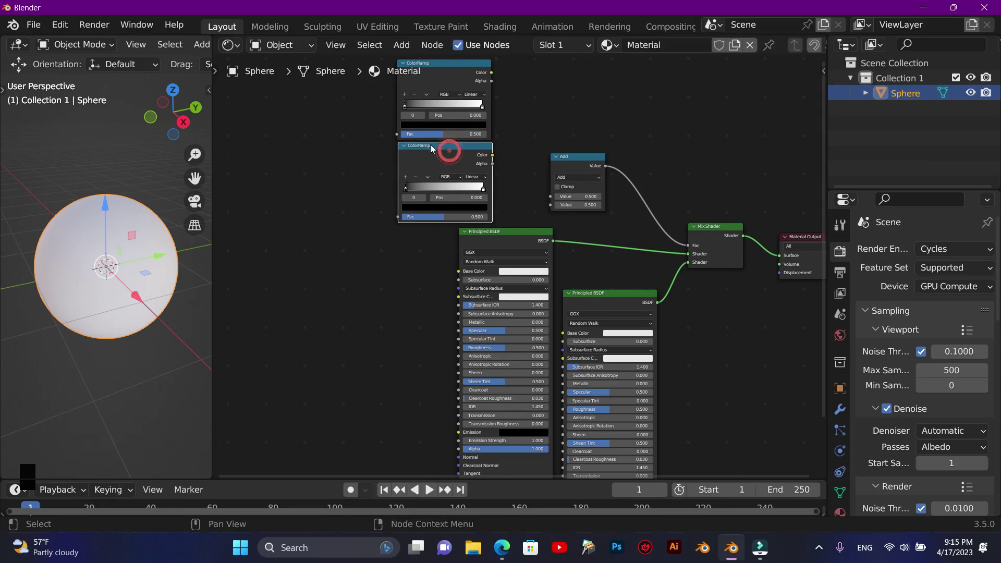
left_click(298, 176)
Add a Voronoi Texture node top left and duplicate it below the first
key("shift+a")
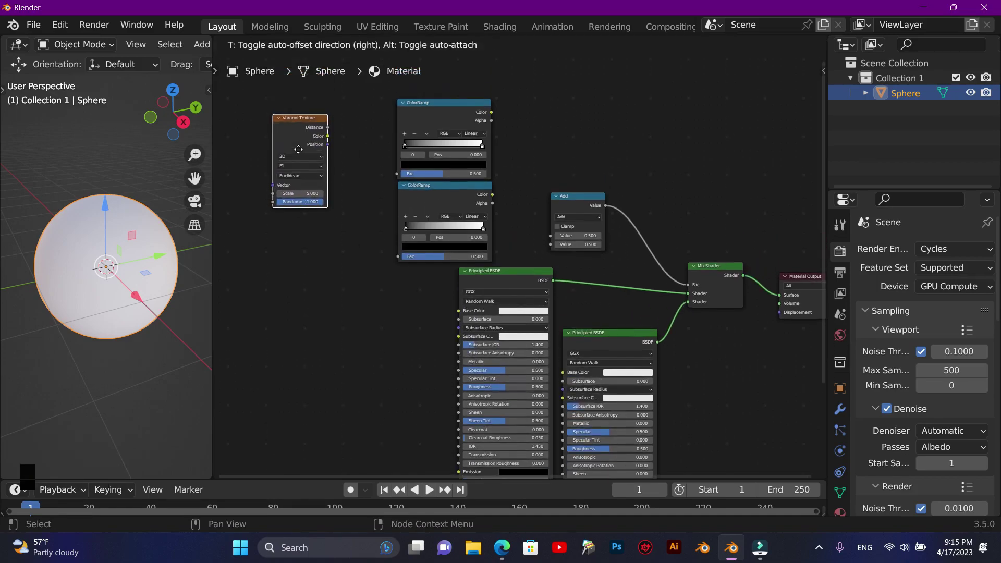
left_click(299, 87)
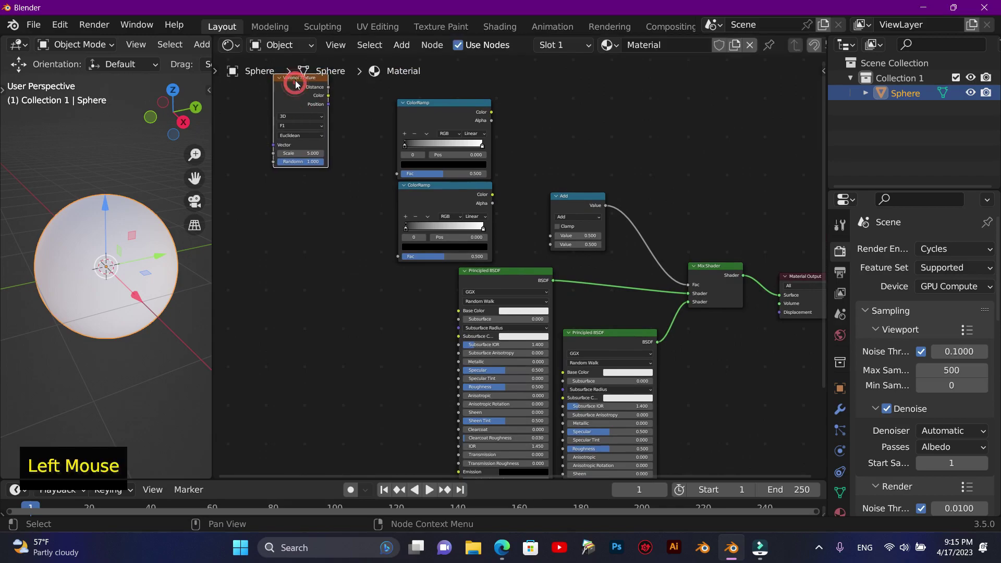
key("shift+d")
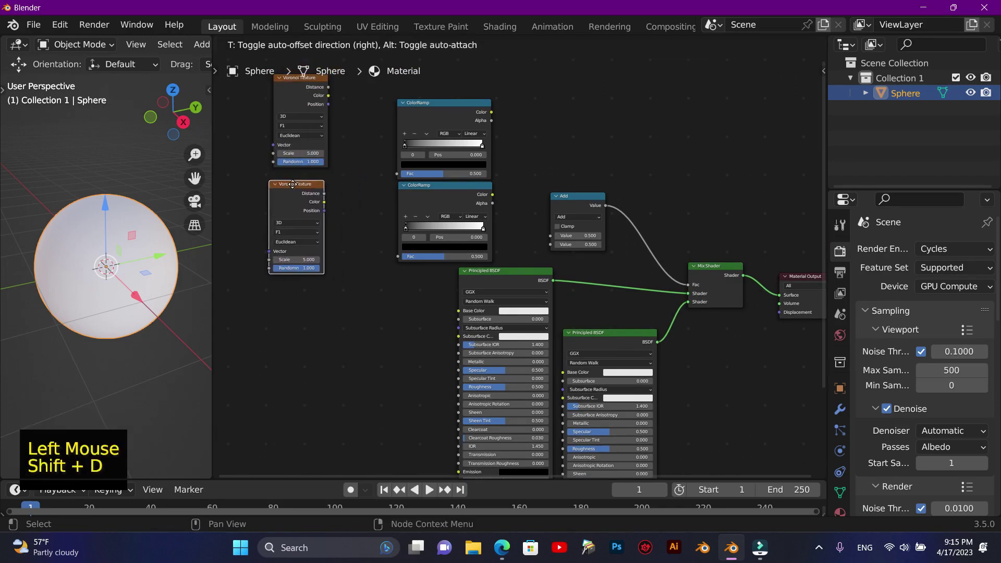
left_click(501, 475)
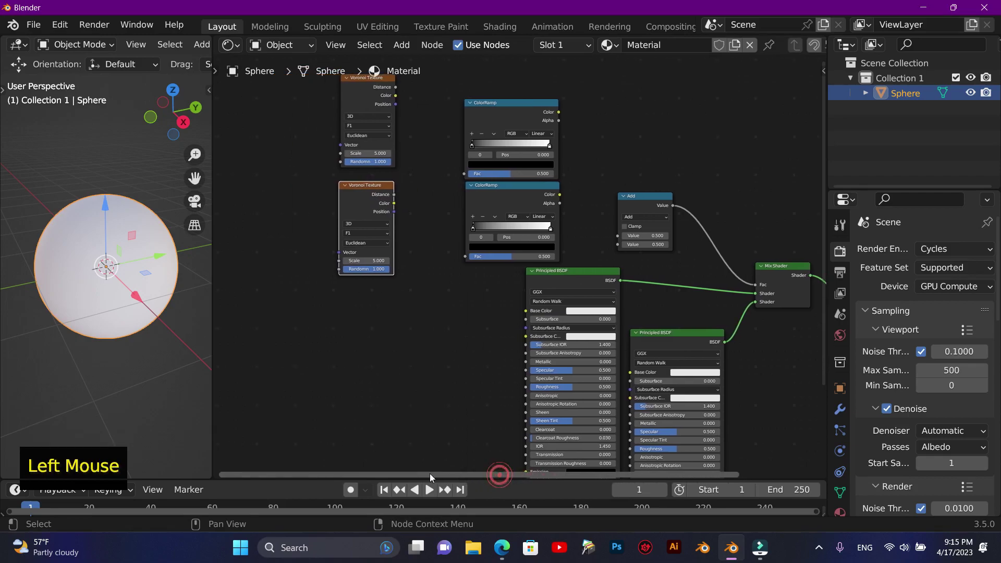
Set the top Voronoi to Distance to Edge and connect its Distance output to the first ColorRamp's Fac
left_click(826, 268)
scroll("up", 3)
scroll("down", 3)
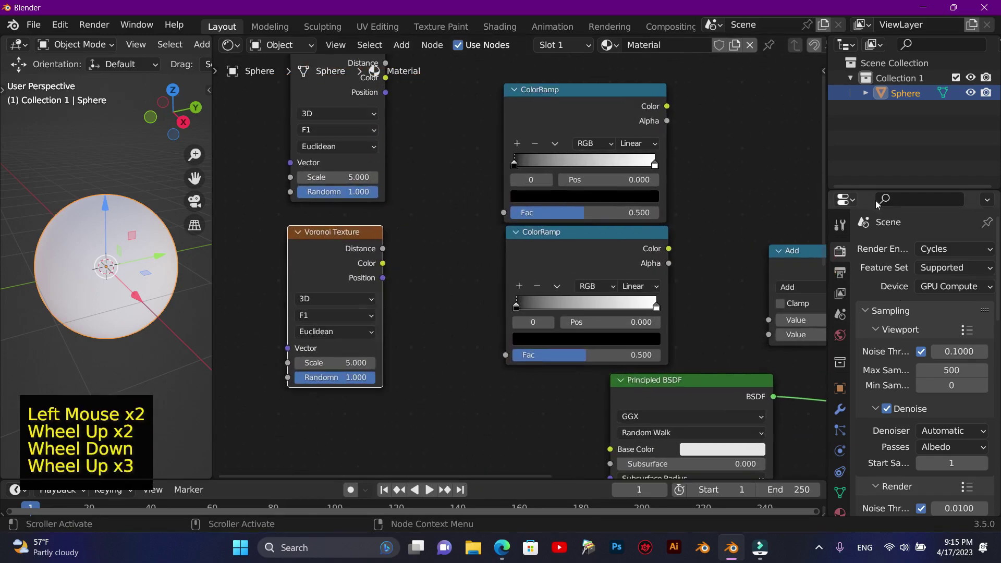
left_click(823, 169)
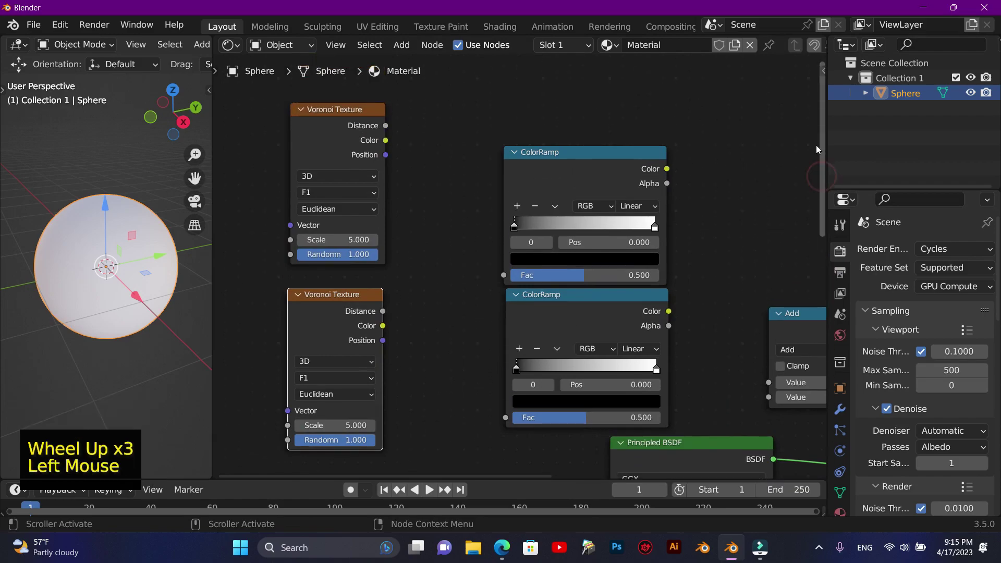
left_click(356, 198)
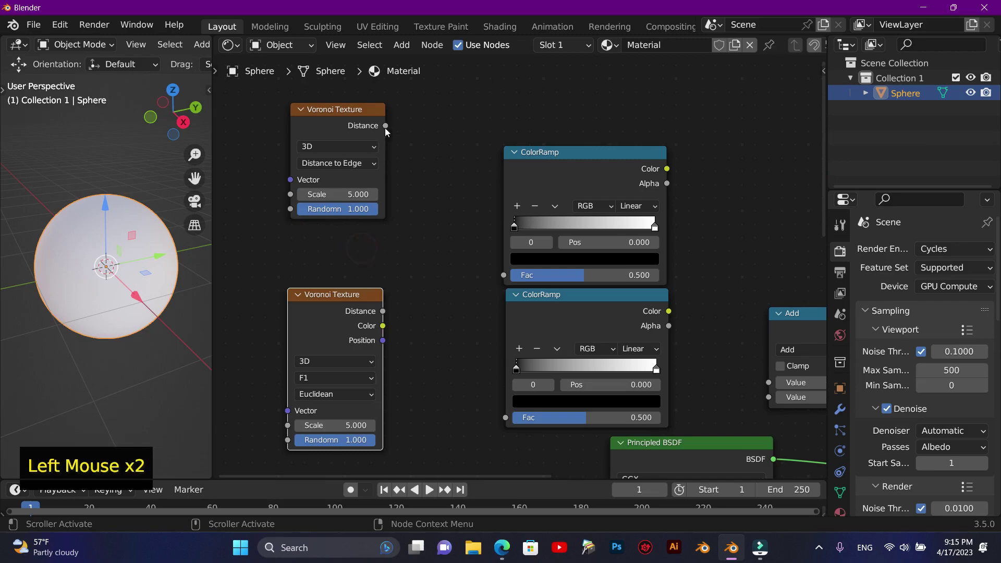
left_click(389, 130)
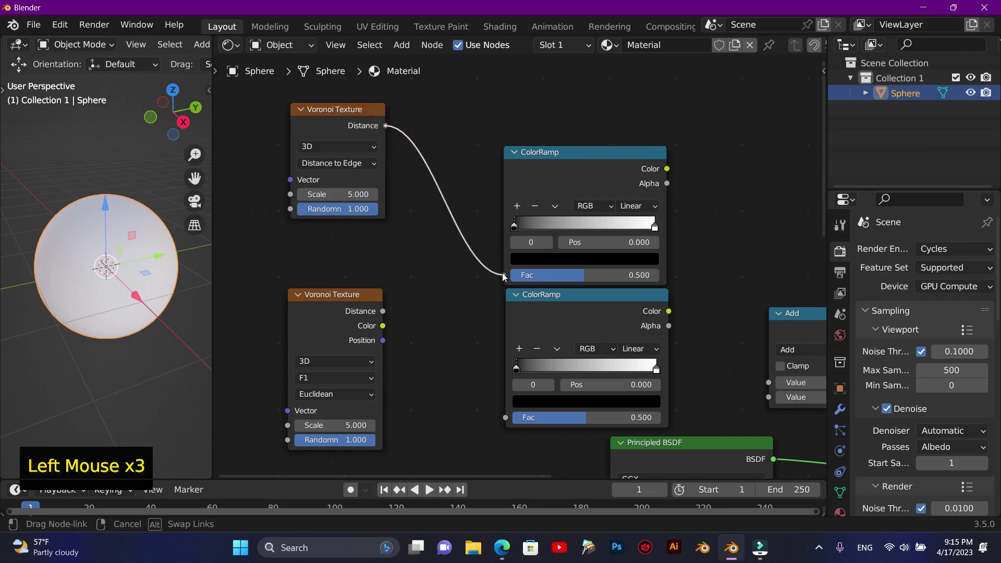
left_click(345, 114)
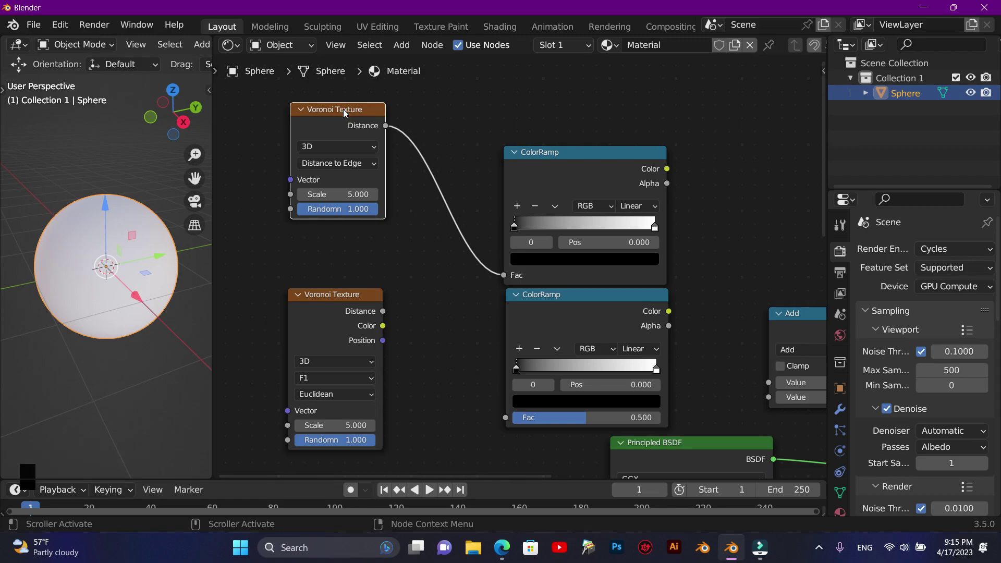
Preview the first colour ramp's output on the sphere
left_click(329, 140)
key("F10")
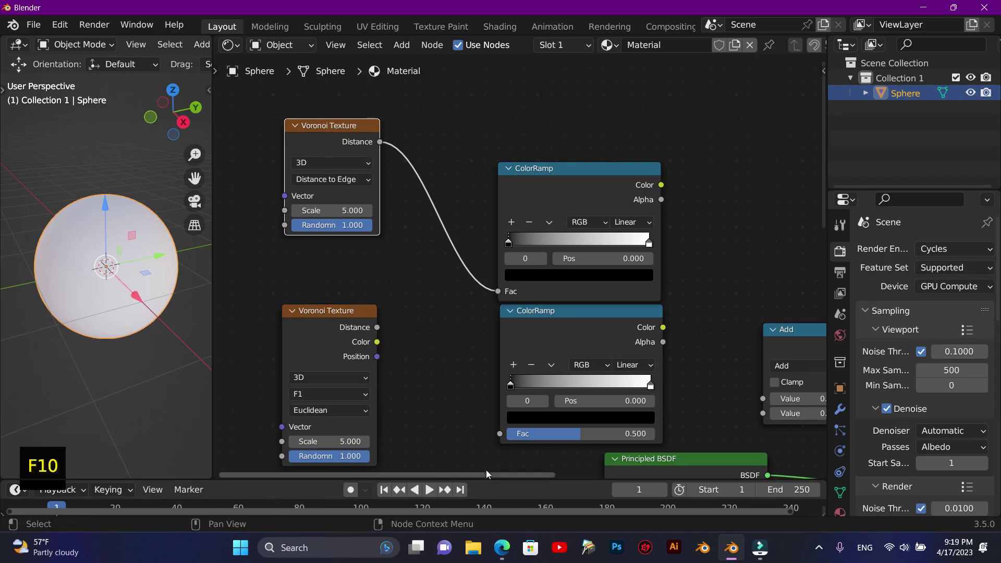
left_click(486, 477)
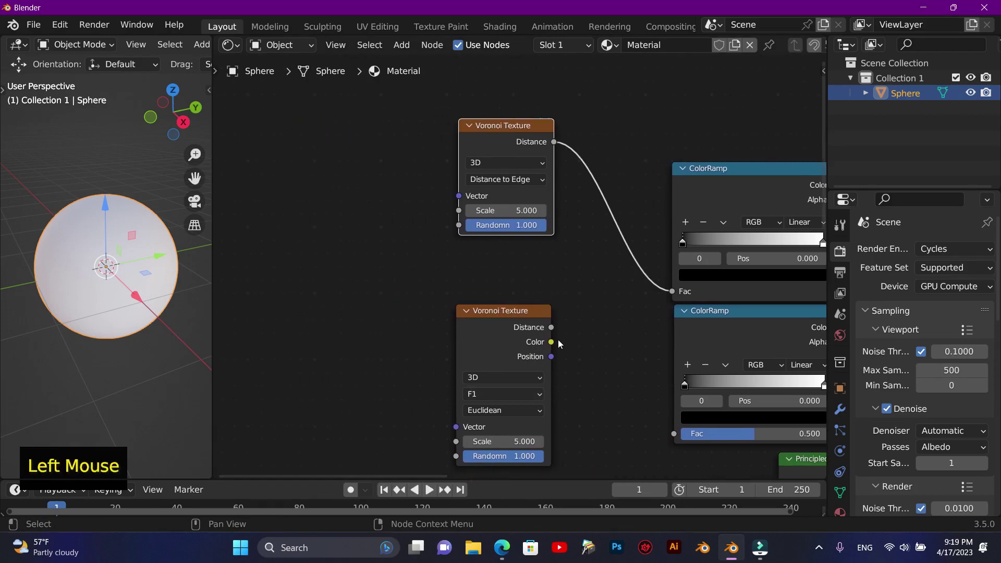
left_click(704, 173)
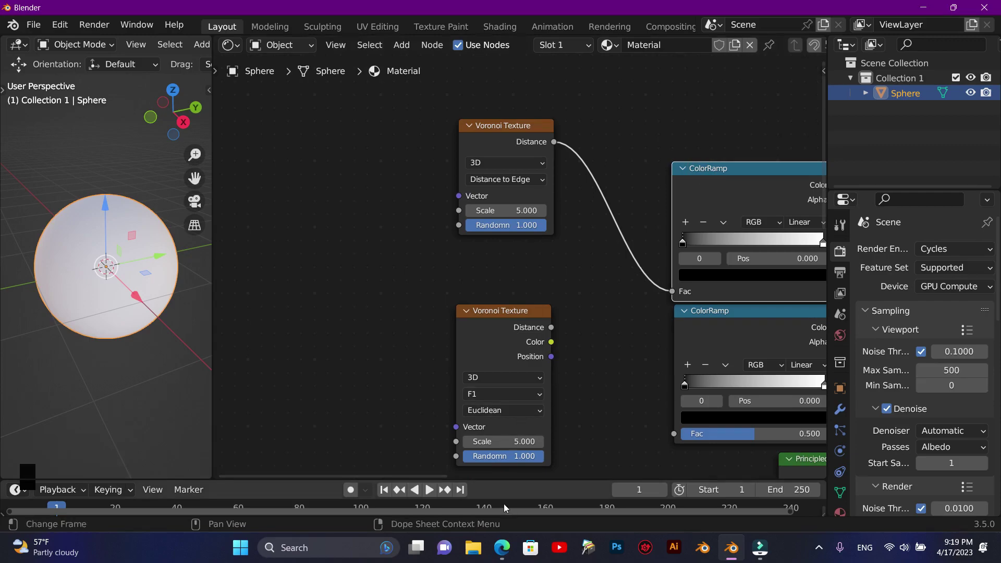
left_click(424, 474)
Add a Noise Texture node left of the Voronoi
left_click(645, 179)
left_click(643, 180)
scroll("up", 3)
scroll("down", 3)
left_click(439, 134)
left_click(288, 220)
Connect the Noise Texture colour to the Voronoi Vector input and set the Voronoi scale to 3.2
key("shift+a")
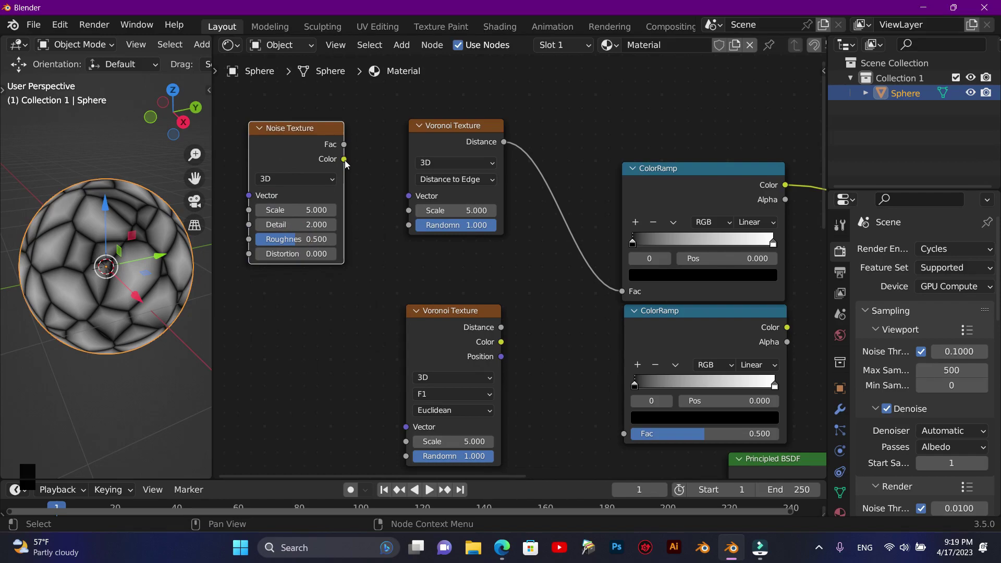
left_click(345, 164)
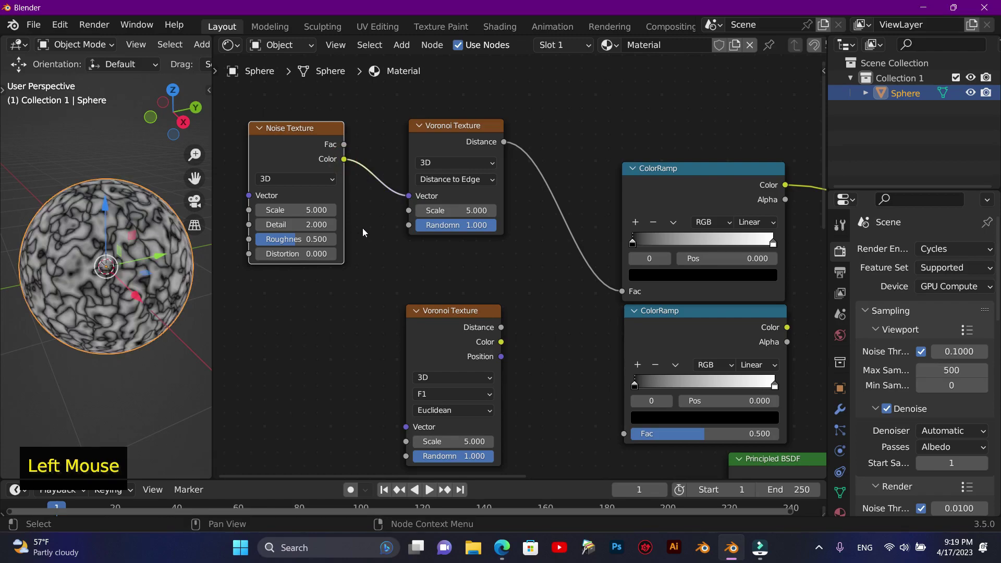
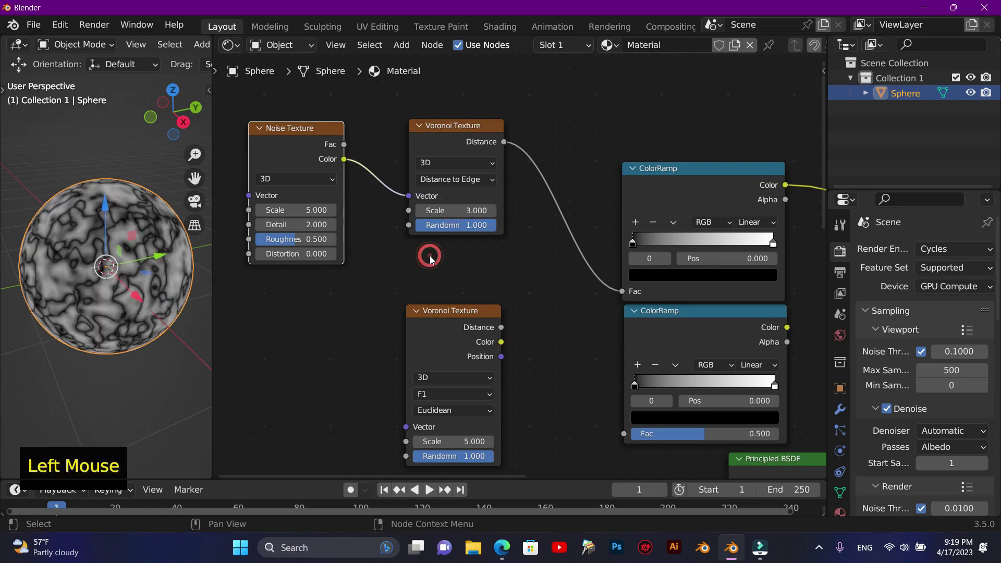
left_click(630, 237)
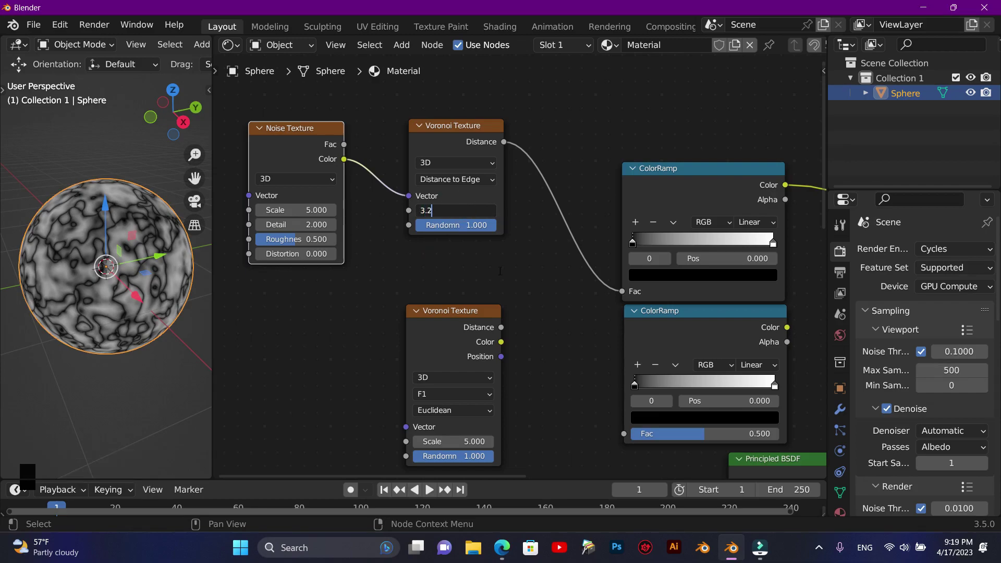
scroll("up", 3)
scroll("down", 3)
scroll("up", 3)
left_click(451, 480)
left_click(584, 174)
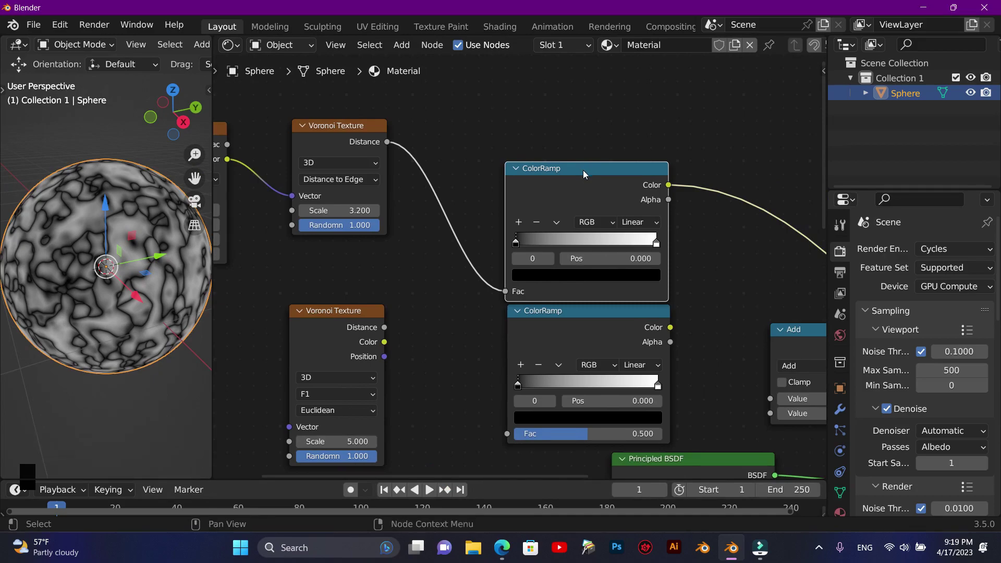
Flip the first ColorRamp to black-to-white and slide its stops near the left end for thin white veins
scroll("up", 3)
left_click(666, 243)
left_click(516, 241)
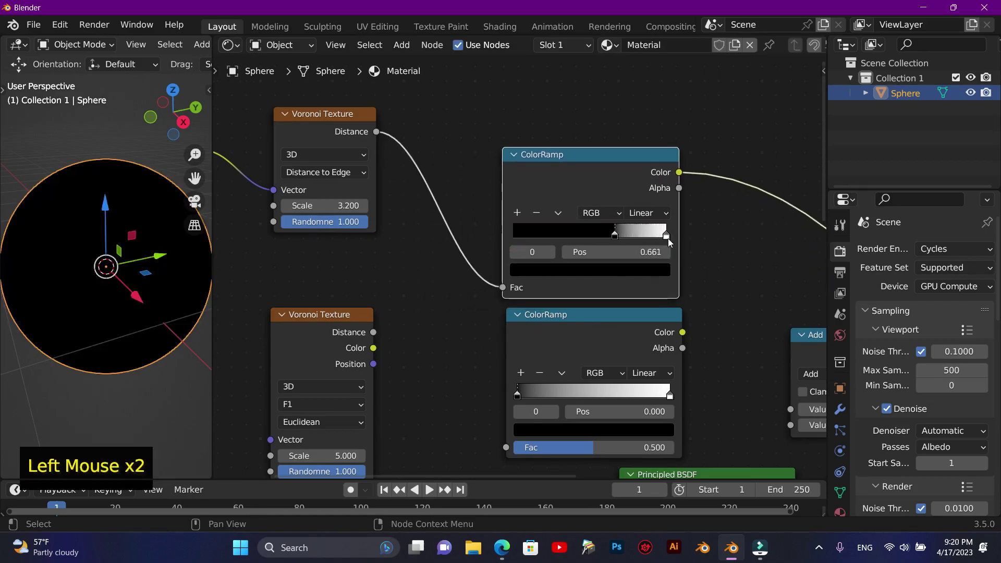
left_click(670, 242)
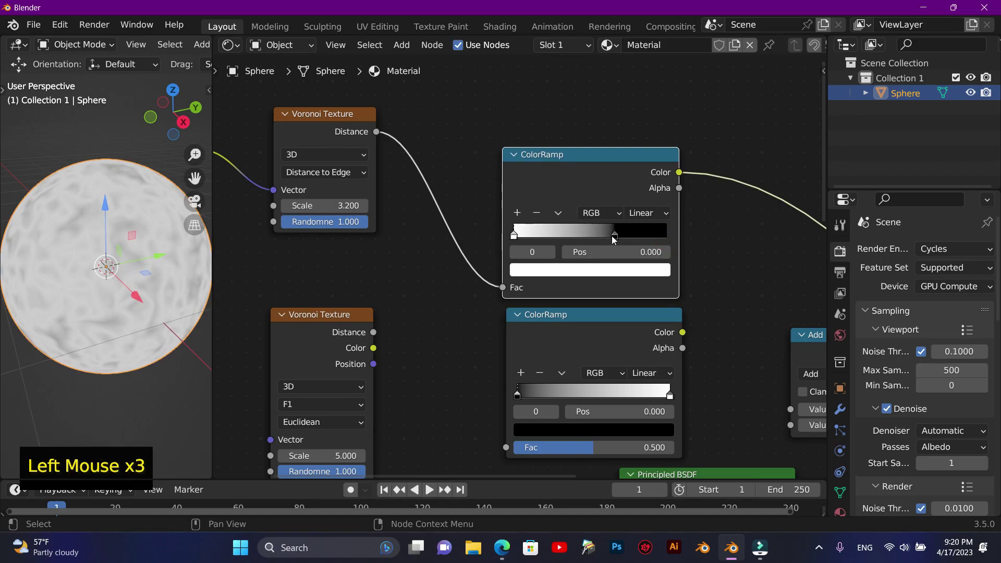
left_click(616, 238)
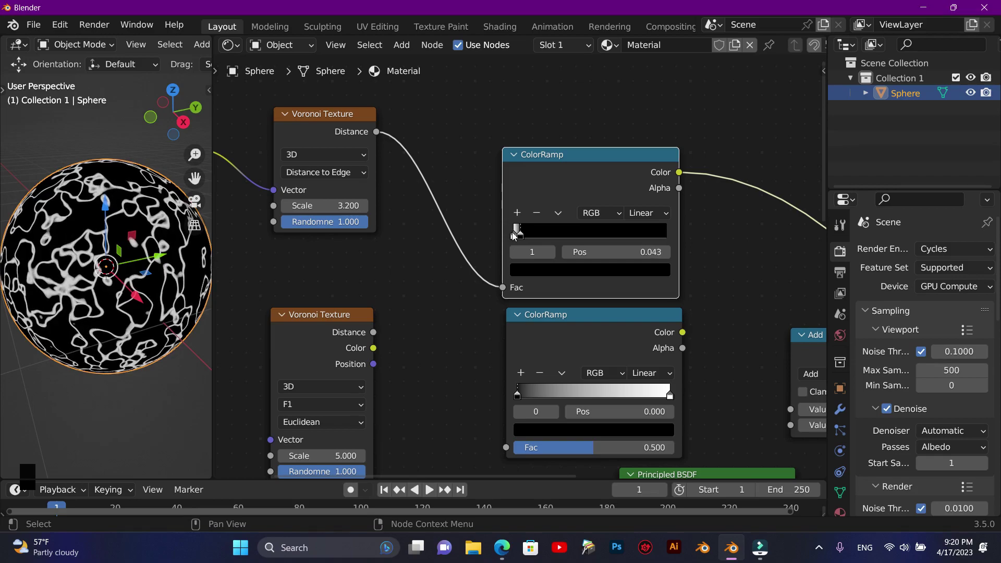
Zoom around the node editor and viewport to check the vein pattern on the sphere
scroll("up", 3)
scroll("down", 3)
scroll("up", 3)
scroll("down", 3)
scroll("up", 3)
scroll("down", 3)
scroll("up", 3)
scroll("down", 3)
left_click(464, 475)
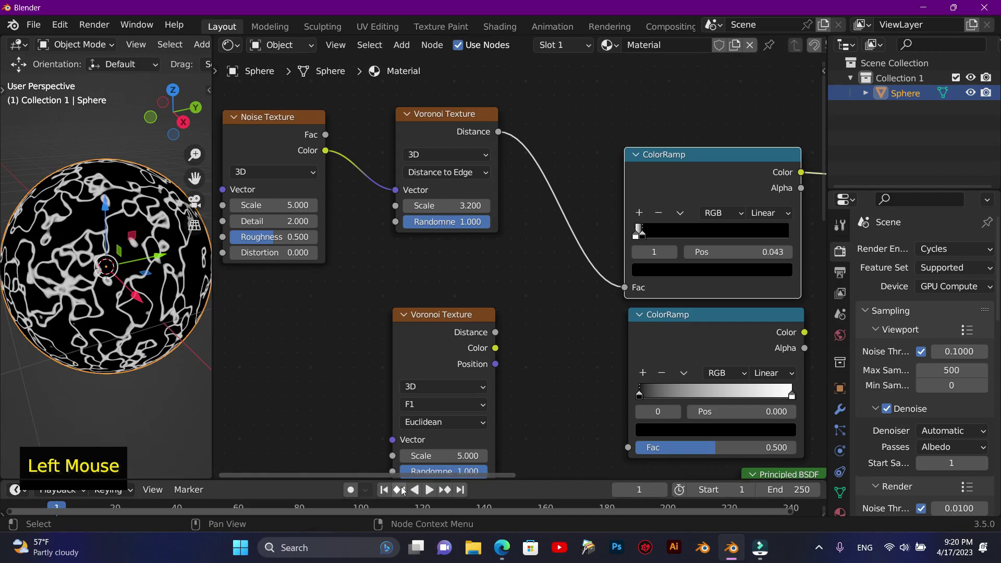
left_click(260, 127)
key("F10")
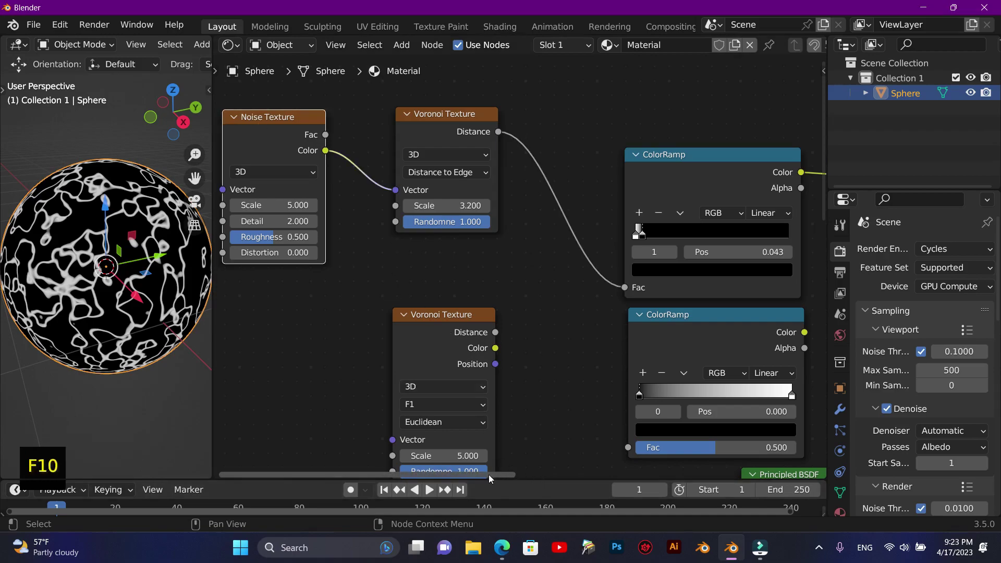
left_click(487, 474)
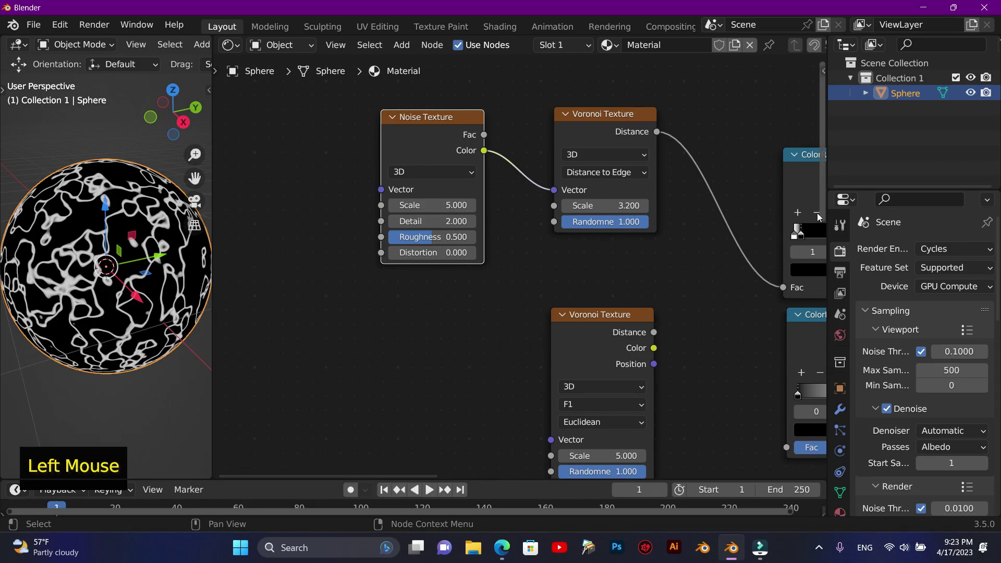
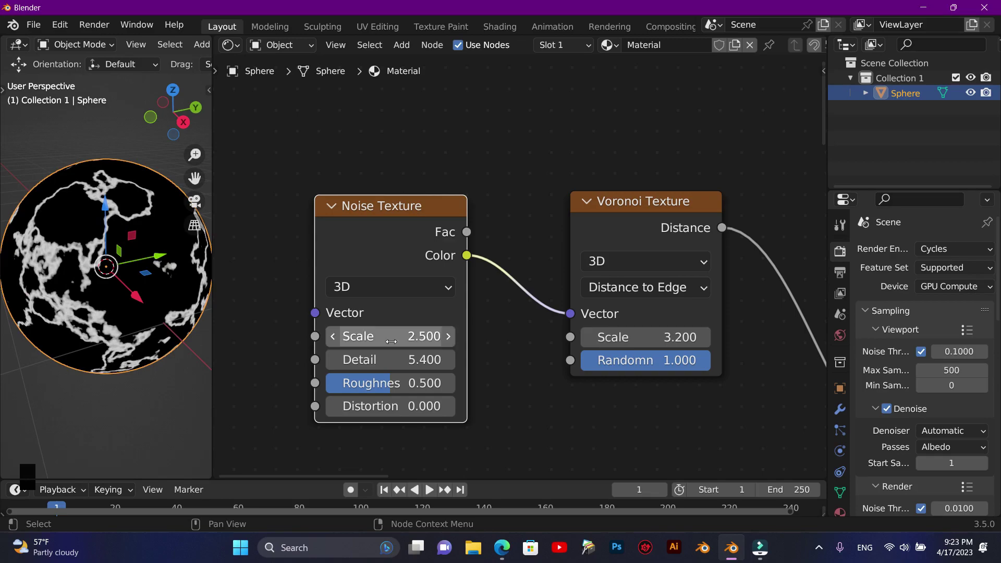
Set the Noise Texture scale to 2.5 and detail to 5.4 for larger, more ragged veins
scroll("up", 3)
scroll("down", 3)
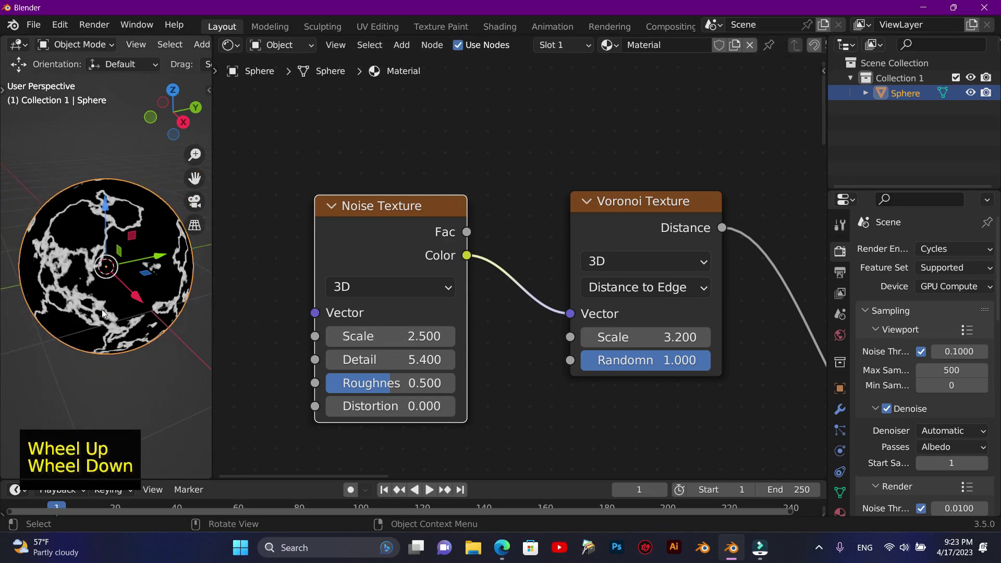
scroll("up", 3)
scroll("down", 3)
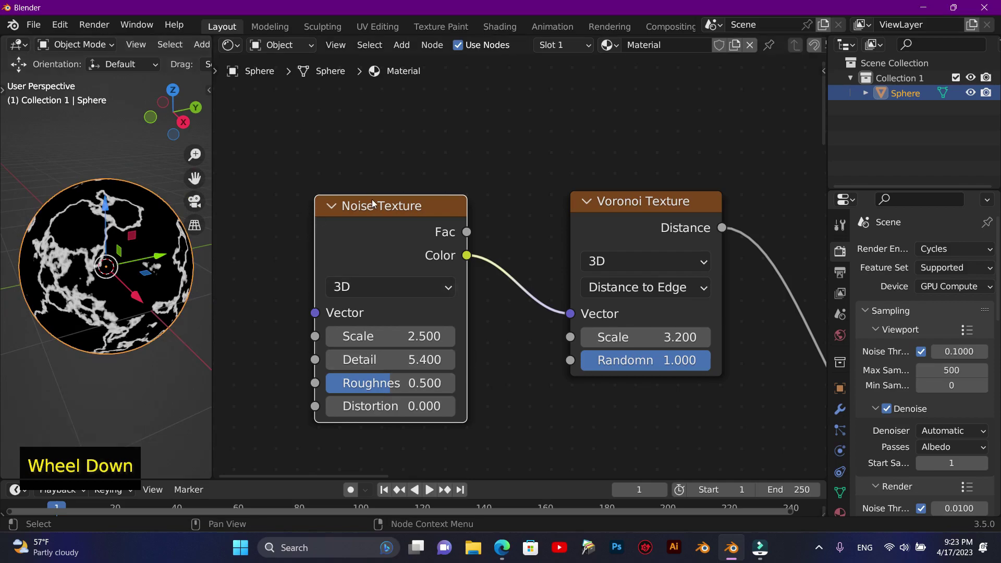
left_click(374, 204)
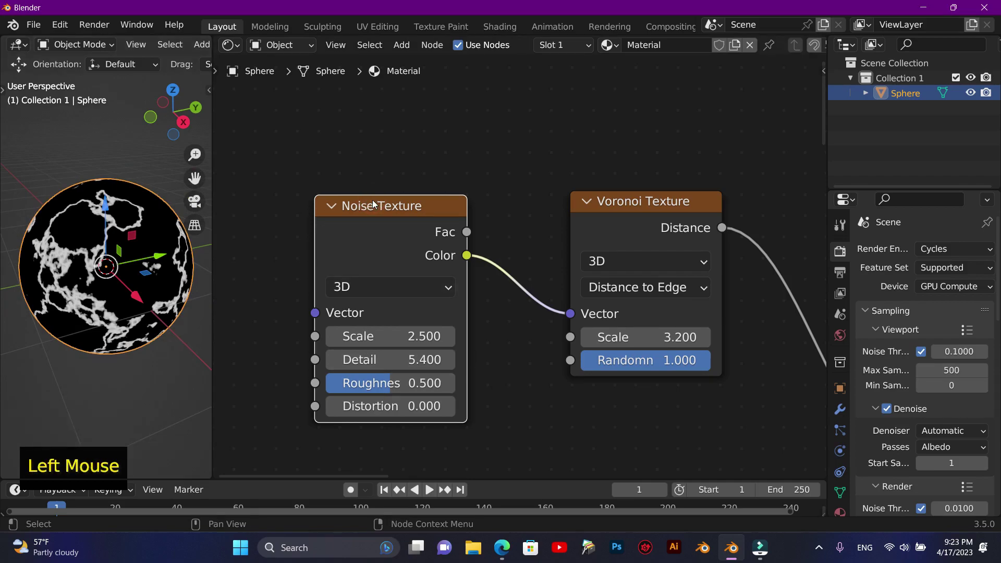
key("F10")
scroll("down", 3)
scroll("up", 3)
scroll("down", 3)
scroll("up", 3)
scroll("down", 3)
scroll("up", 3)
scroll("down", 3)
scroll("down", 3)
left_click(423, 231)
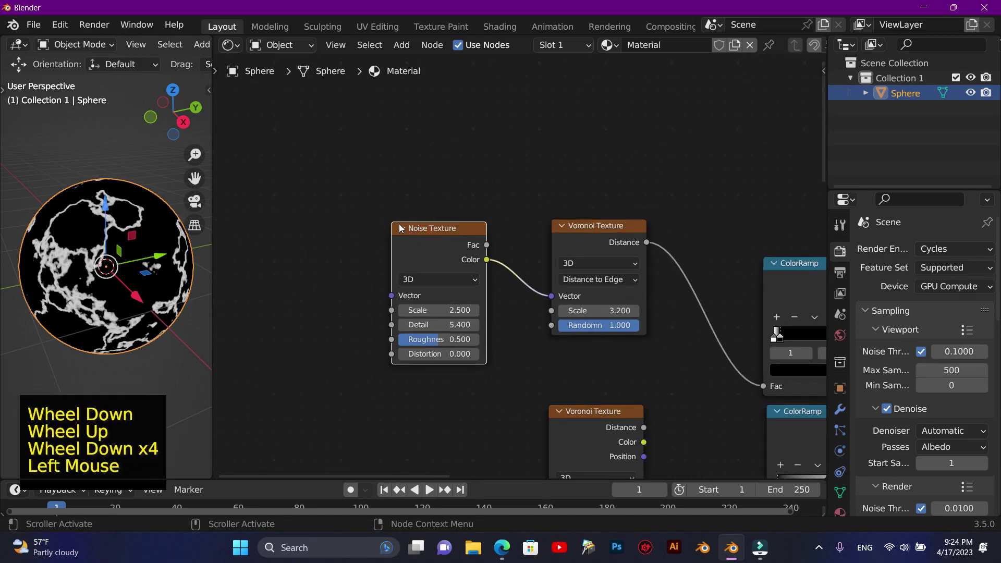
Add a Texture Coordinate and Mapping chain feeding the Noise Texture with Ctrl+T
key("ctrl+t")
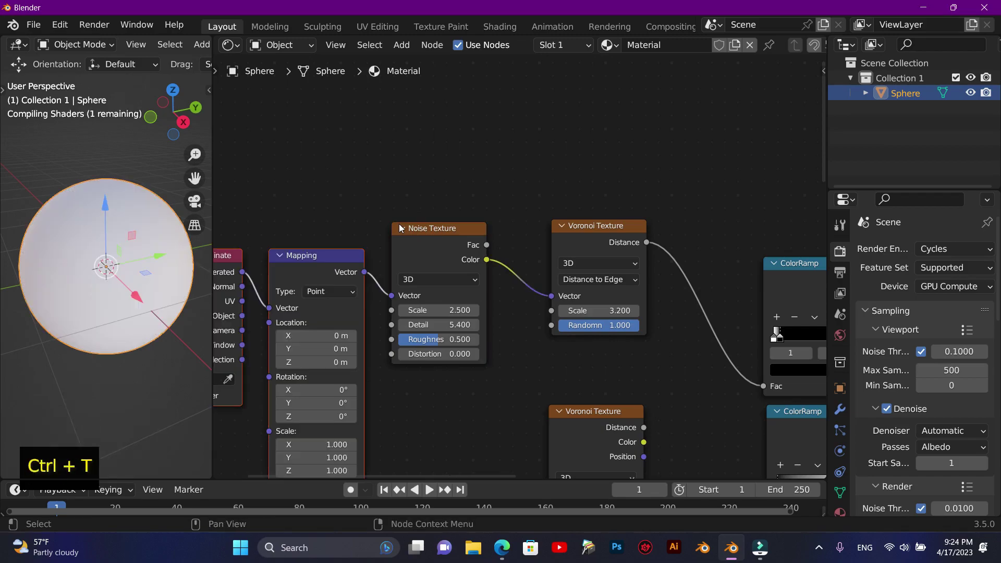
left_click(470, 478)
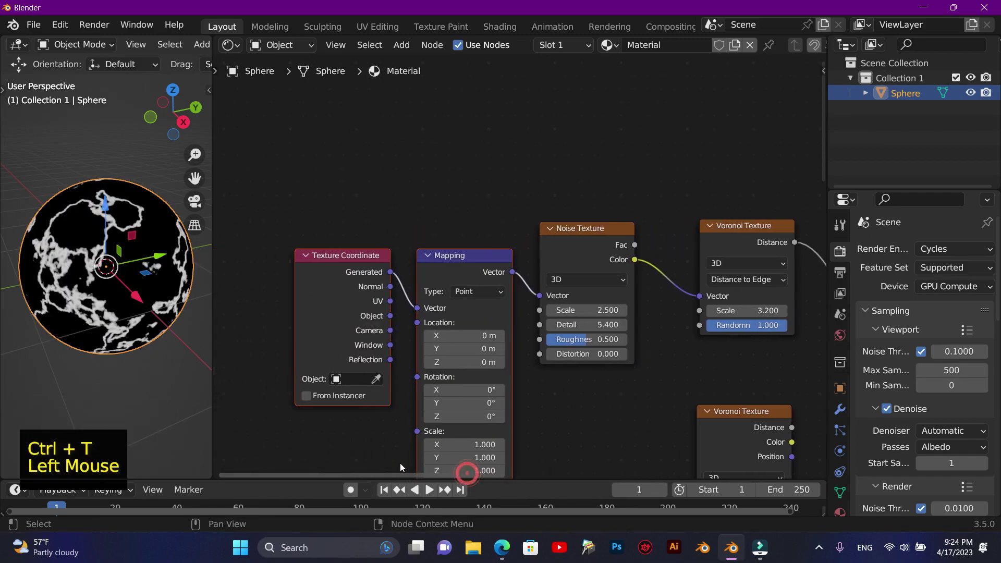
left_click(825, 171)
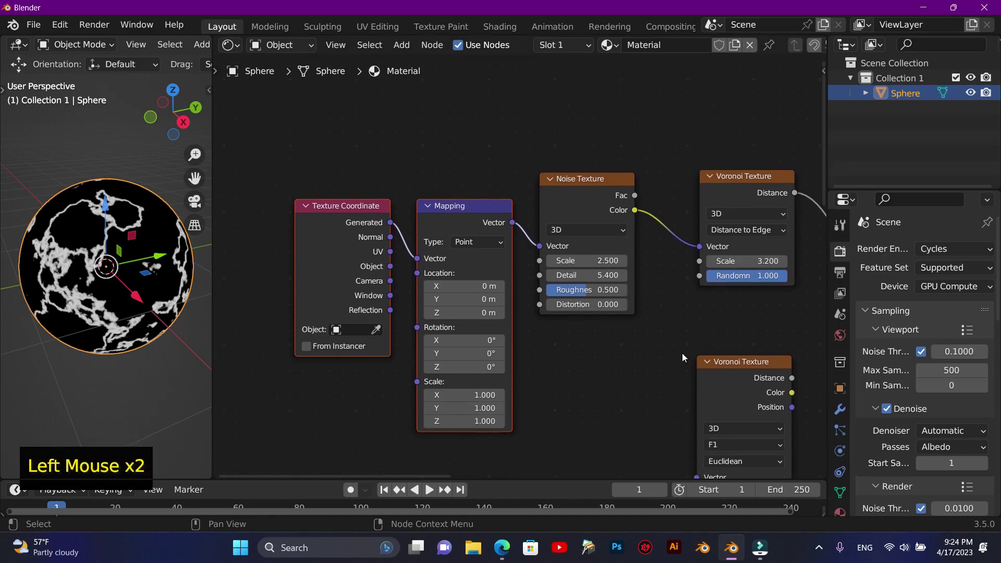
key("F10")
Set the Mapping node location to X 1.7 m, Y 0.2 m, Z 0.2 m to shift the veins
scroll("down", 3)
scroll("up", 3)
scroll("down", 3)
scroll("up", 3)
scroll("down", 3)
scroll("up", 3)
scroll("down", 3)
scroll("up", 3)
scroll("down", 3)
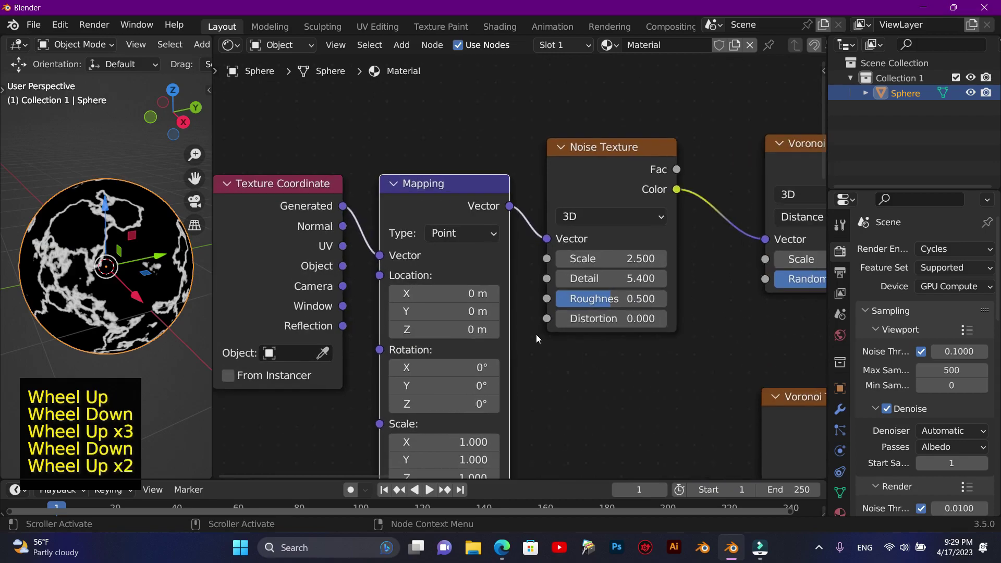
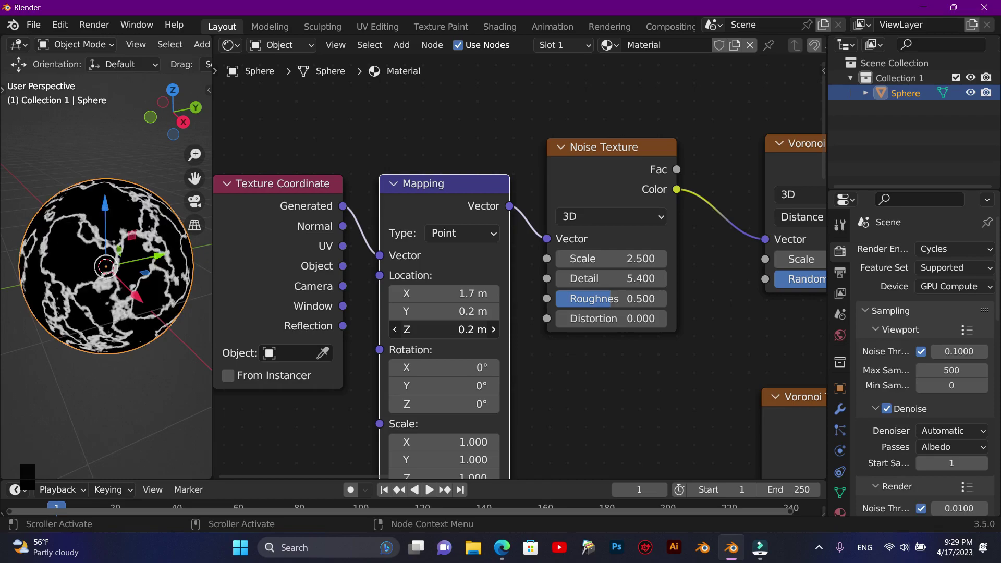
scroll("down", 3)
scroll("up", 3)
scroll("down", 3)
scroll("down", 3)
scroll("up", 3)
scroll("down", 3)
scroll("up", 3)
left_click(392, 483)
left_click(423, 478)
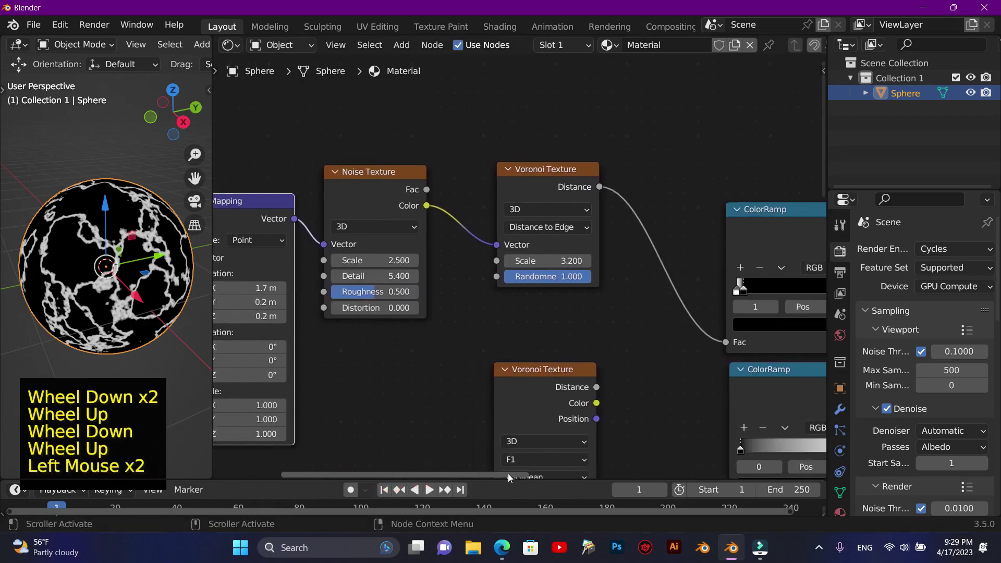
Feed the Noise colour into the second Voronoi's Vector and set it to Distance to Edge
left_click(821, 120)
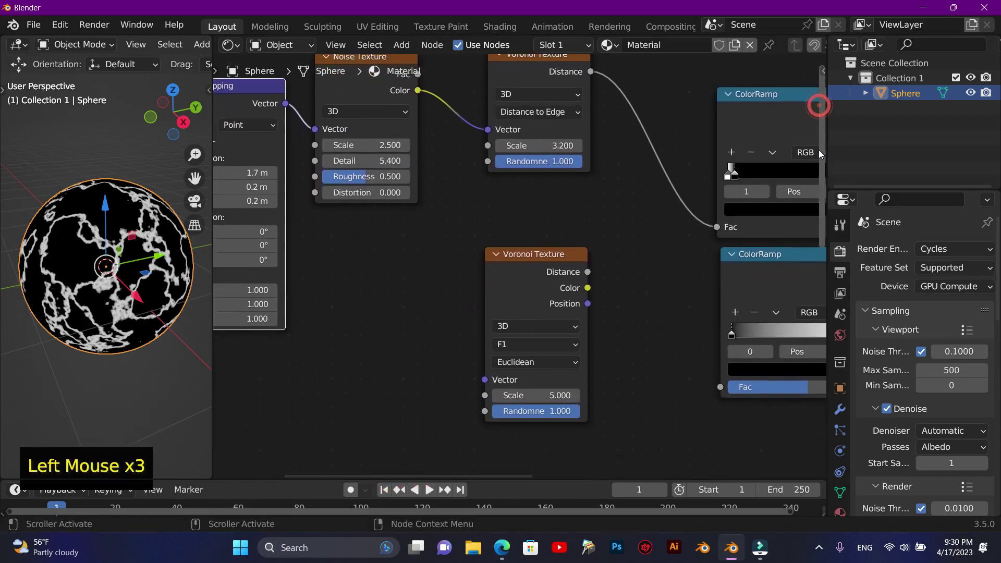
left_click(528, 266)
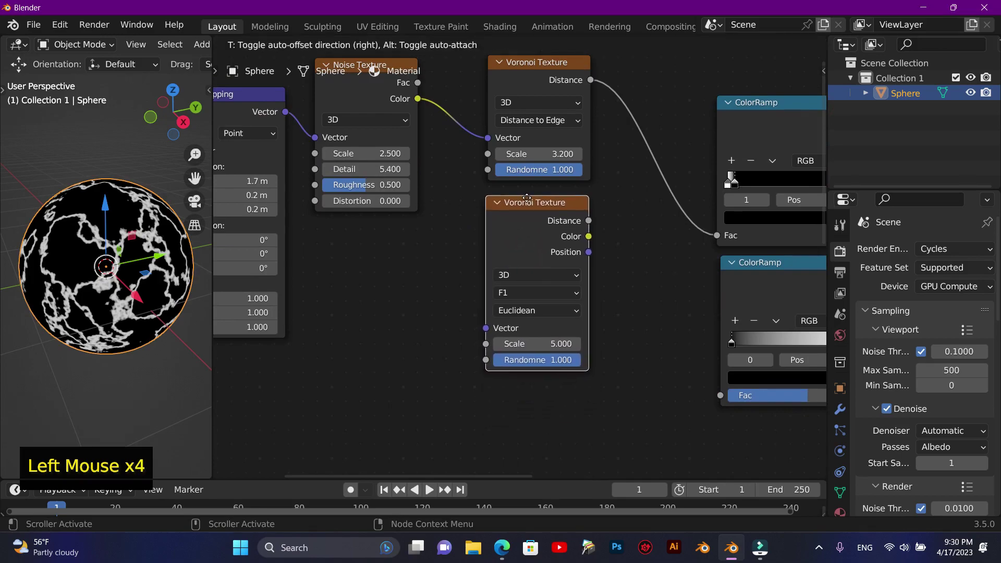
left_click(423, 104)
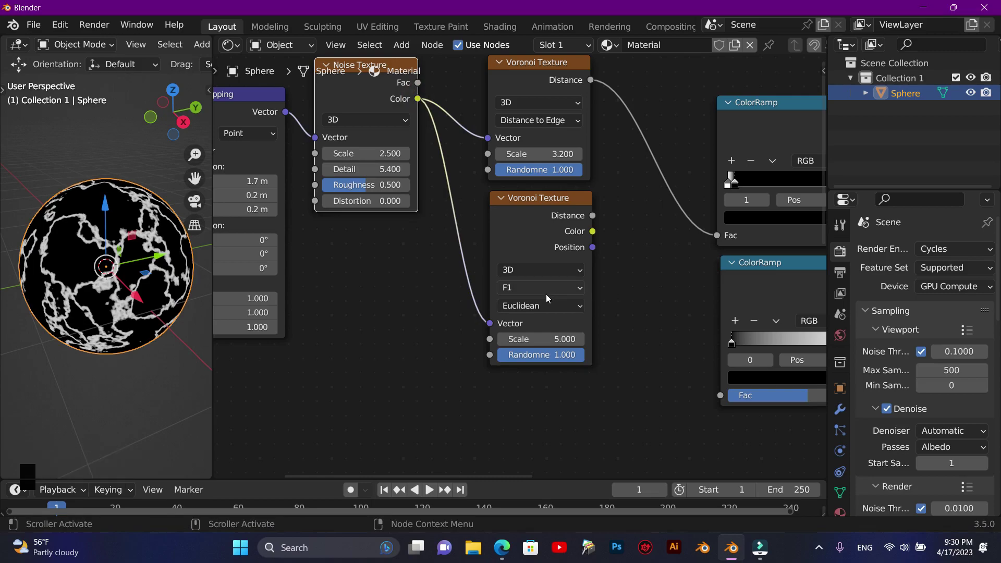
left_click(548, 295)
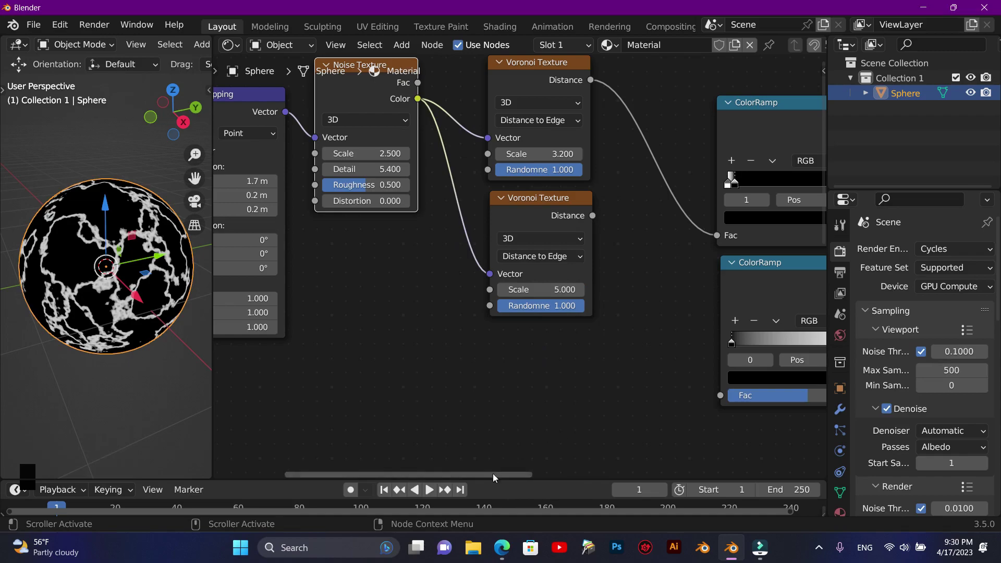
Wire the second Voronoi's Distance into the second ColorRamp Fac and route that ramp's Color onward
left_click(493, 481)
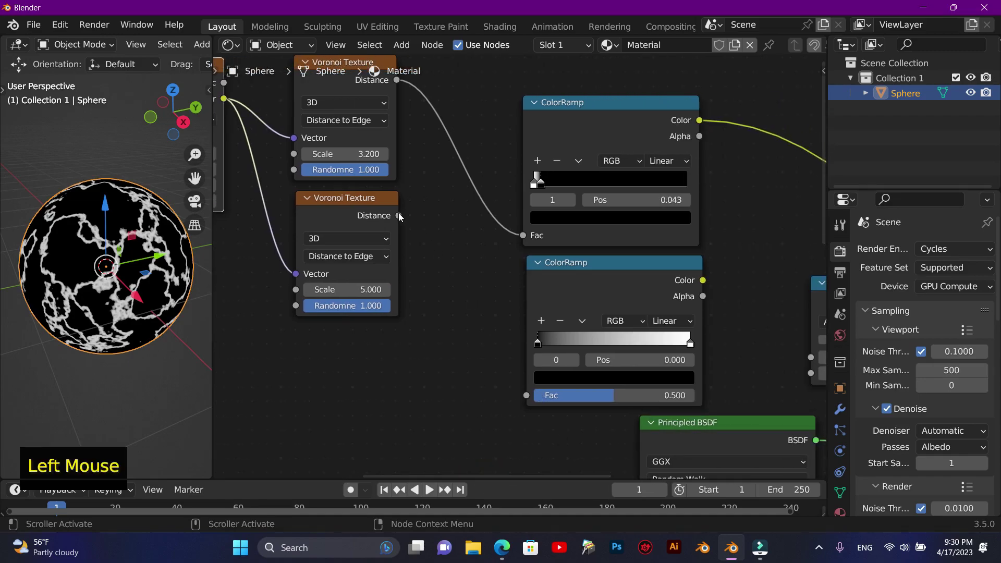
left_click(399, 221)
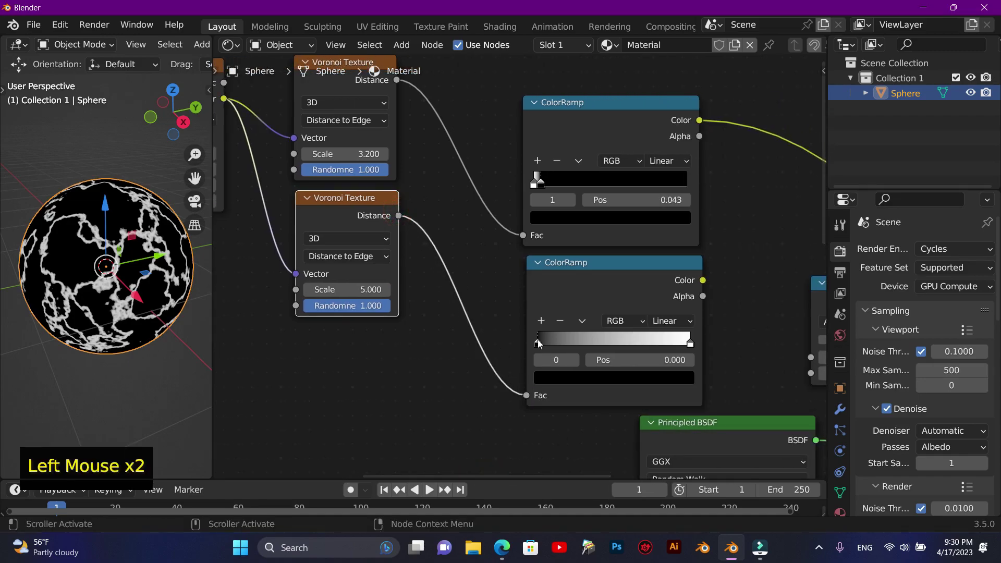
left_click(581, 269)
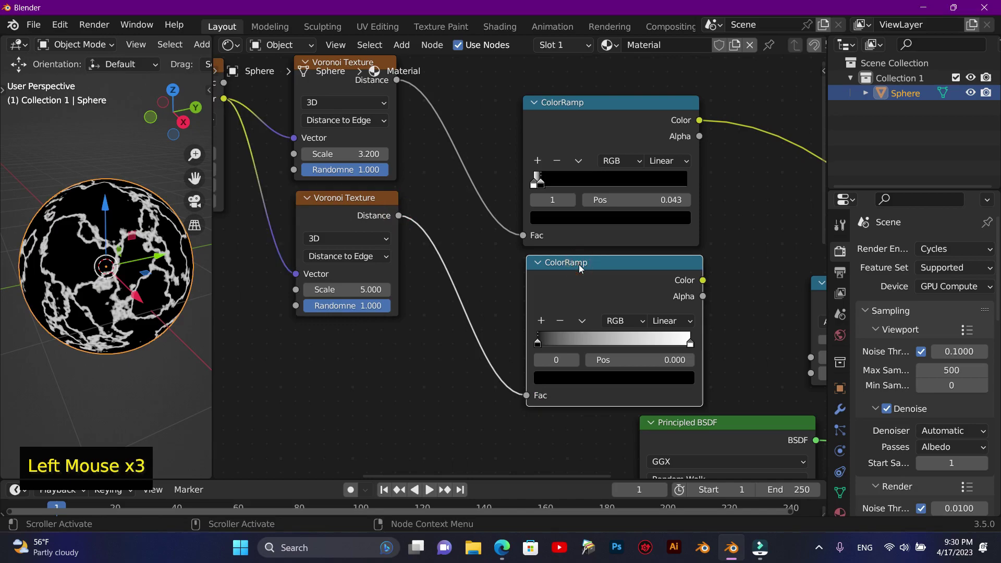
left_click(581, 270)
scroll("up", 3)
scroll("down", 3)
scroll("up", 3)
scroll("down", 3)
scroll("down", 3)
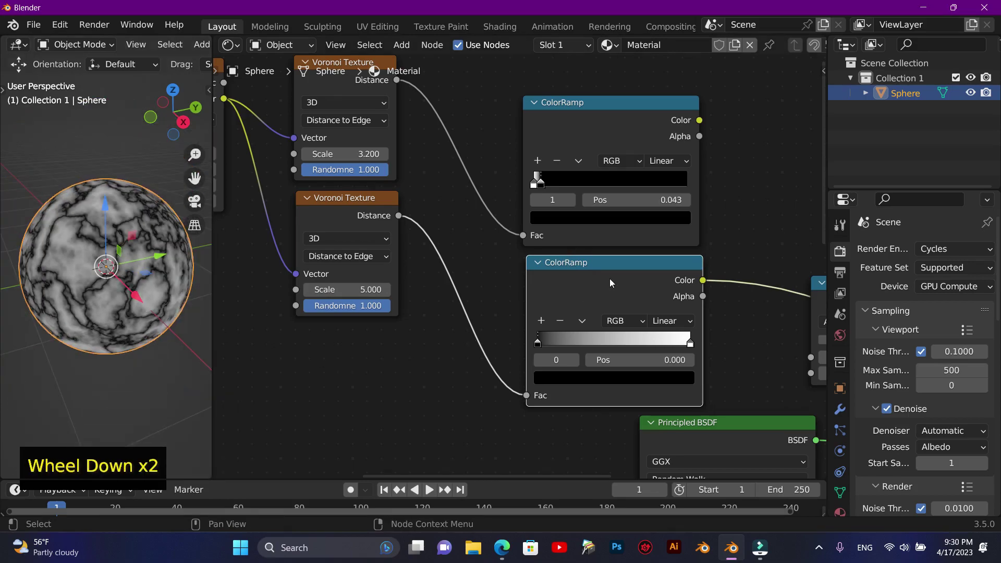
Slide the second ColorRamp's white stop toward the black one, settling near 0.064
left_click(602, 268)
key("F10")
scroll("up", 3)
scroll("down", 3)
scroll("up", 3)
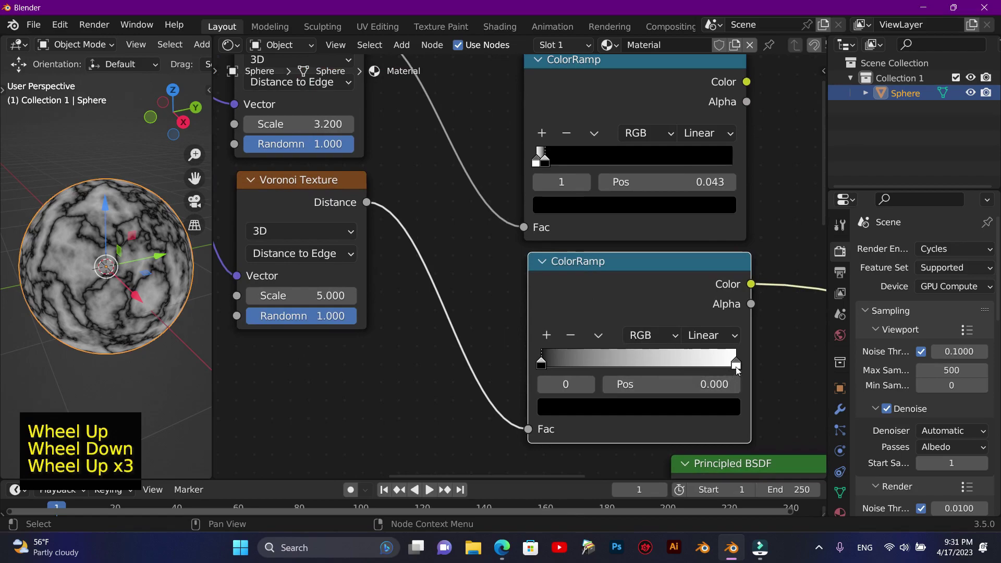
left_click(725, 371)
left_click(545, 370)
left_click(540, 371)
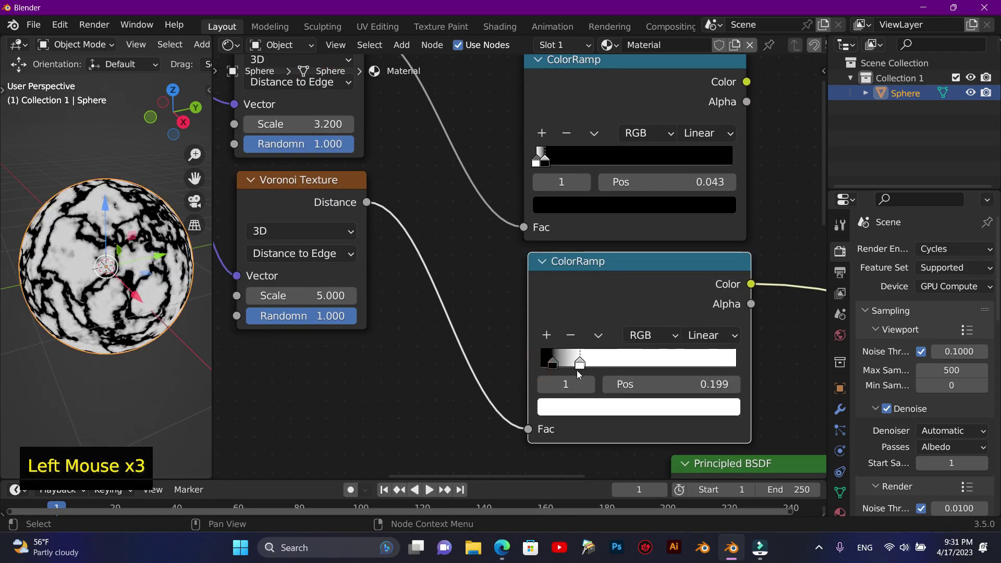
left_click(553, 369)
left_click(565, 368)
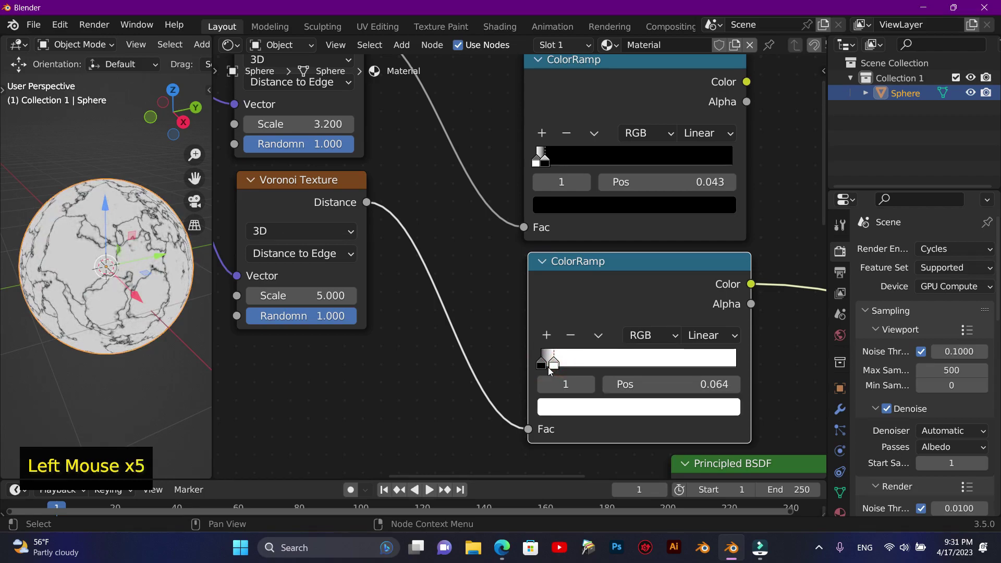
Raise the second Voronoi scale to 14 and flip the second ColorRamp so black and white swap
scroll("up", 3)
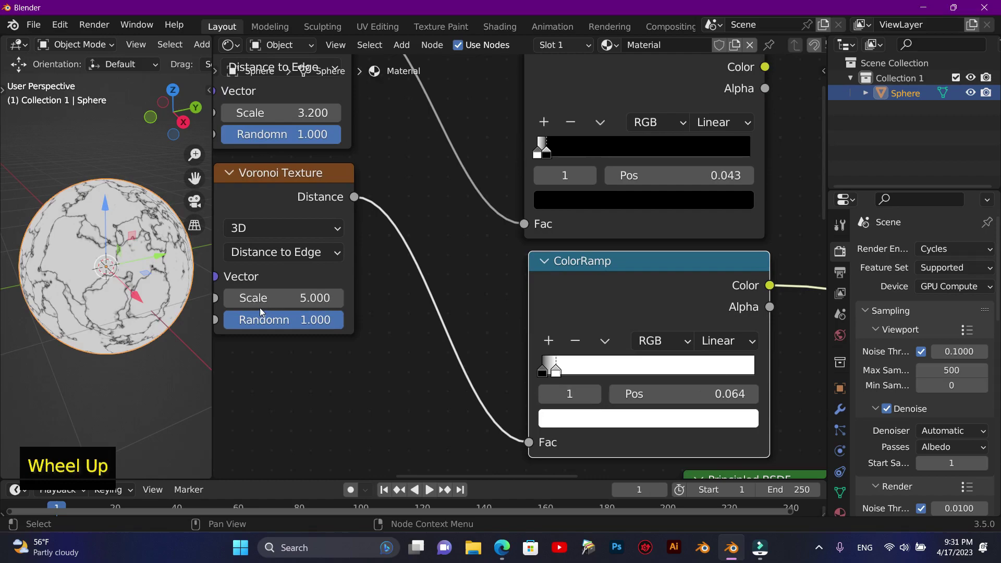
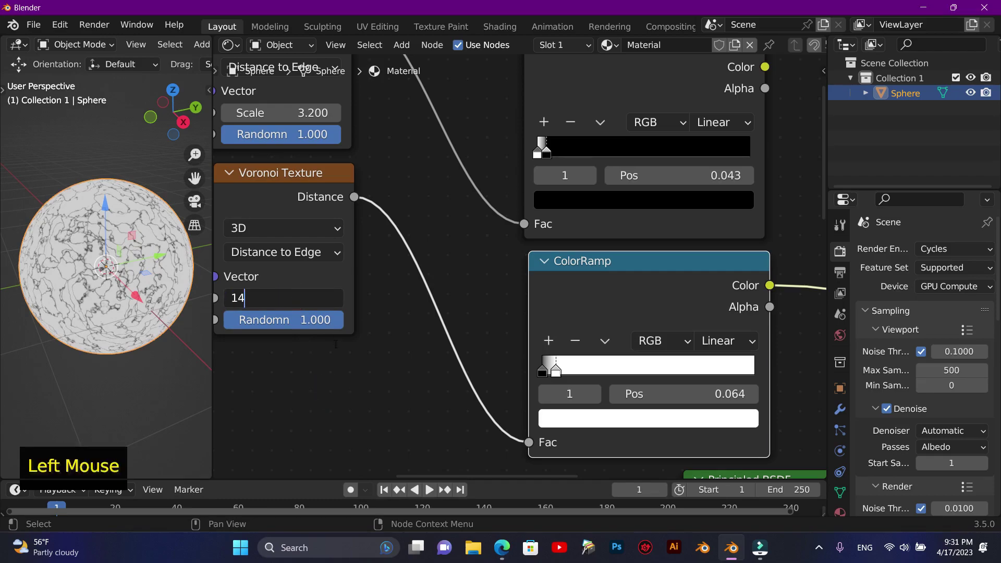
left_click(559, 373)
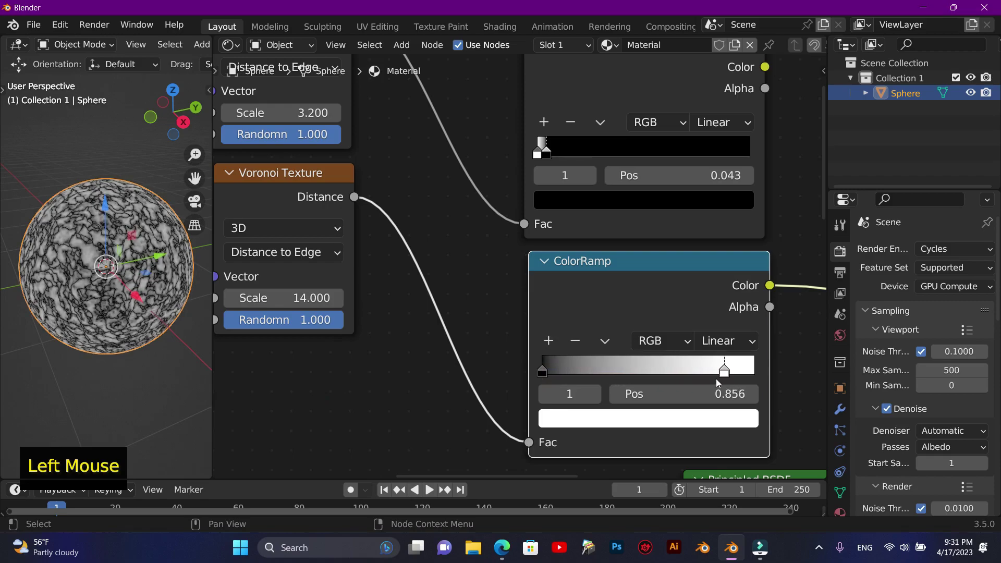
left_click(548, 370)
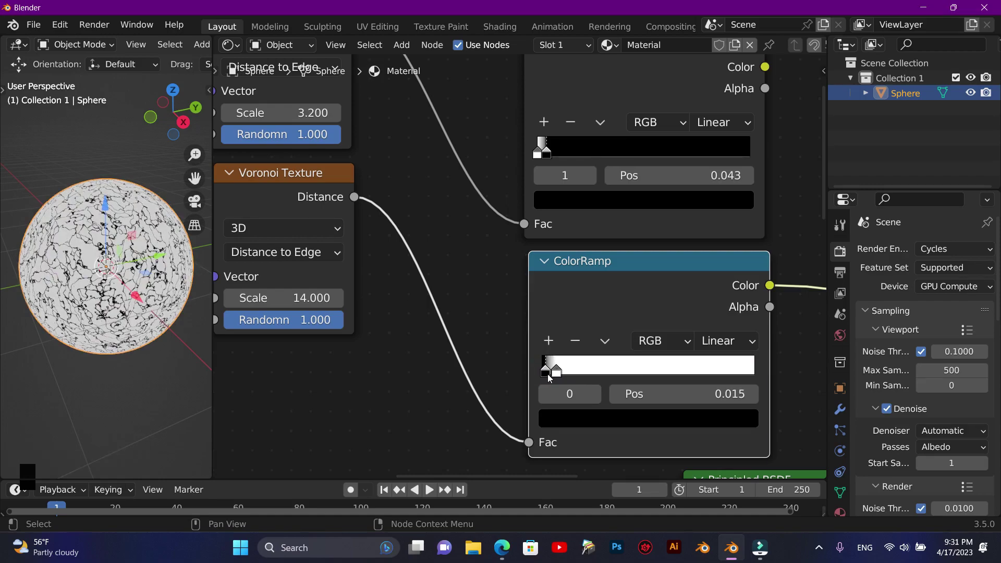
left_click(557, 377)
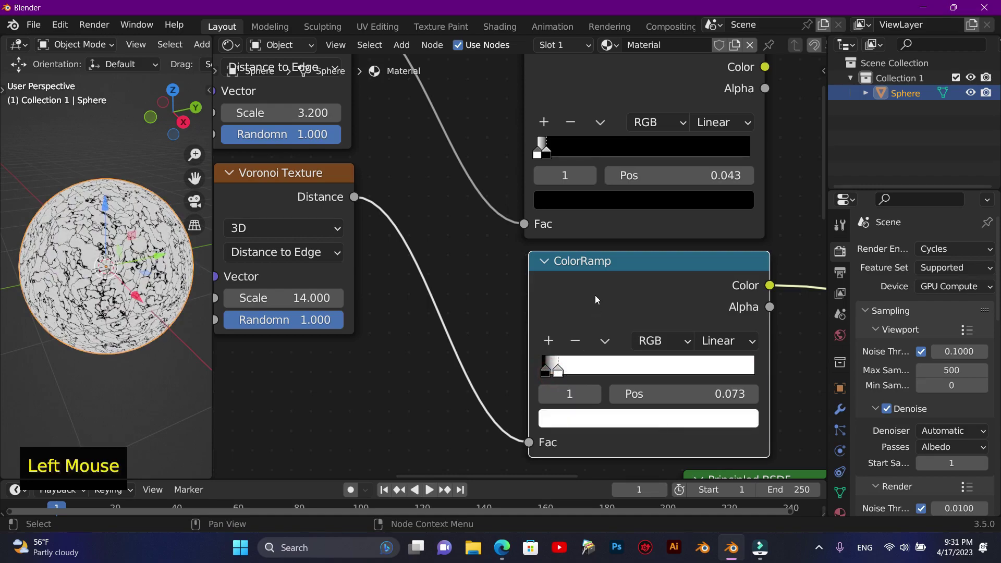
left_click(603, 275)
left_click(626, 272)
key("F10")
Pull the flipped ramp's black stop close to the start (about 0.067) for fine white veins on black
left_click(563, 377)
left_click(554, 376)
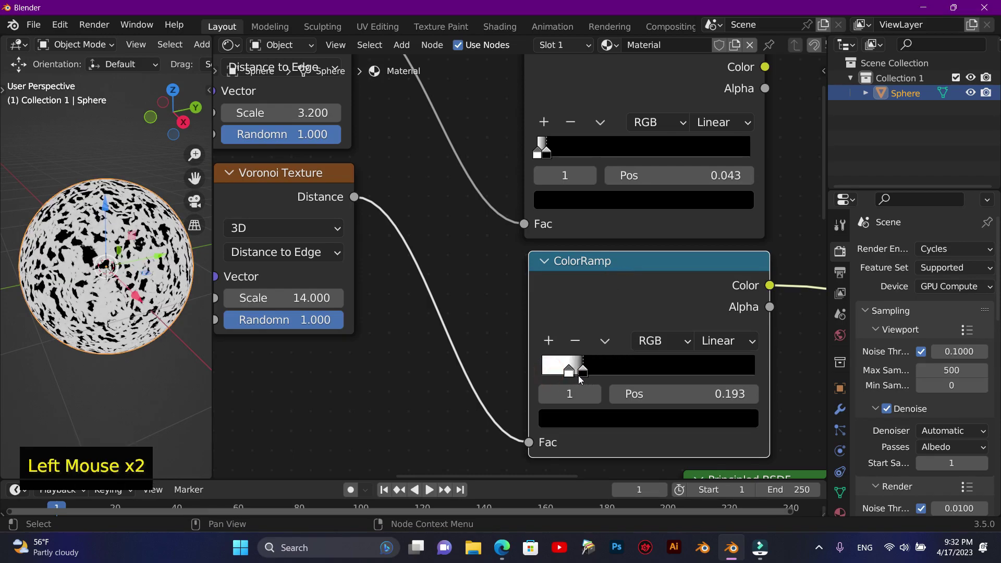
left_click(575, 377)
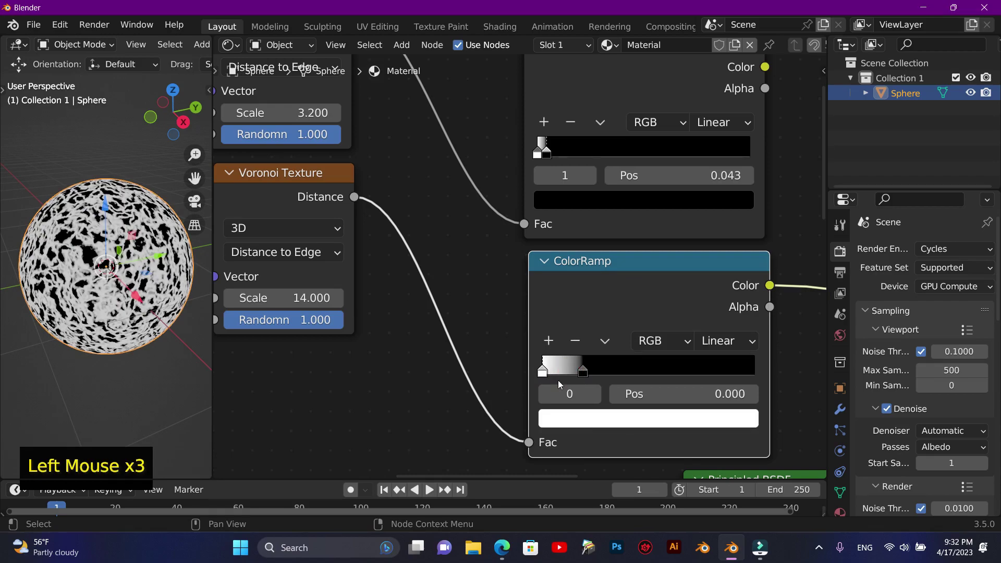
scroll("up", 3)
scroll("down", 3)
left_click(593, 386)
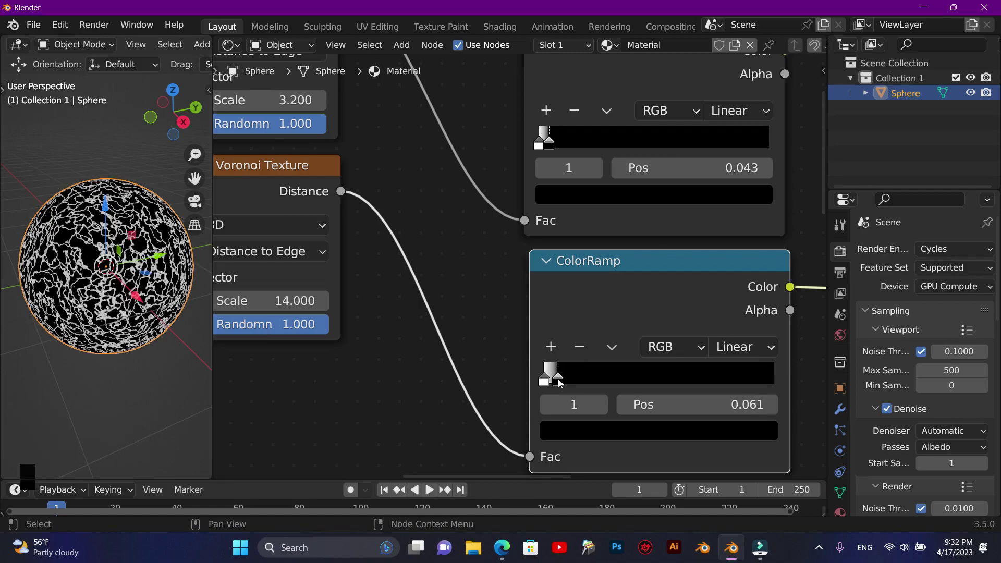
scroll("down", 3)
scroll("up", 3)
scroll("down", 3)
scroll("down", 3)
left_click(588, 265)
scroll("down", 3)
scroll("up", 3)
scroll("down", 3)
scroll("up", 3)
scroll("down", 3)
scroll("up", 3)
scroll("down", 3)
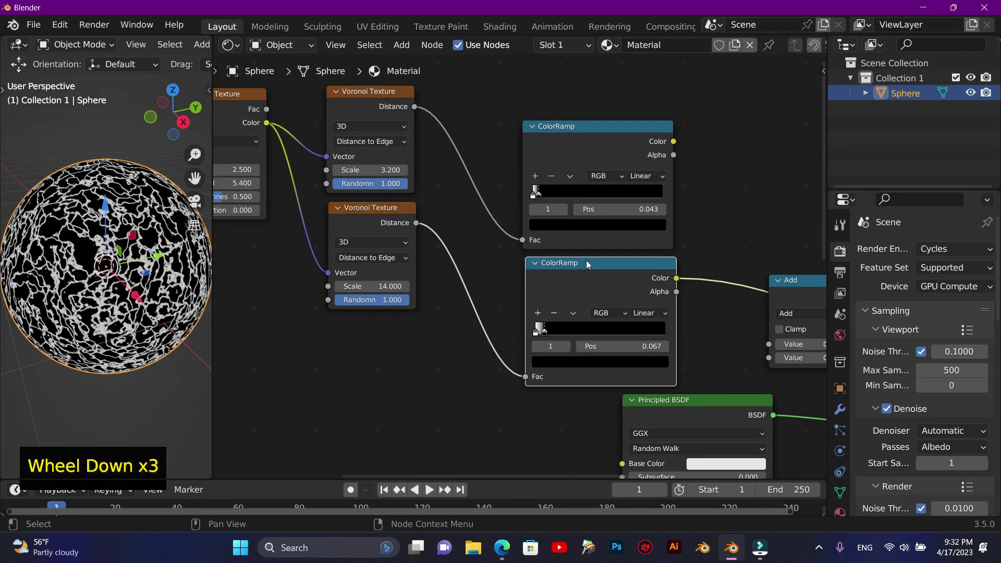
Move the Mix Shader aside and connect the first ColorRamp's colour into the Add node
key("F10")
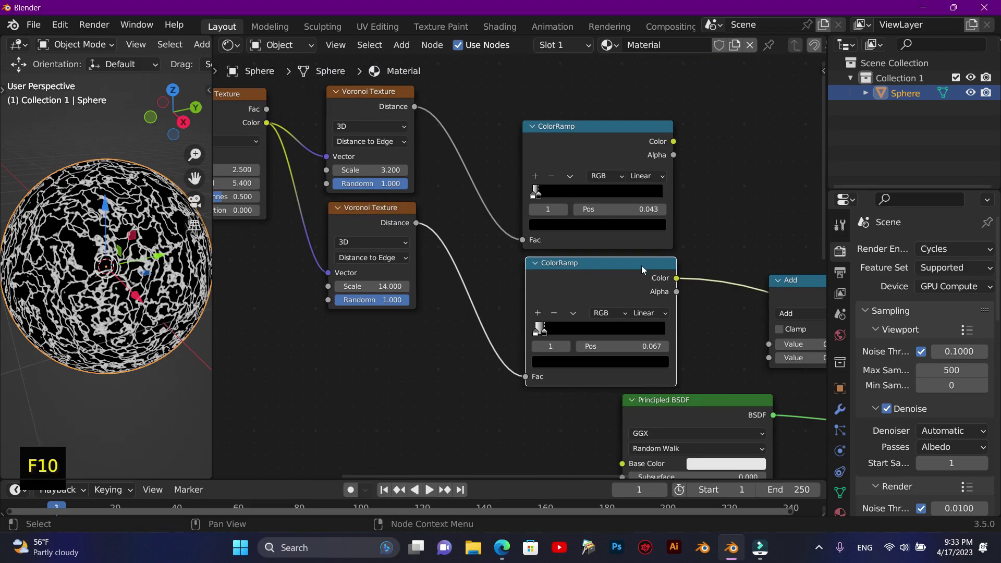
left_click(563, 482)
left_click(570, 481)
scroll("down", 3)
scroll("up", 3)
scroll("down", 3)
scroll("up", 3)
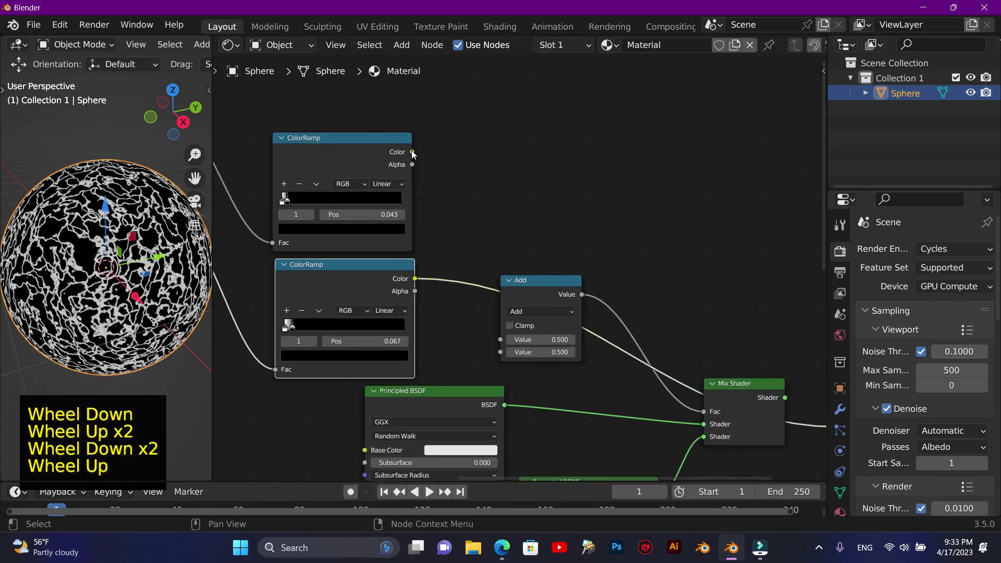
left_click(734, 388)
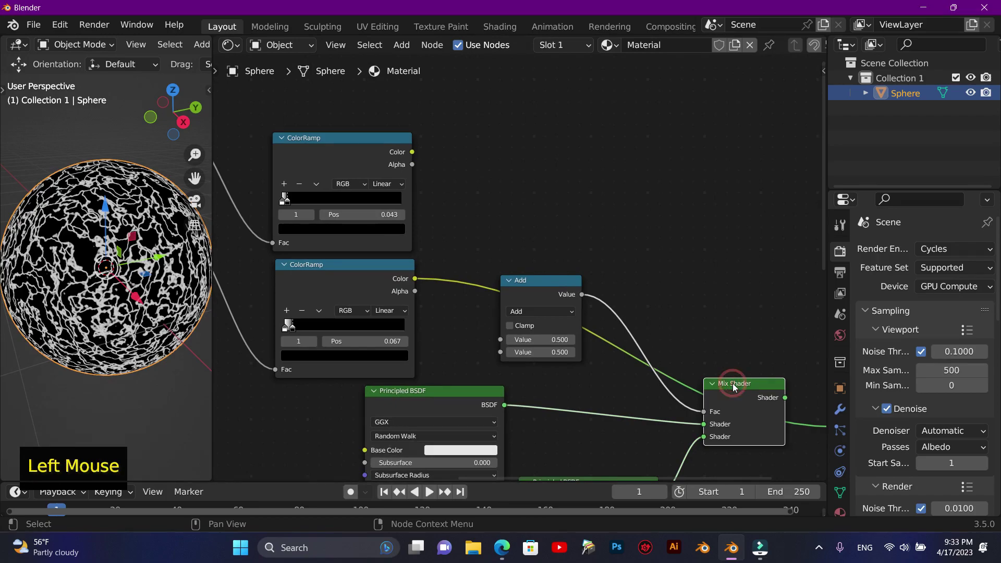
left_click(735, 388)
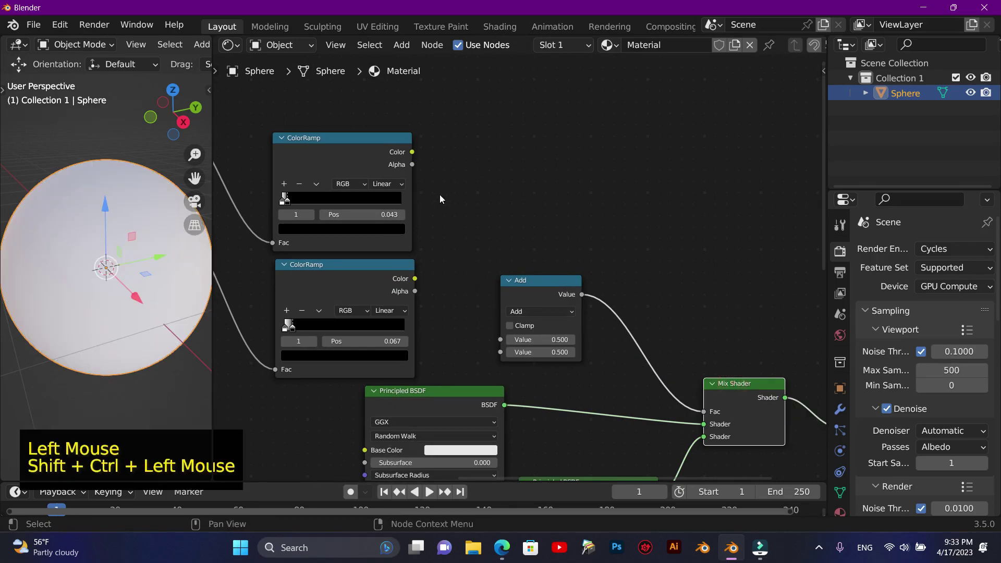
left_click(414, 153)
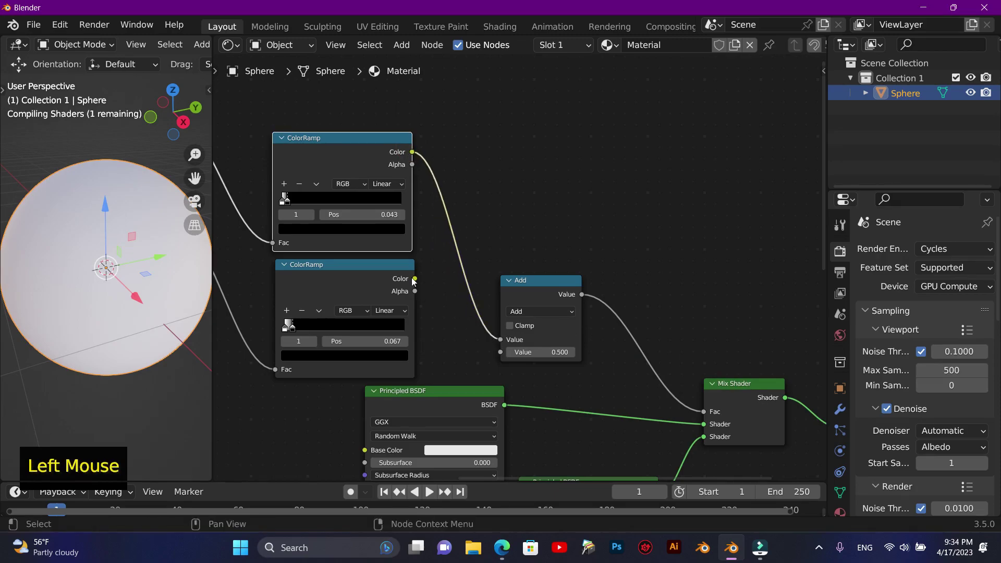
left_click(416, 281)
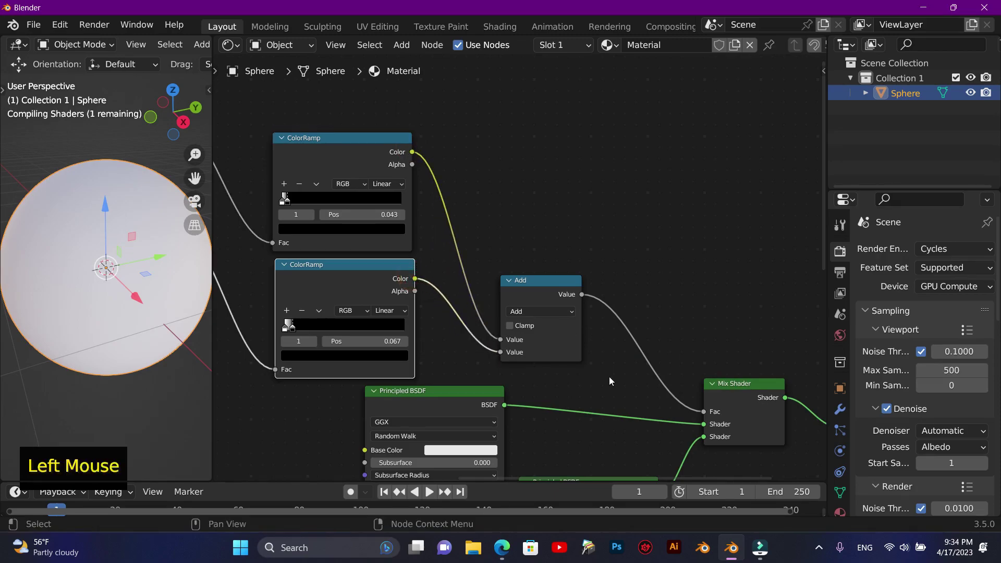
Tidy the chain: Add node higher, Mix Shader and Material Output shifted to the right
scroll("down", 3)
scroll("up", 3)
scroll("down", 3)
scroll("down", 3)
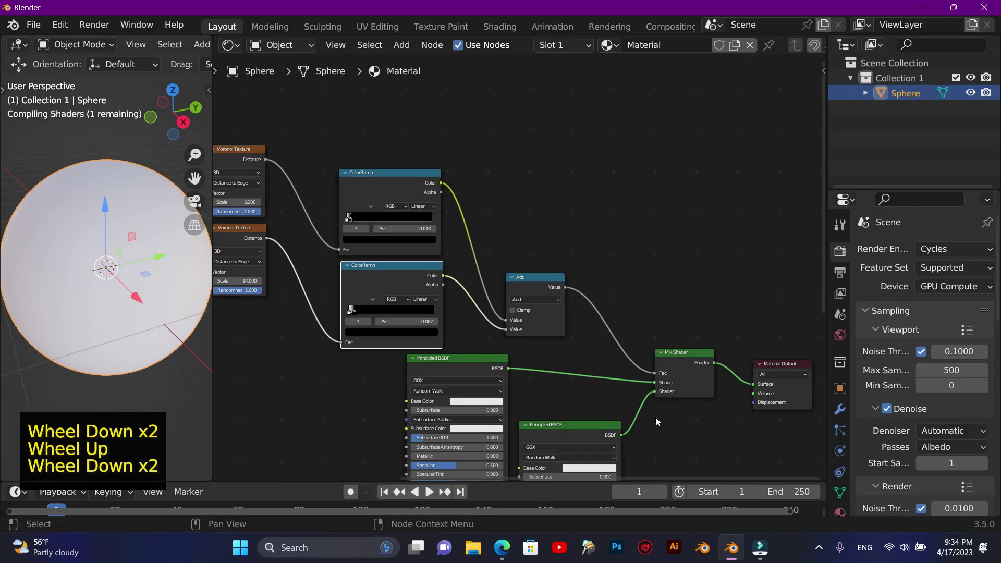
left_click(563, 481)
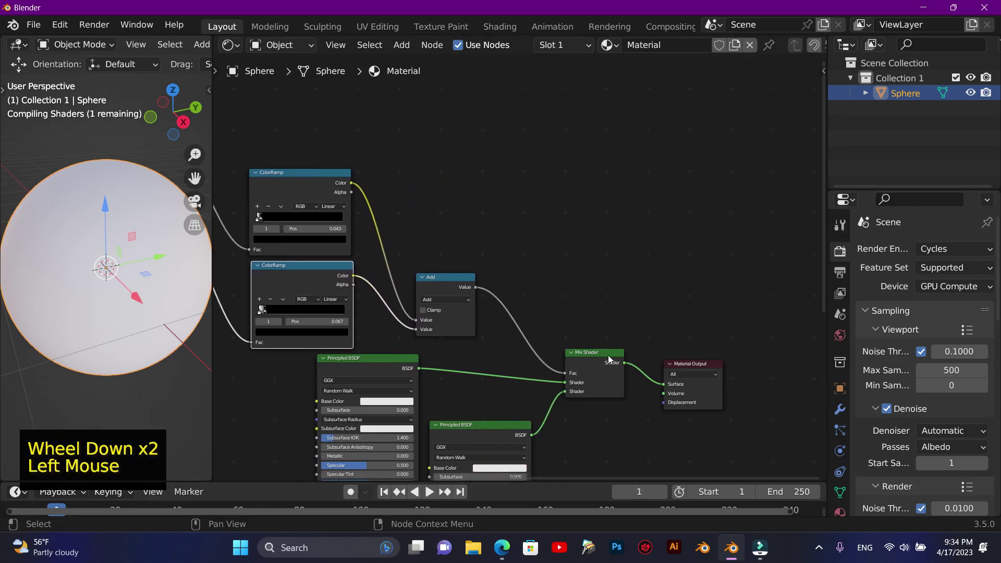
left_click(608, 358)
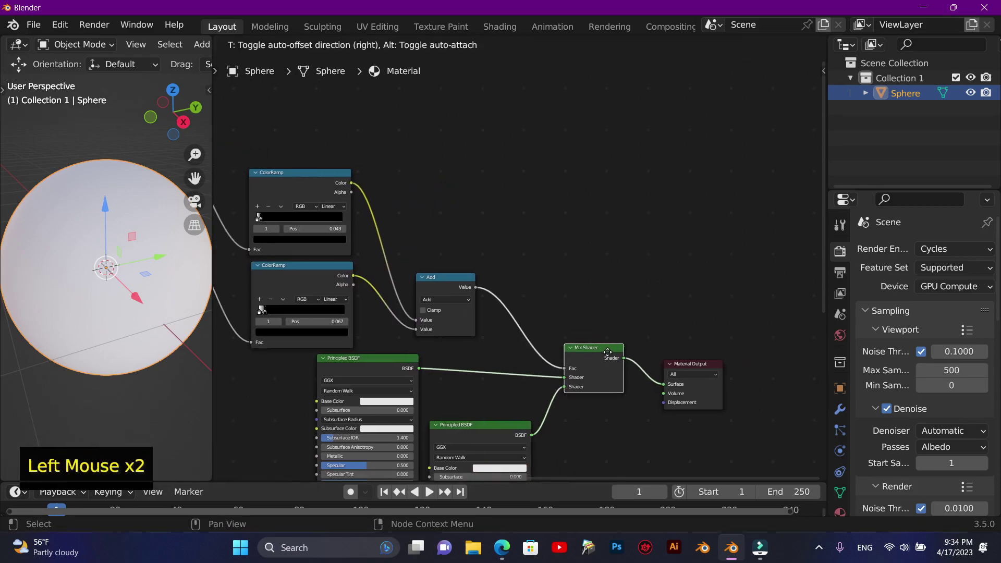
left_click(460, 281)
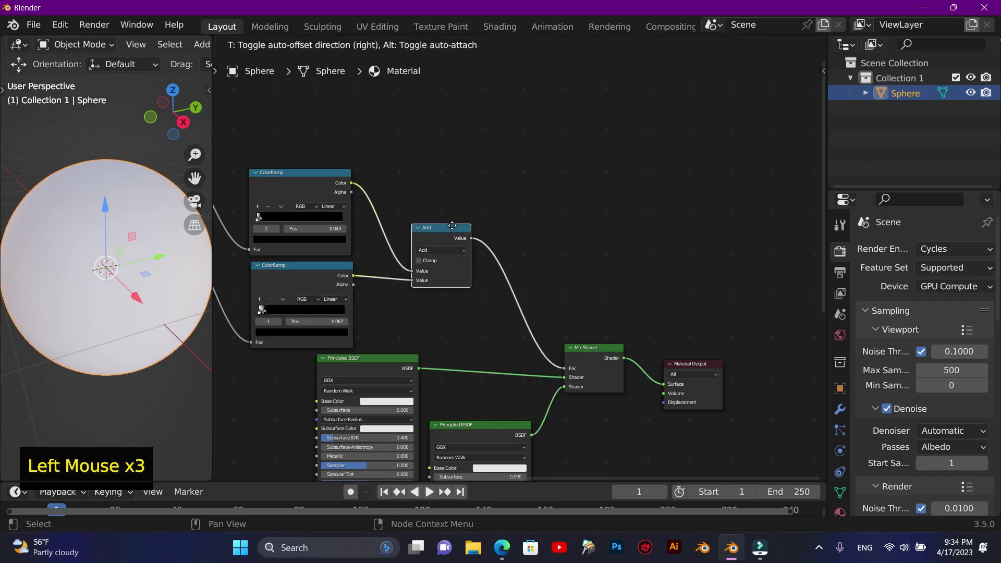
left_click(703, 371)
left_click(611, 354)
left_click(614, 292)
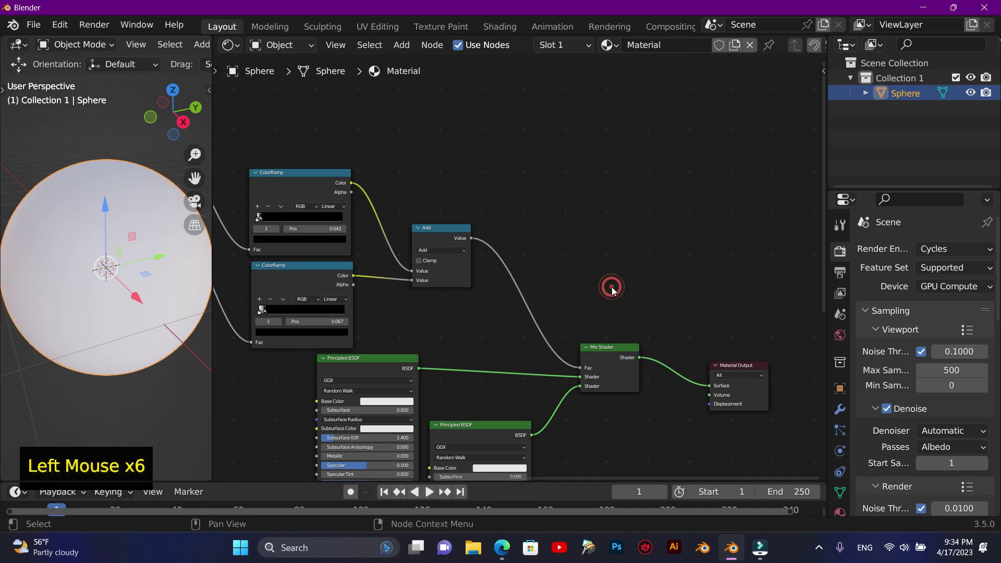
Add a Displacement node from the Shift+A search and place it above the shader chain
key("shift+a")
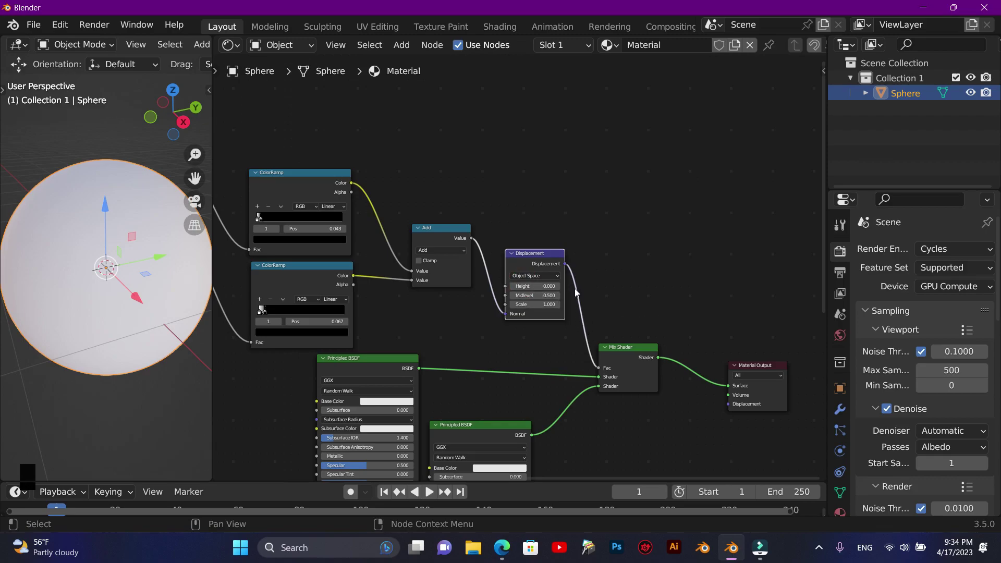
left_click(543, 257)
left_click(475, 241)
left_click(550, 232)
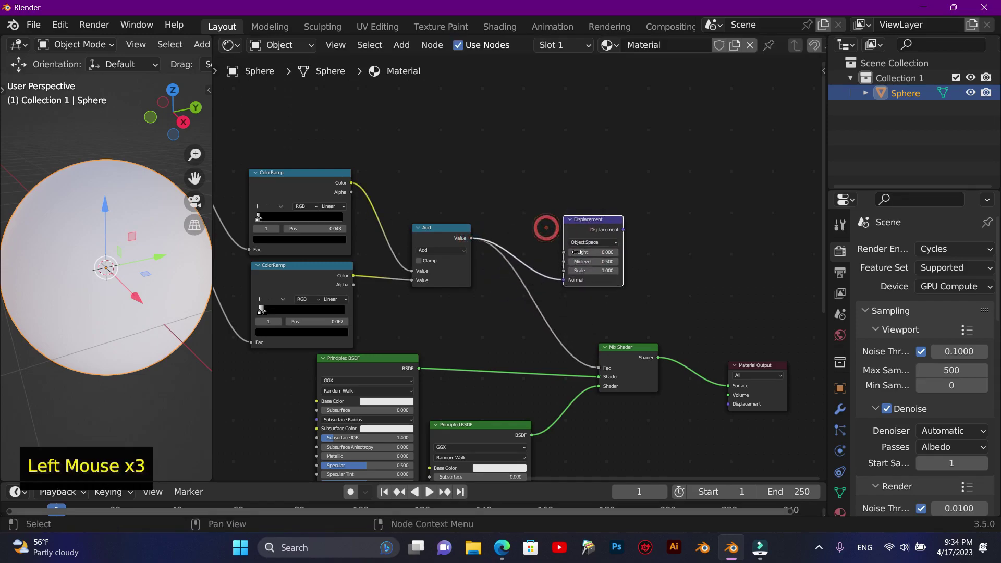
left_click(559, 283)
left_click(603, 227)
key("F10")
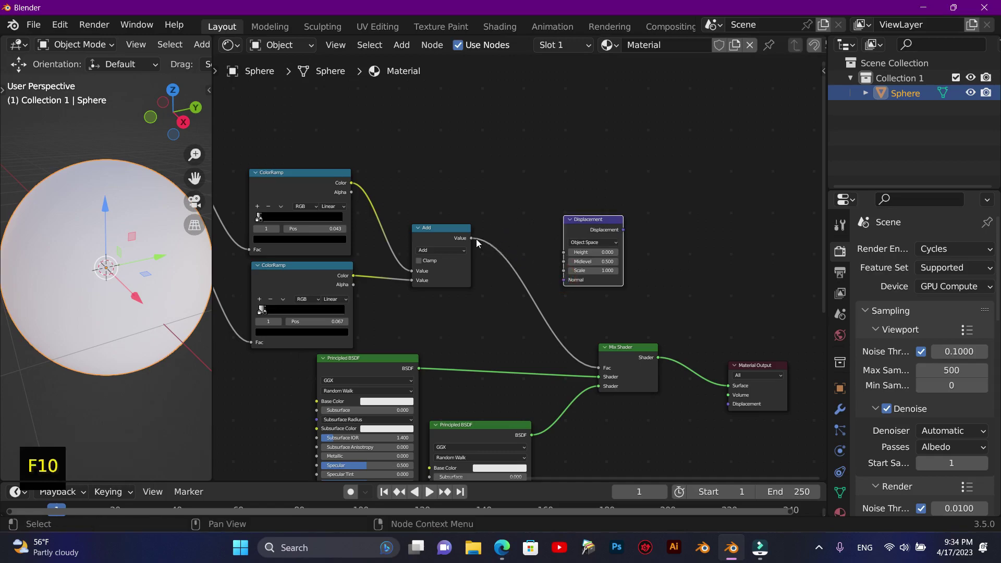
Link the Add value to Displacement Height and its output to the Material Output Displacement, then target its Scale
left_click(472, 240)
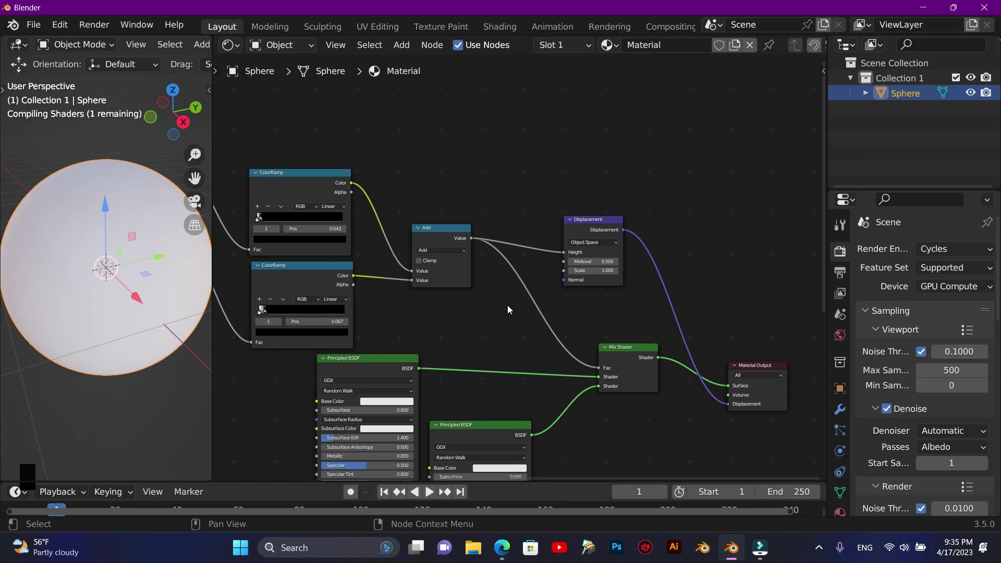
scroll("up", 3)
scroll("up", 3)
scroll("down", 3)
scroll("up", 3)
scroll("down", 3)
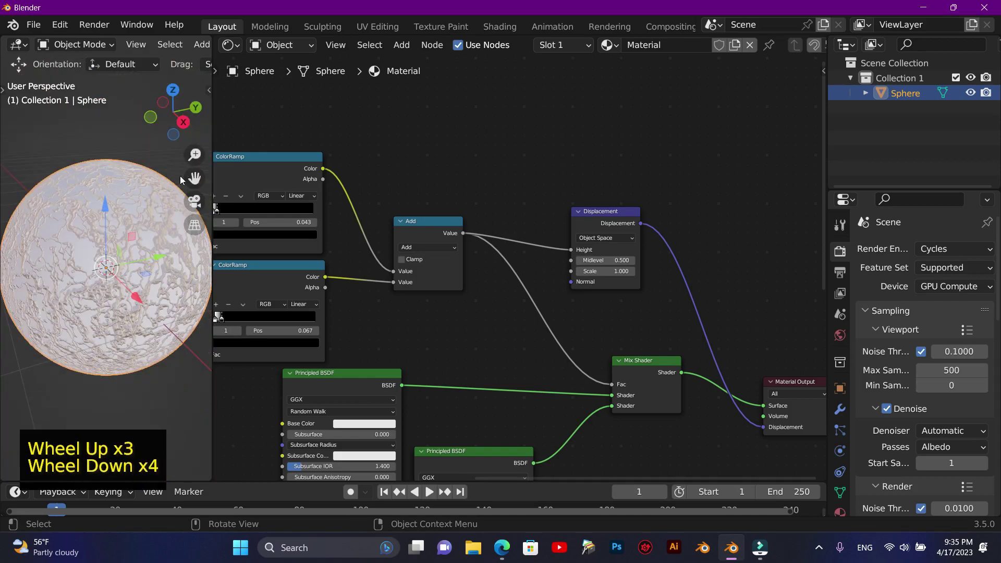
left_click(513, 480)
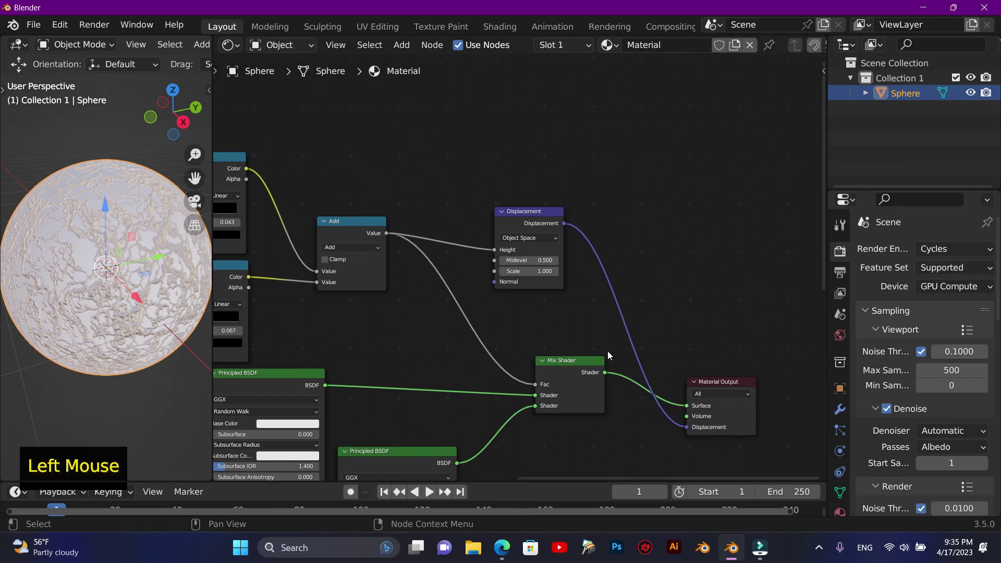
left_click(518, 218)
Set the Displacement scale to 0.1, then down to 0.006 for barely raised bumps
key("F10")
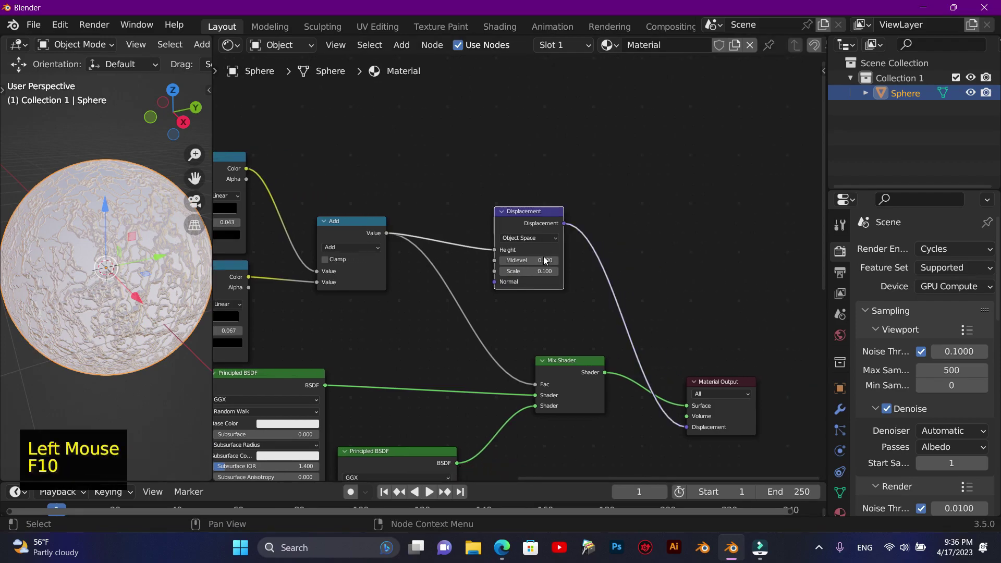
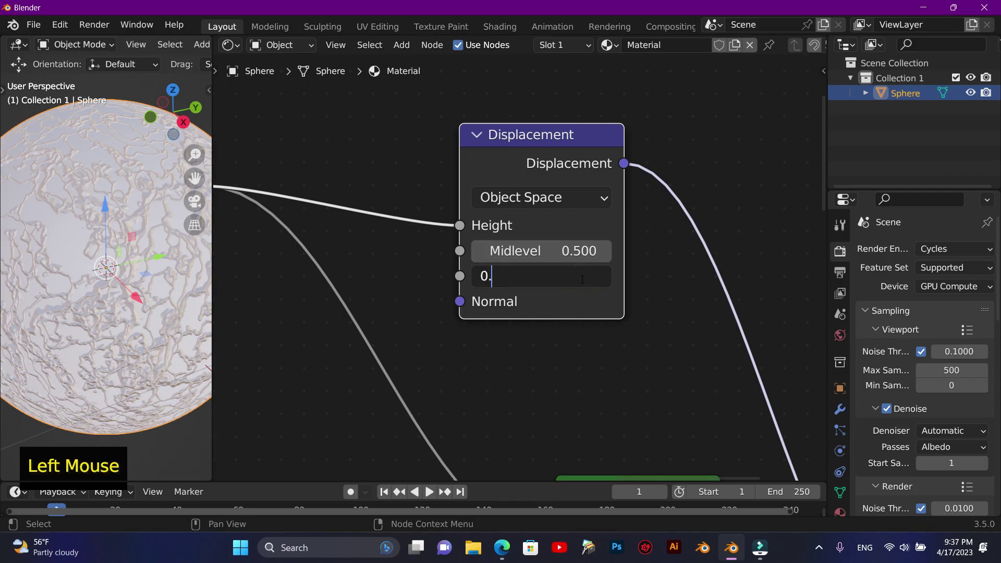
key("KP_0")
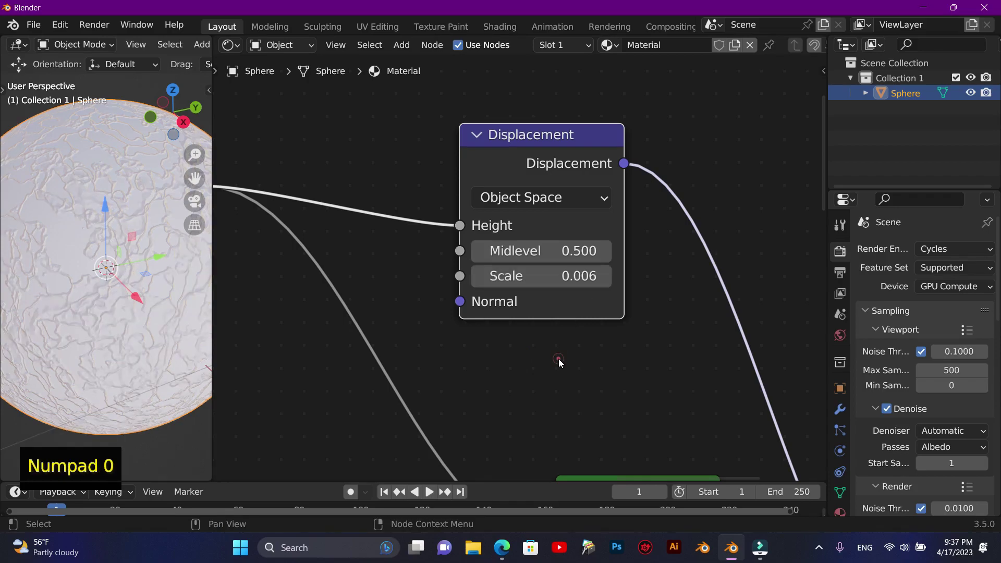
scroll("up", 3)
scroll("down", 3)
scroll("up", 3)
scroll("down", 3)
scroll("down", 3)
scroll("up", 3)
scroll("down", 3)
scroll("up", 3)
scroll("down", 3)
scroll("up", 3)
scroll("down", 3)
scroll("down", 3)
scroll("up", 3)
left_click(524, 481)
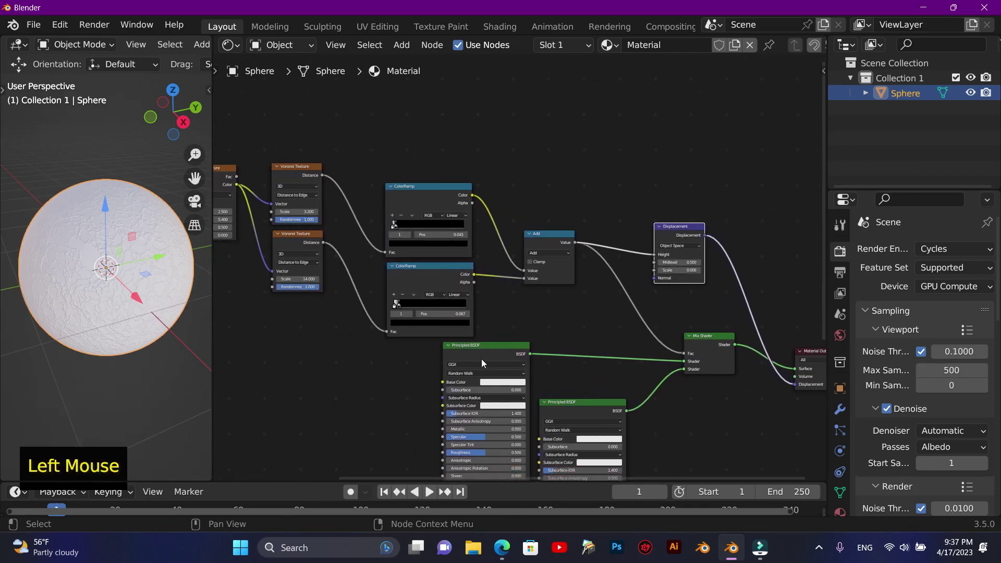
Set the first Principled BSDF base colour to pale yellow so the sphere reads cream with red veins
key("F10")
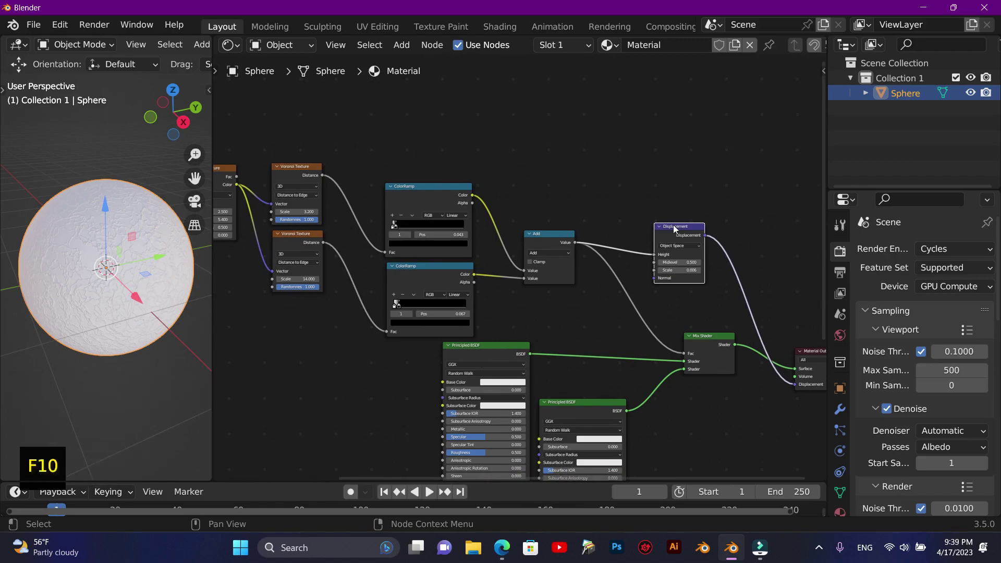
scroll("up", 3)
scroll("down", 3)
scroll("up", 3)
scroll("down", 3)
scroll("up", 3)
left_click(827, 194)
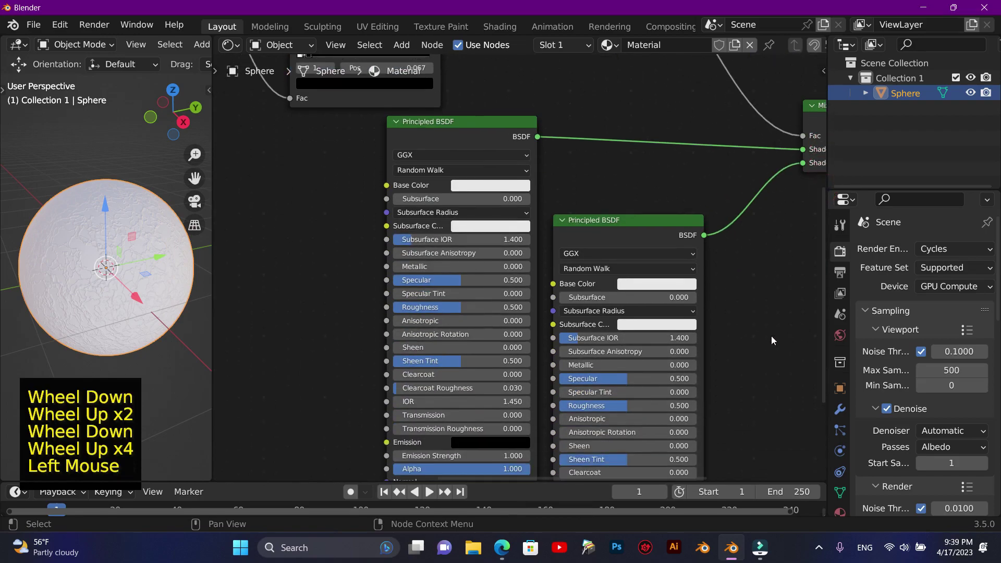
left_click(643, 296)
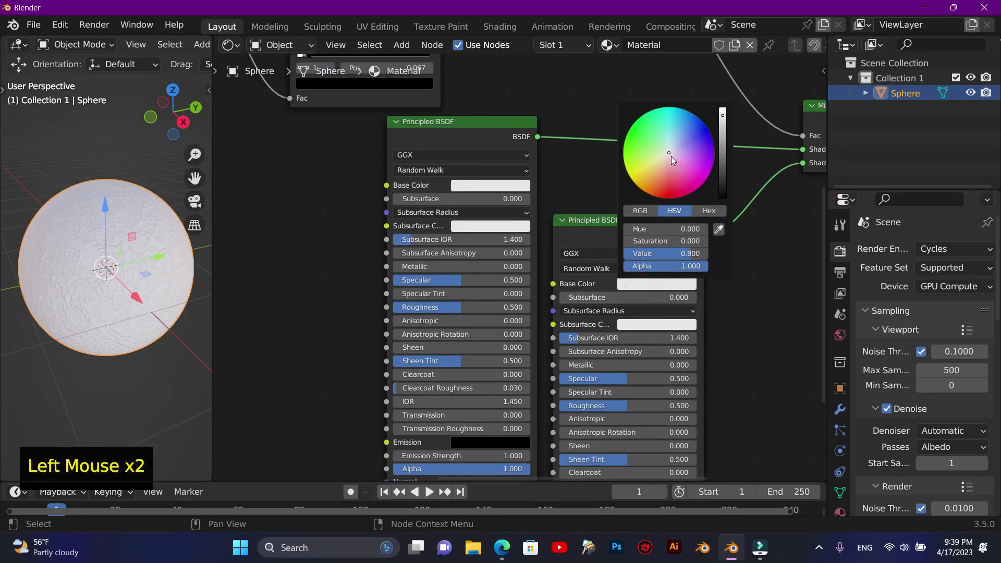
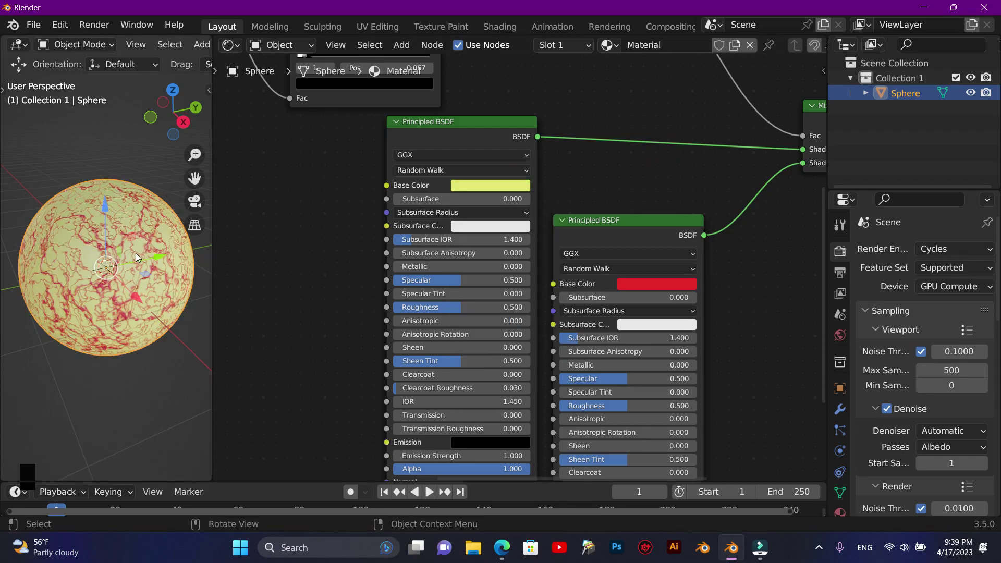
scroll("up", 3)
scroll("down", 3)
scroll("up", 3)
scroll("down", 3)
scroll("down", 3)
scroll("up", 3)
scroll("up", 3)
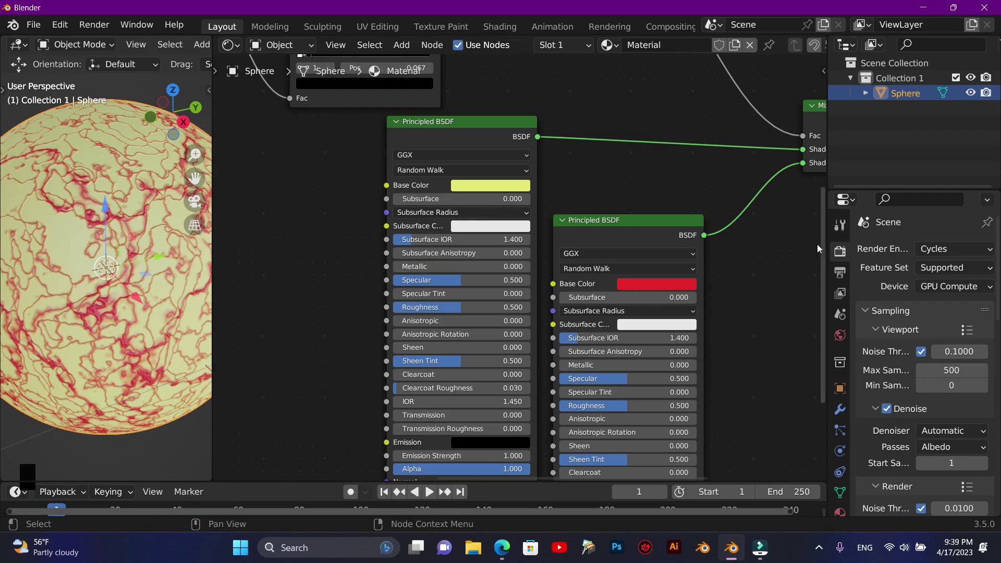
Nudge the first ColorRamp's stops, shifting one to about 0.067 and moving the white stop
left_click(826, 256)
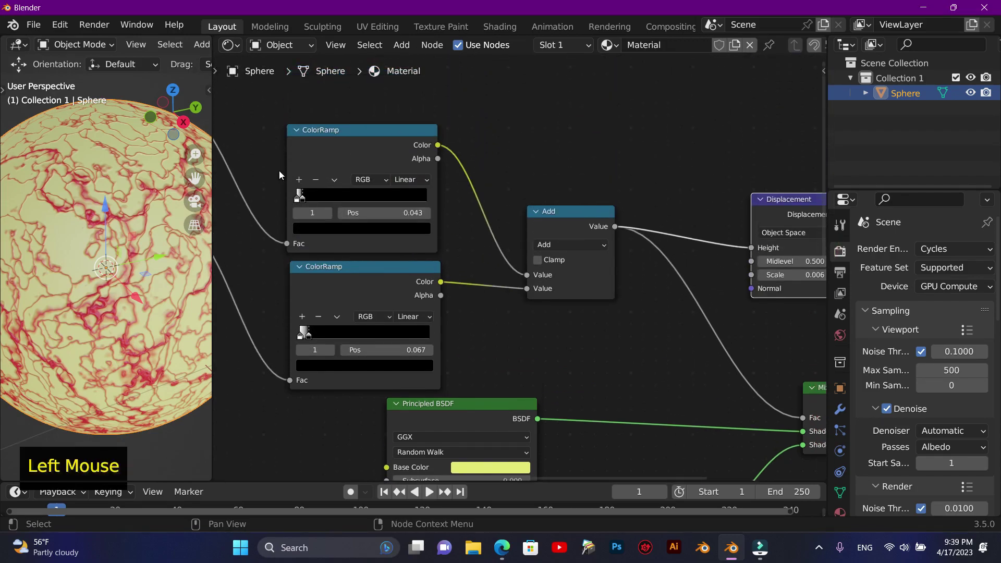
scroll("up", 3)
scroll("down", 3)
scroll("up", 3)
left_click(522, 482)
left_click(399, 176)
left_click(401, 178)
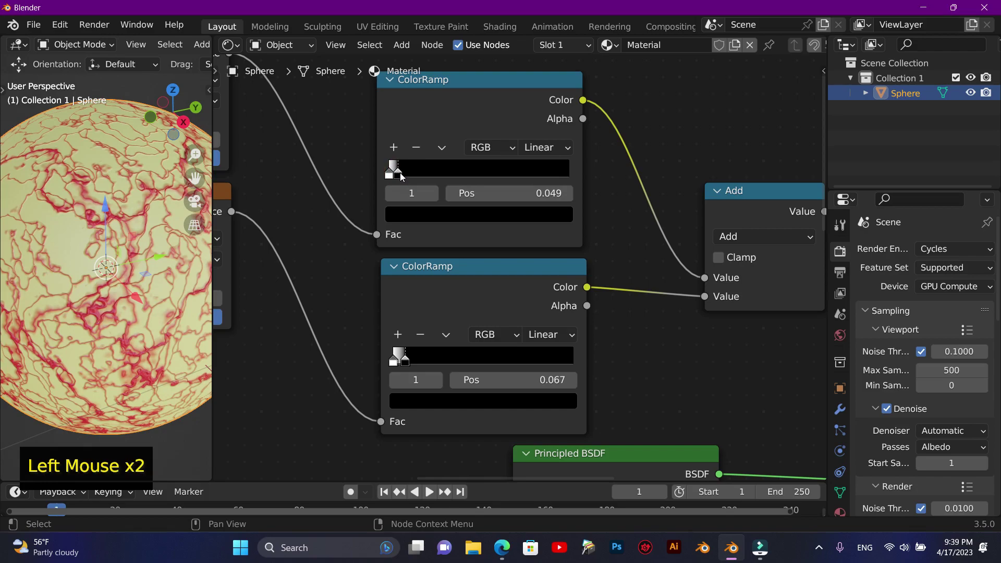
left_click(393, 179)
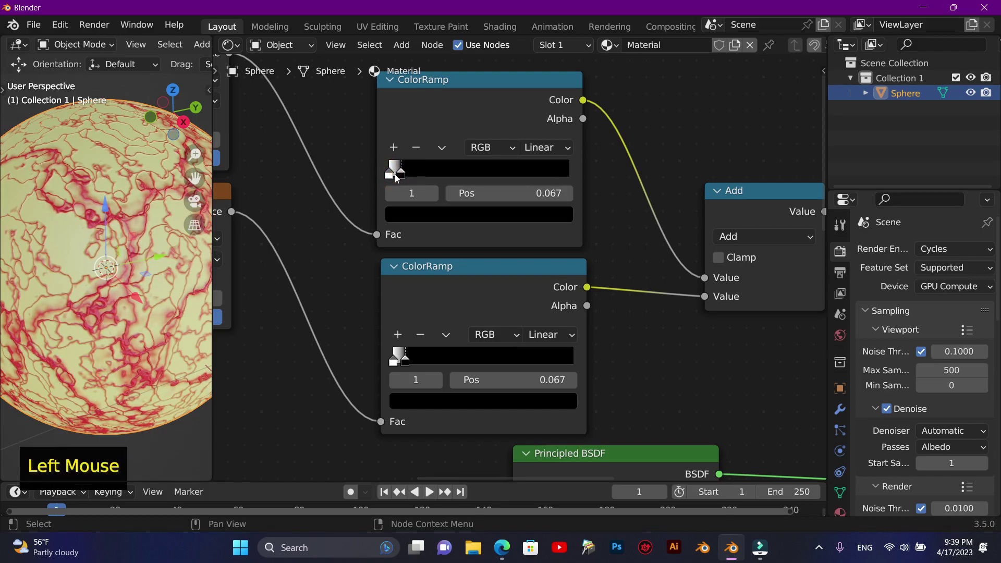
left_click(391, 180)
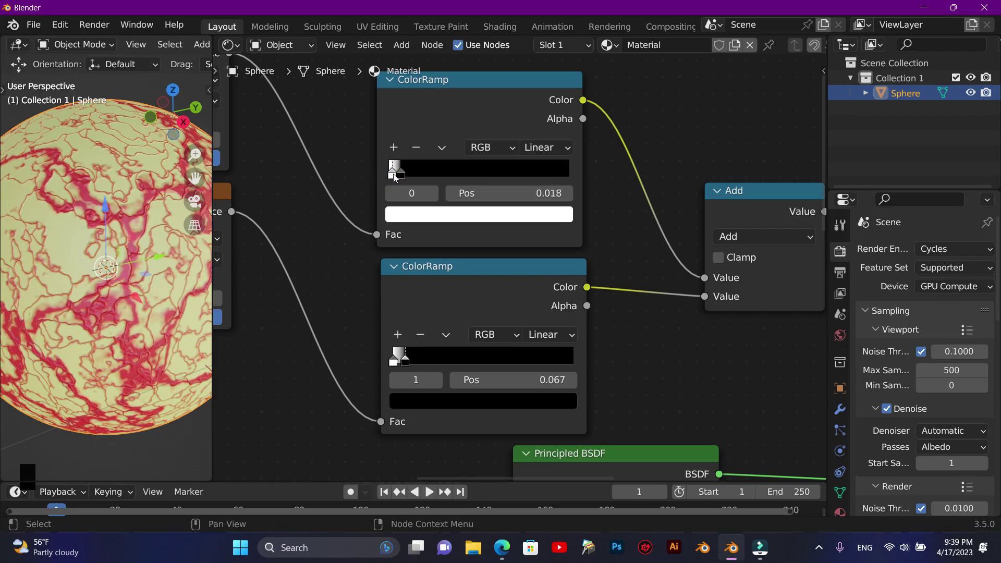
Set the second ramp's white stop to 0.034 and the first ramp's stops to 0.086 black, 0.031 white
left_click(398, 366)
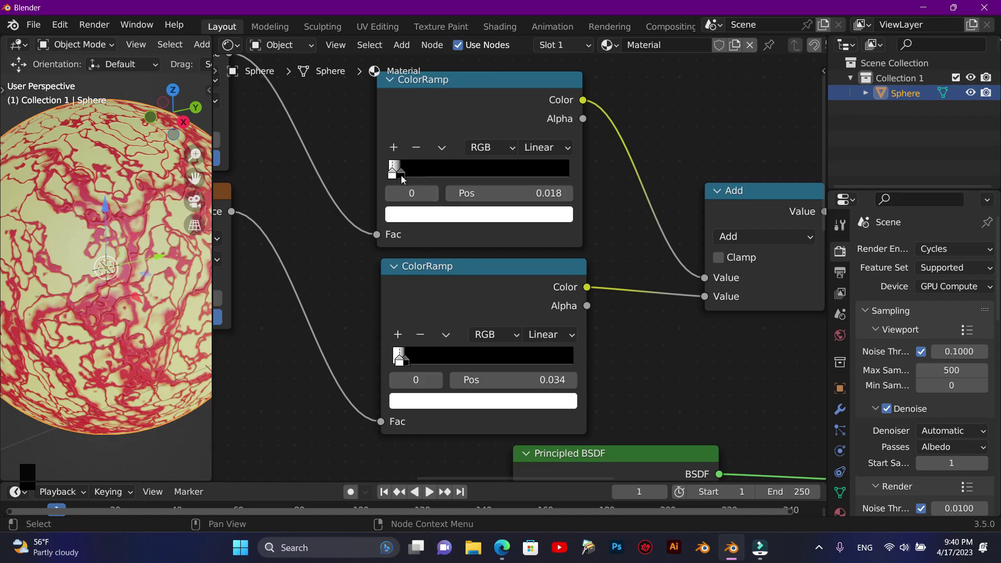
left_click(395, 180)
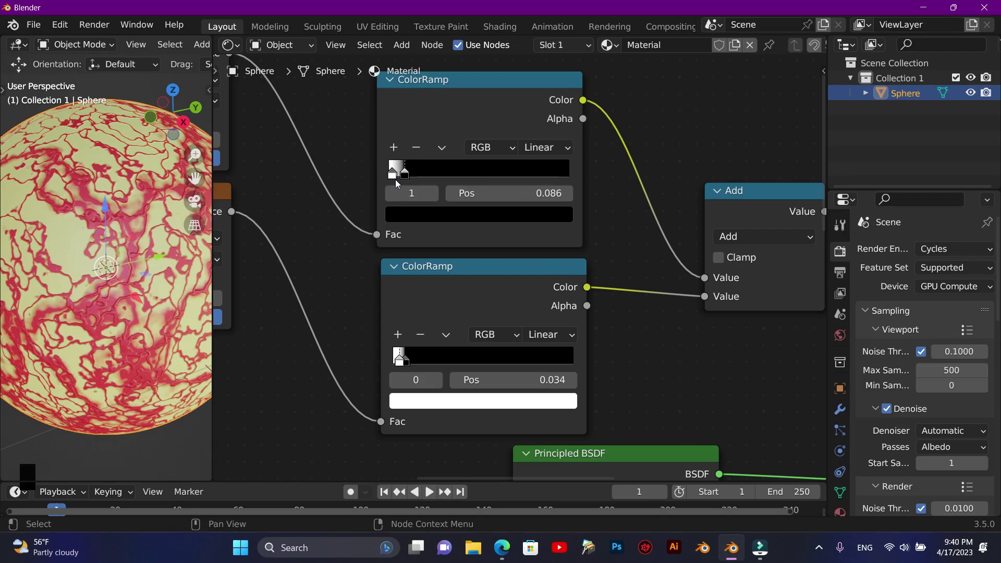
left_click(395, 186)
left_click(399, 183)
left_click(397, 181)
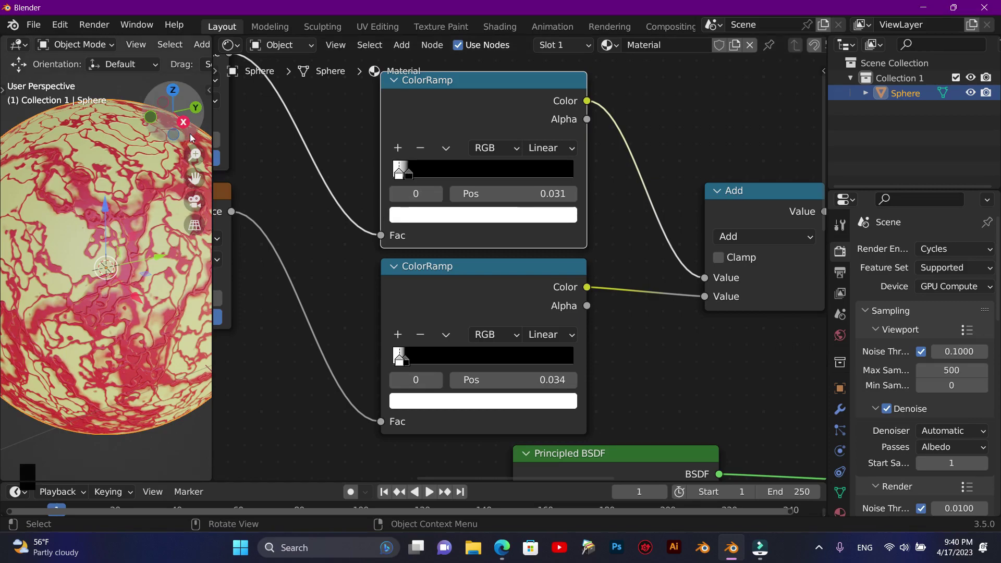
Orbit and zoom the viewport to inspect the thicker red veins on the sphere
left_click(186, 131)
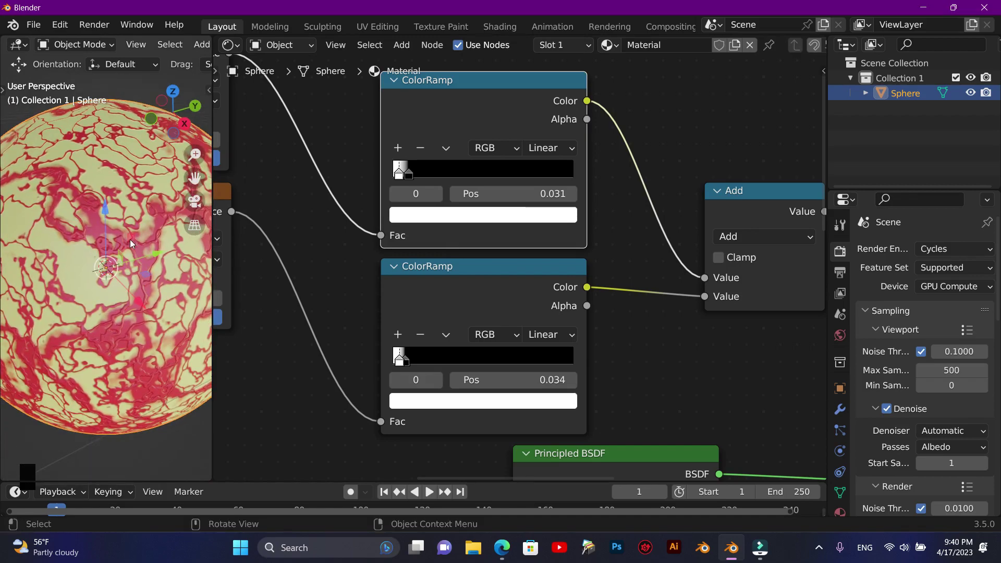
scroll("down", 3)
scroll("up", 3)
scroll("down", 3)
scroll("up", 3)
scroll("down", 3)
scroll("down", 3)
scroll("up", 3)
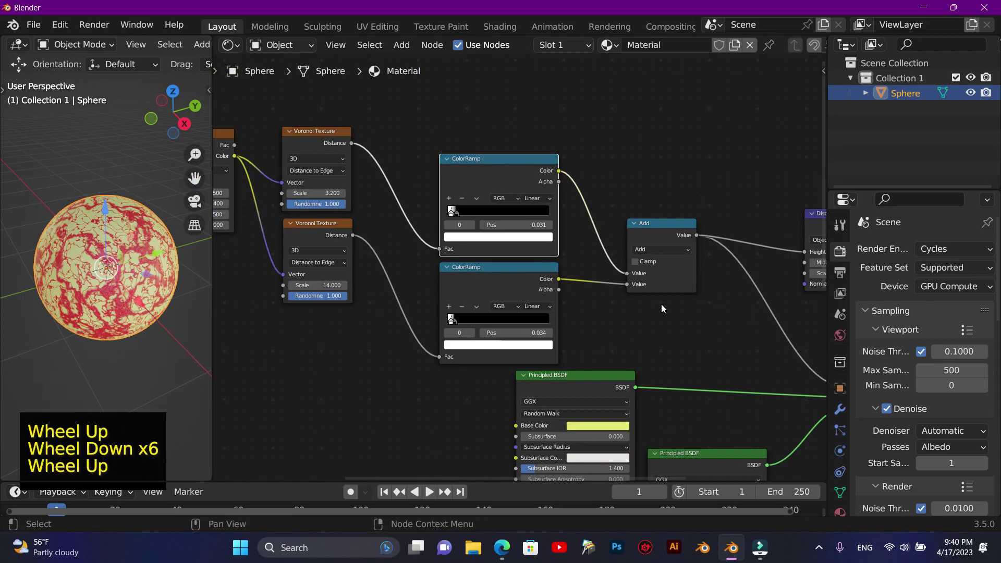
Set the yellow Principled BSDF's Specular to 0.900 and Roughness to 0.170 for a glossier cream surface
left_click(539, 483)
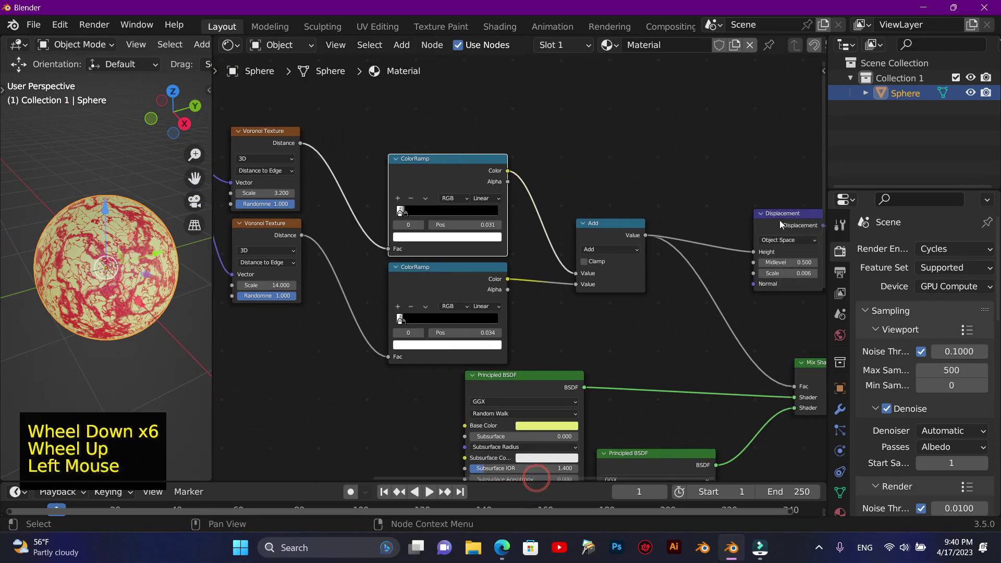
left_click(825, 158)
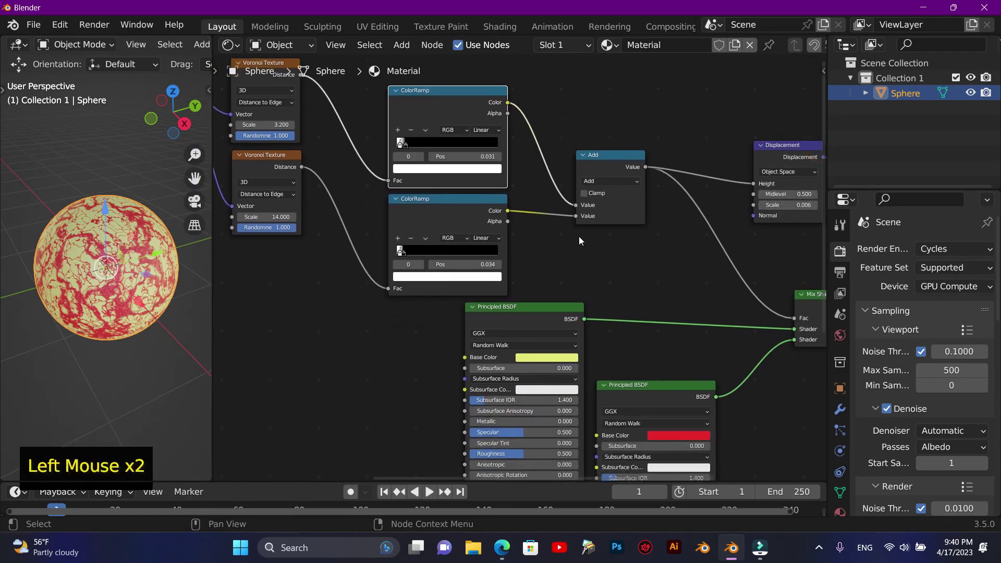
left_click(467, 94)
key("F10")
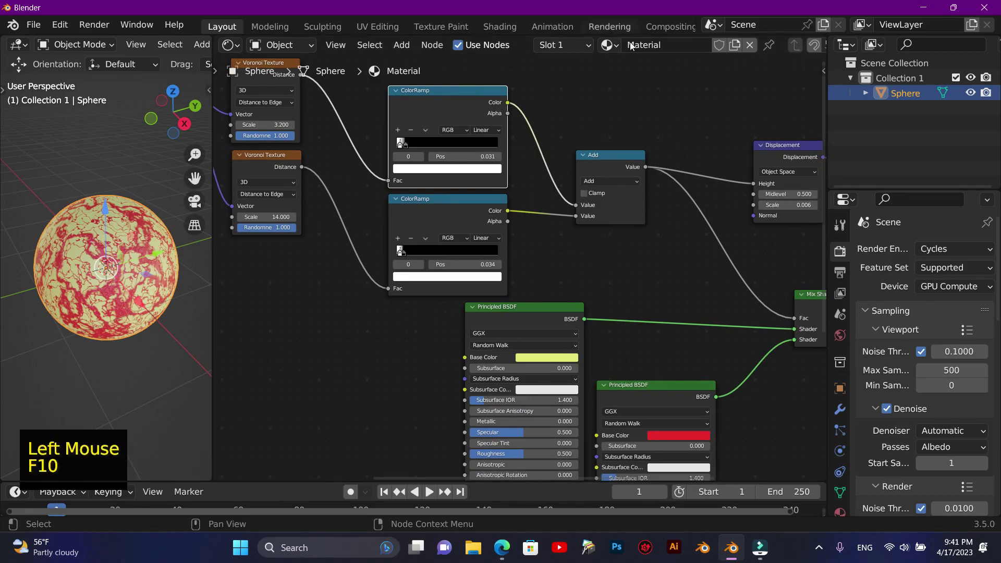
left_click(828, 120)
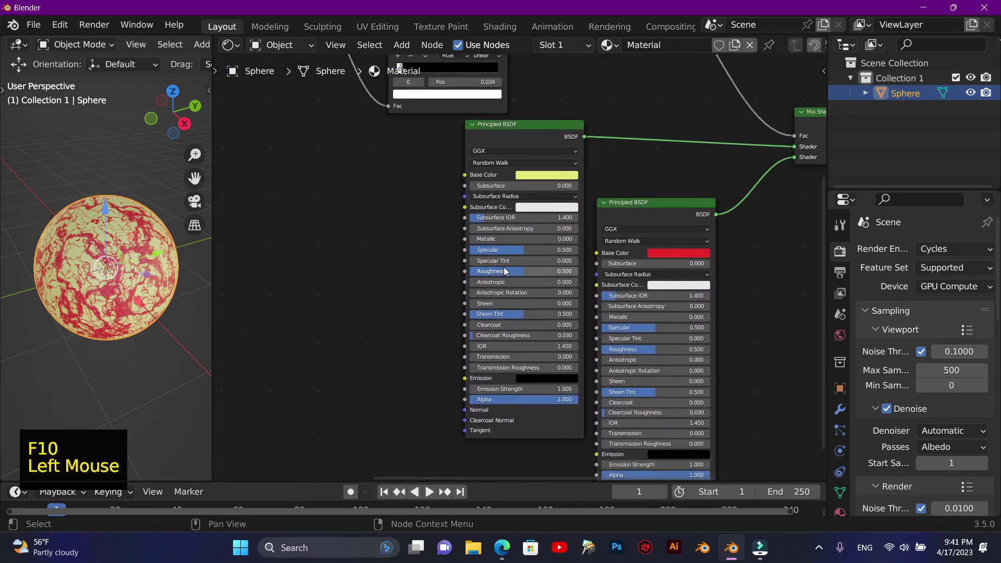
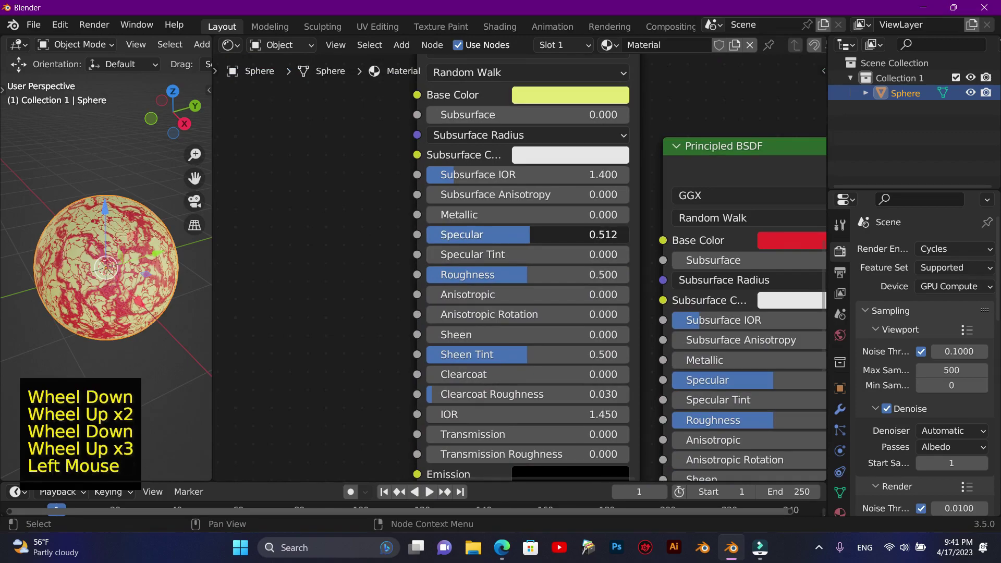
scroll("up", 3)
scroll("down", 3)
scroll("up", 3)
scroll("down", 3)
left_click(529, 243)
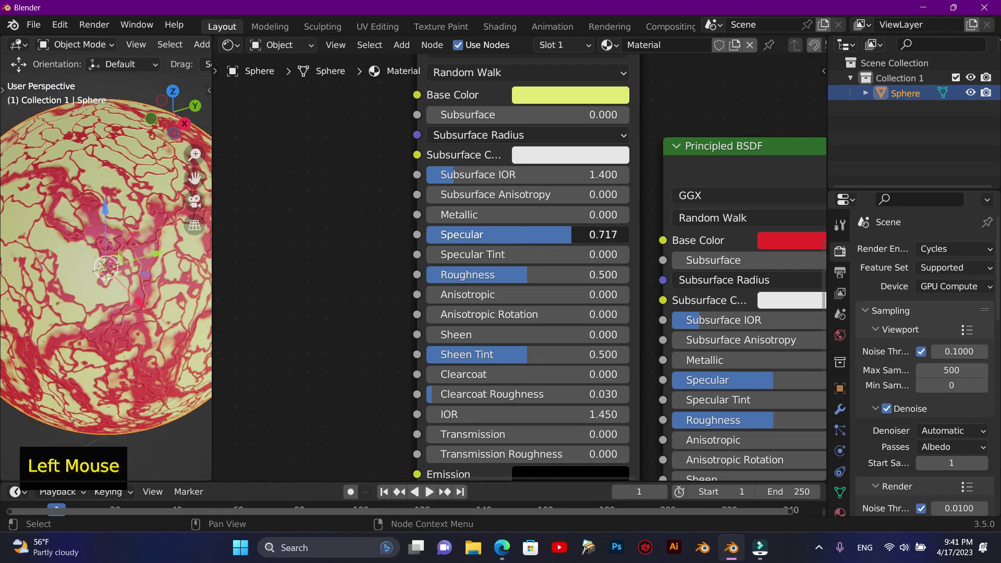
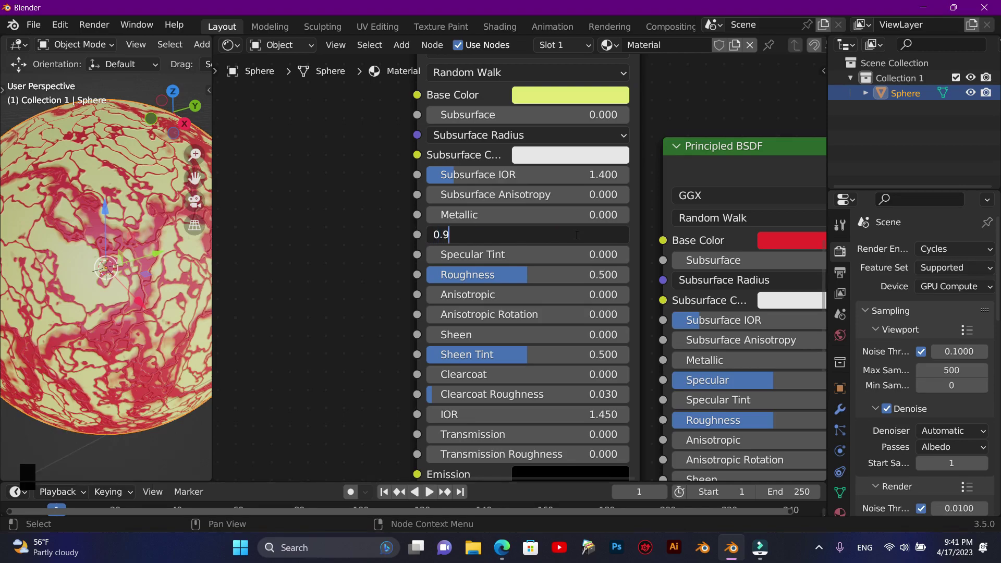
left_click(522, 282)
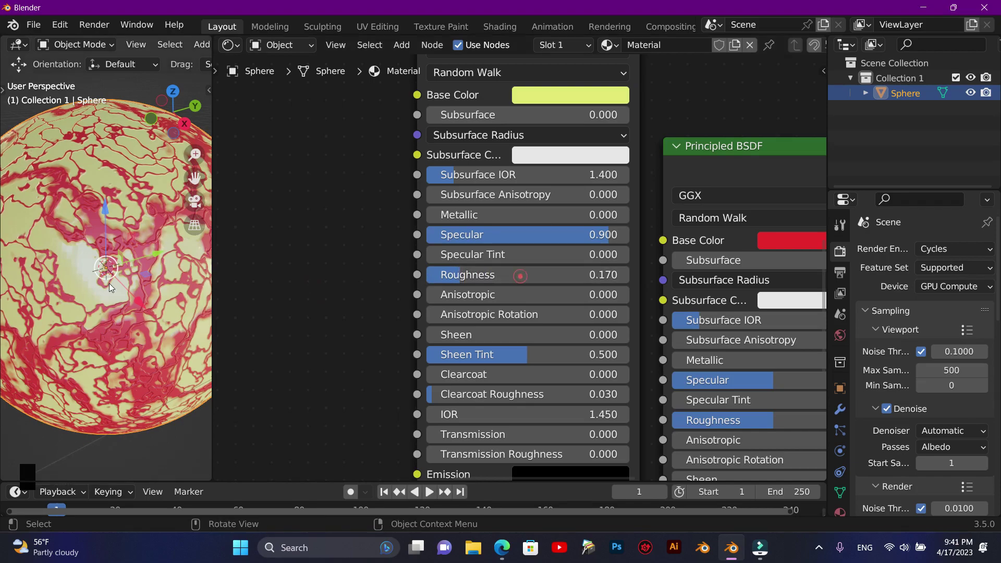
scroll("up", 3)
scroll("down", 3)
scroll("down", 3)
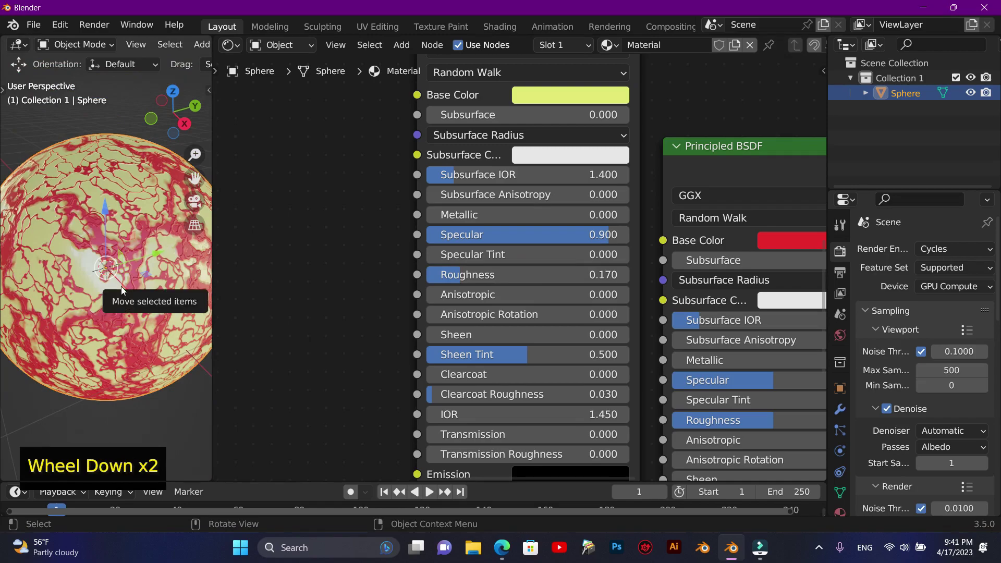
scroll("down", 3)
scroll("up", 3)
scroll("up", 3)
scroll("down", 3)
scroll("up", 3)
scroll("down", 3)
scroll("up", 3)
left_click(825, 259)
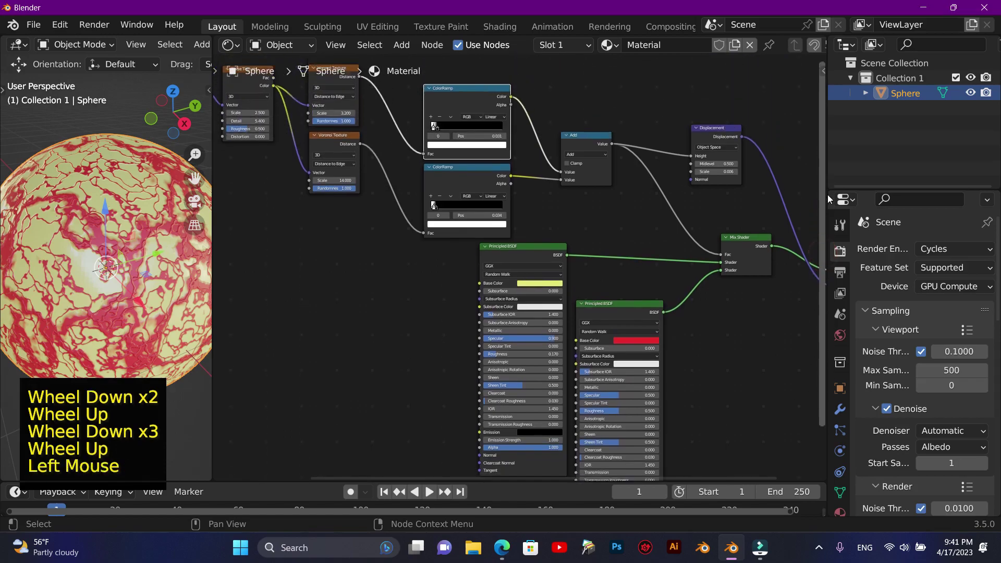
Add an unconnected Voronoi Texture node (scale 5) in empty canvas space left of the shaders
left_click(527, 232)
left_click(549, 237)
key("F10")
left_click(512, 482)
left_click(824, 257)
scroll("down", 3)
scroll("up", 3)
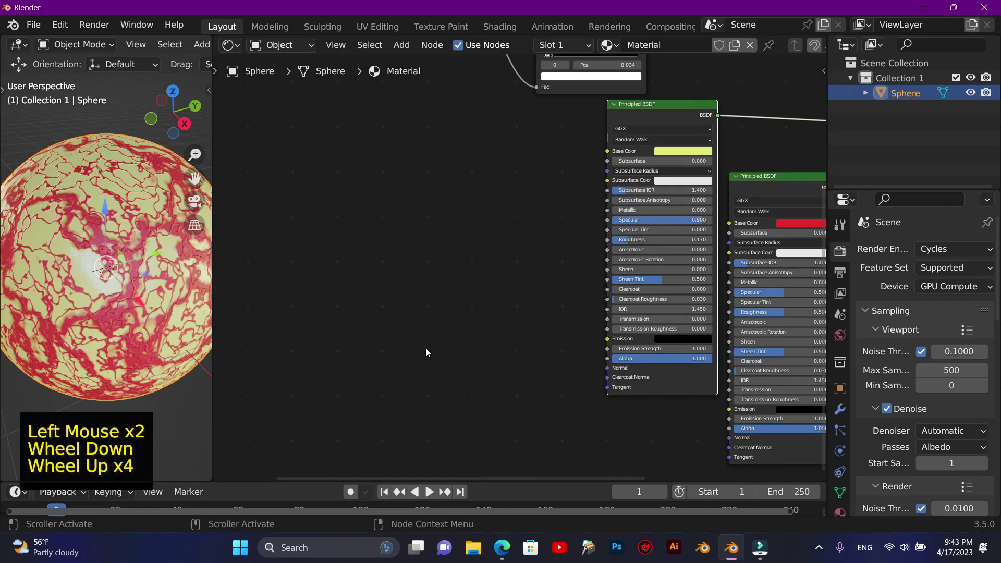
left_click(426, 351)
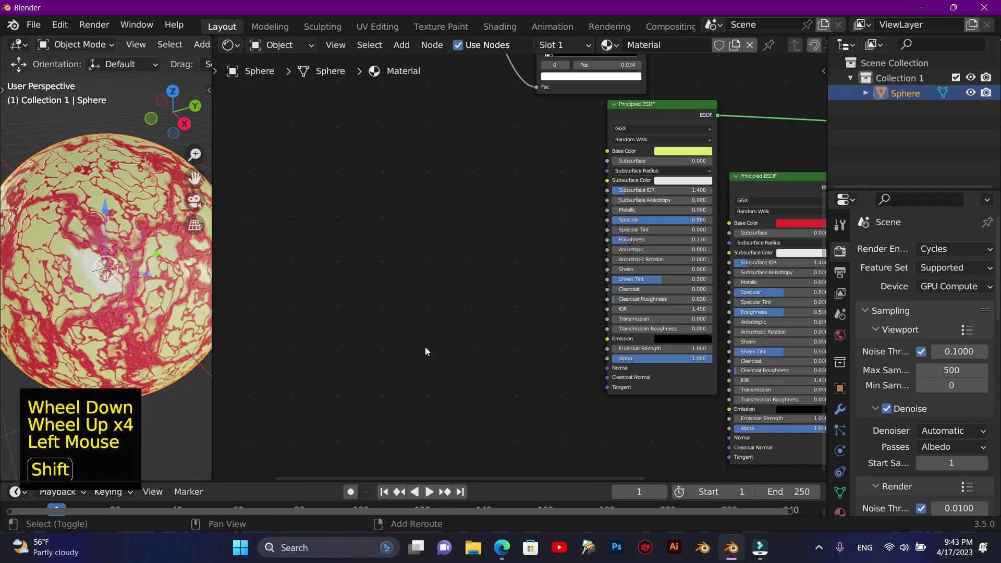
key("shift+a")
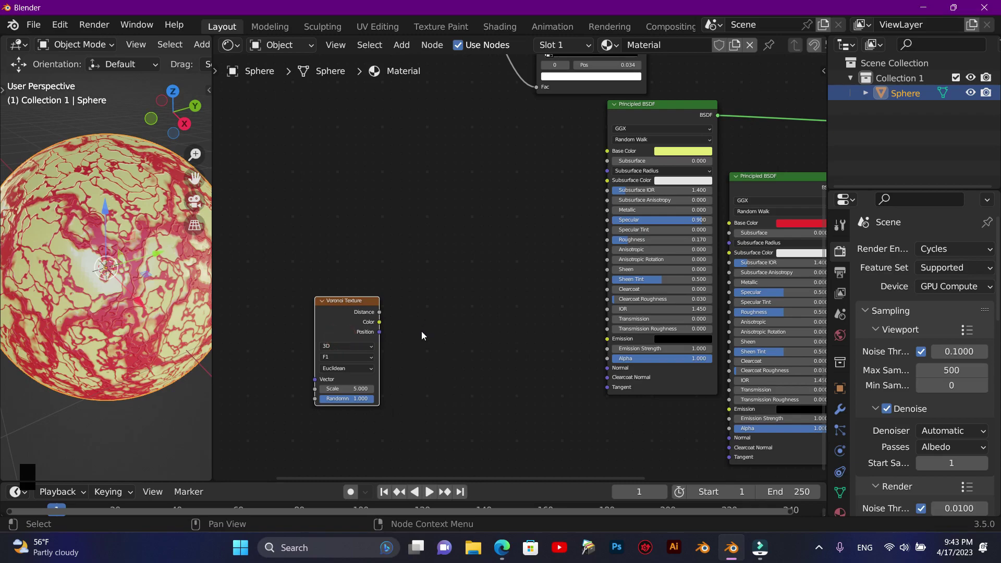
Add a Musgrave Texture node placed left of the new Voronoi
key("shift+a")
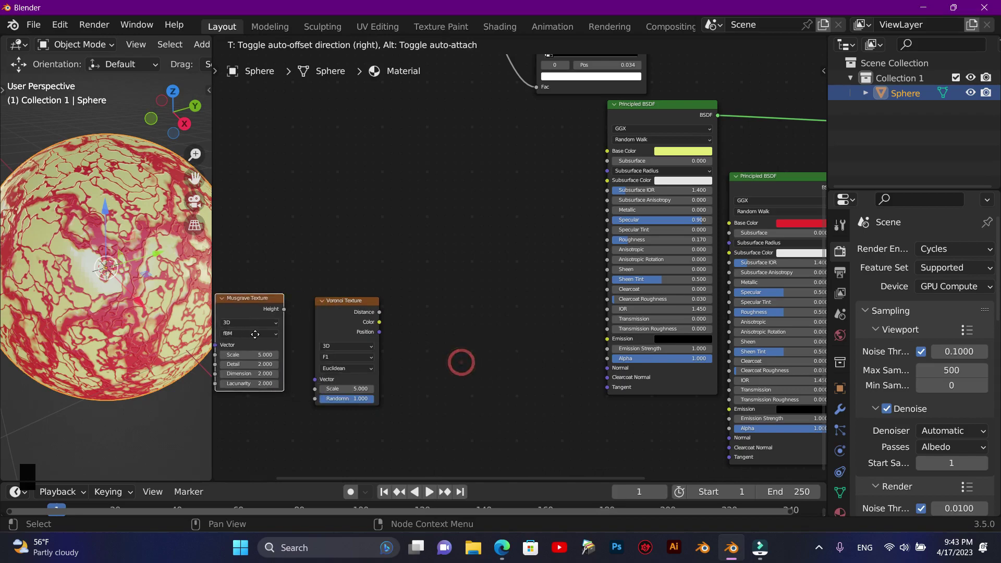
left_click(364, 307)
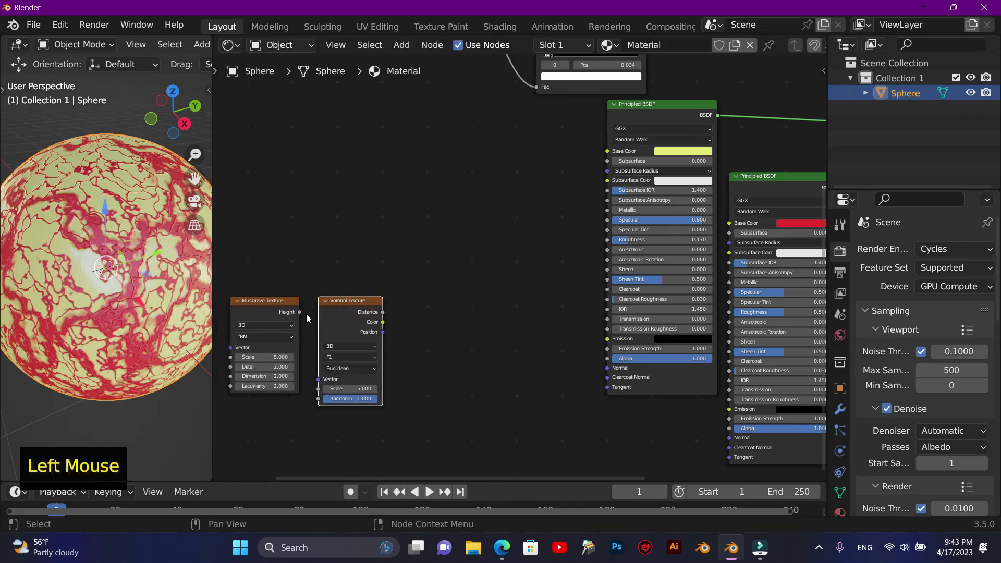
scroll("up", 3)
scroll("down", 3)
Set the Voronoi to Distance to Edge, link Musgrave Height to its Vector, and add a ColorRamp
left_click(374, 348)
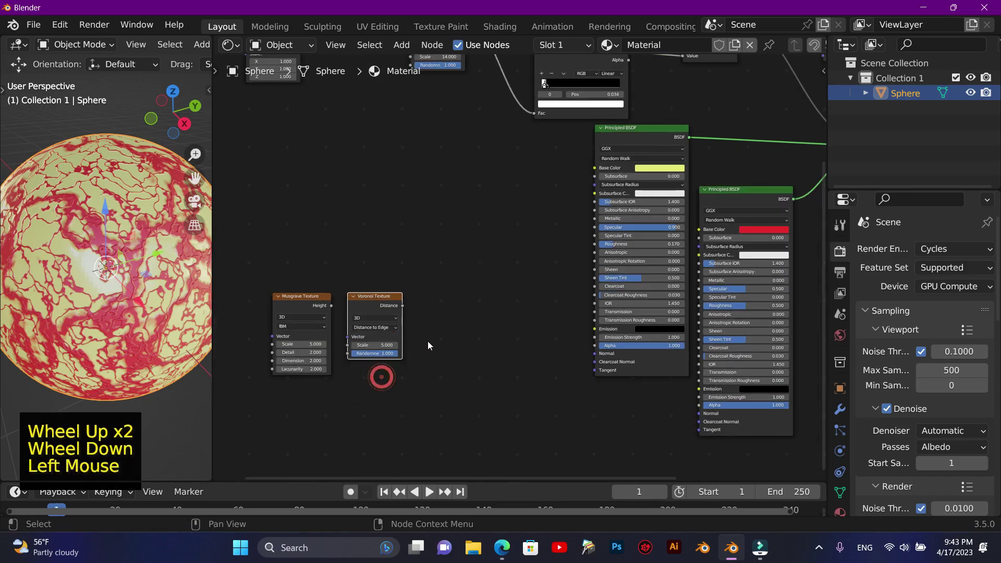
scroll("up", 3)
left_click(354, 304)
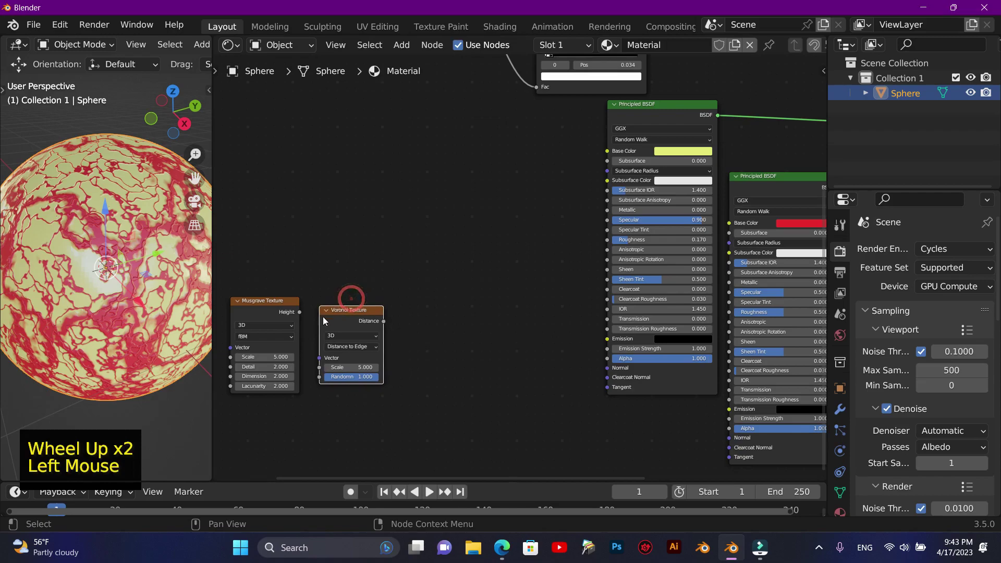
left_click(302, 315)
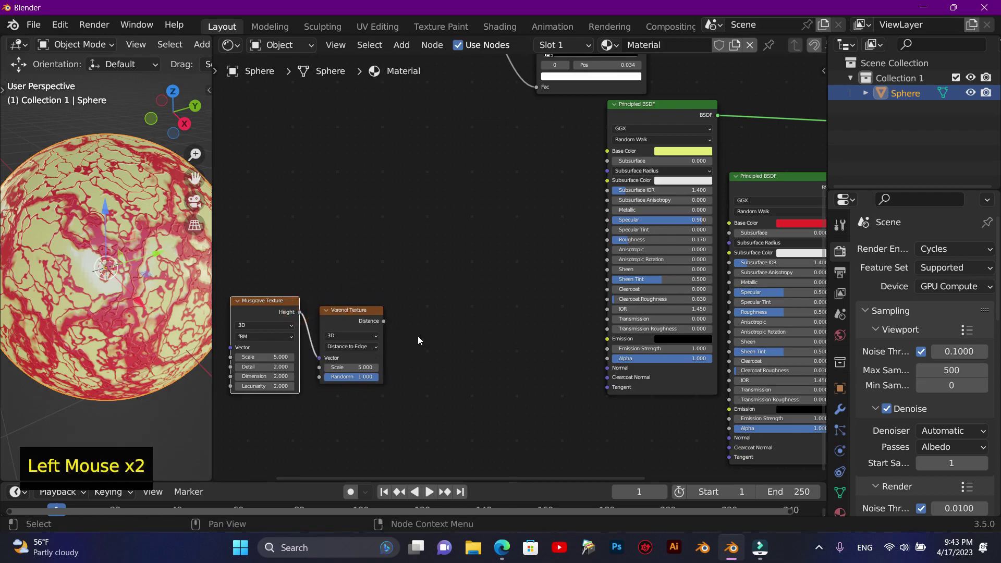
key("shift+a")
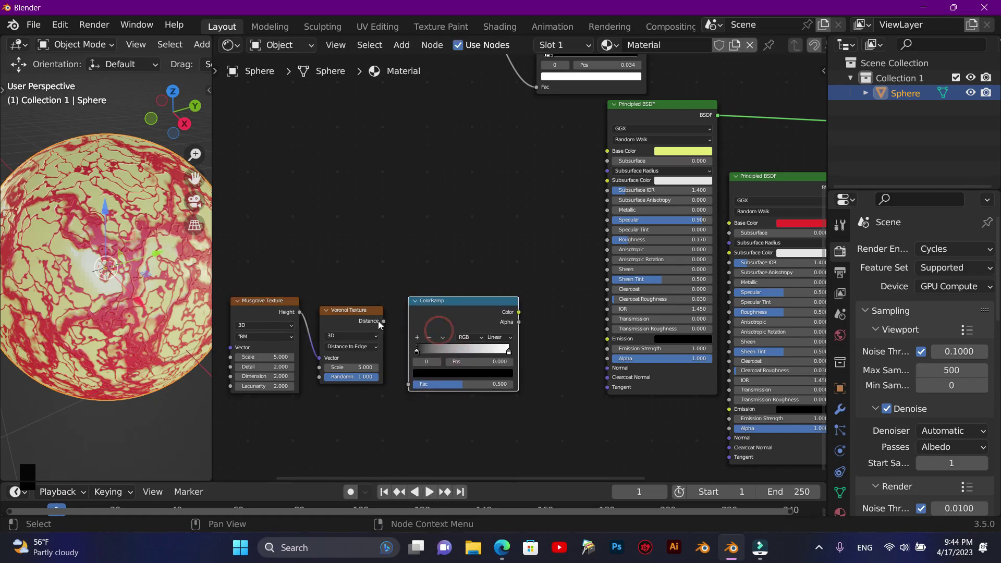
Connect Voronoi Distance to the ColorRamp Fac and add a Bump node taking the ramp's Color as Height
left_click(387, 324)
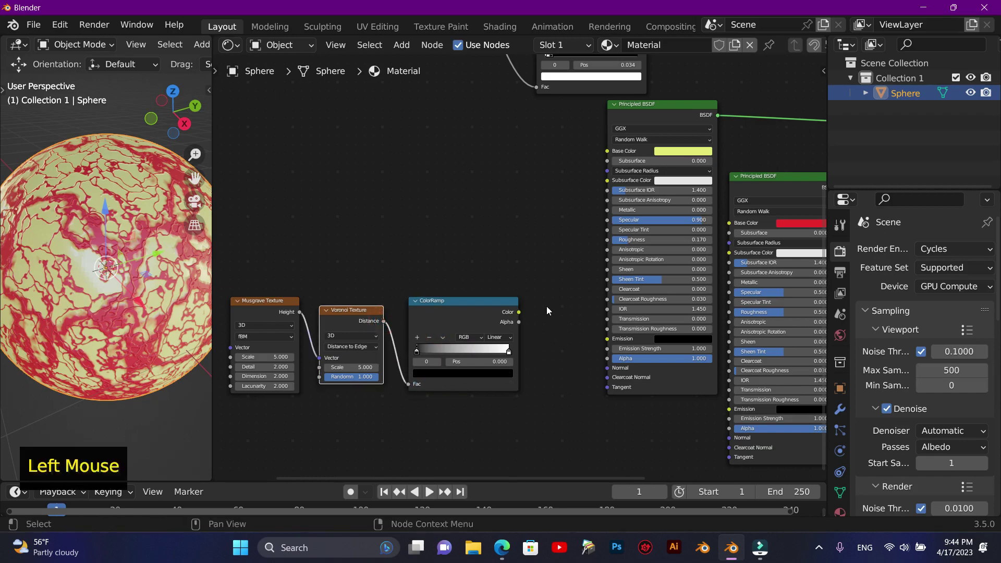
key("shift+a")
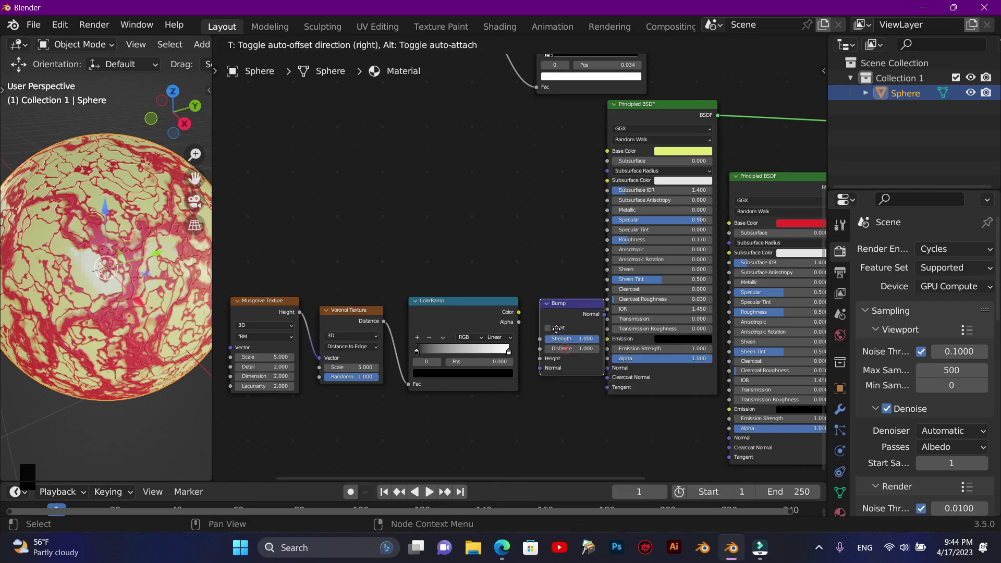
left_click(500, 306)
left_click(549, 308)
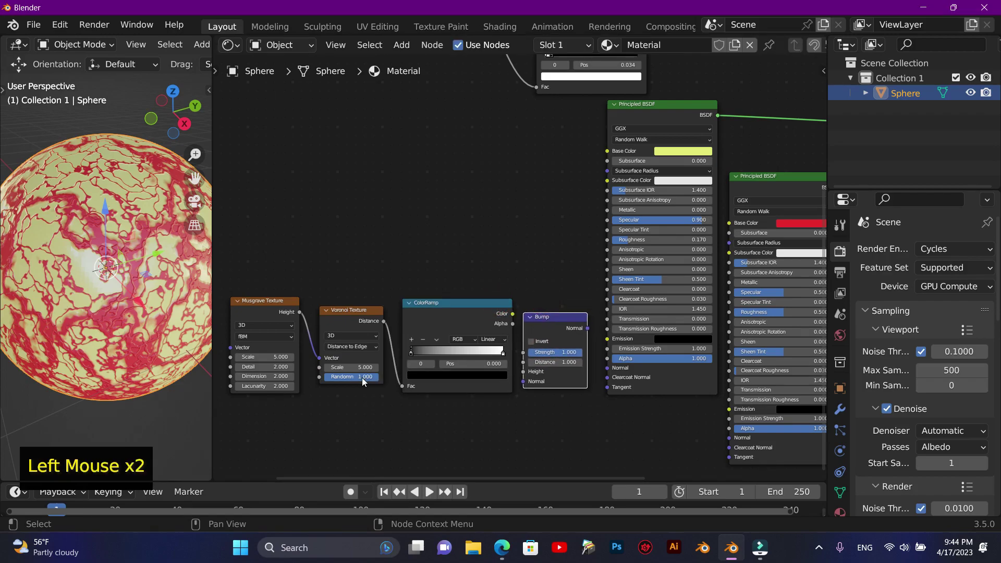
left_click(470, 312)
key("F10")
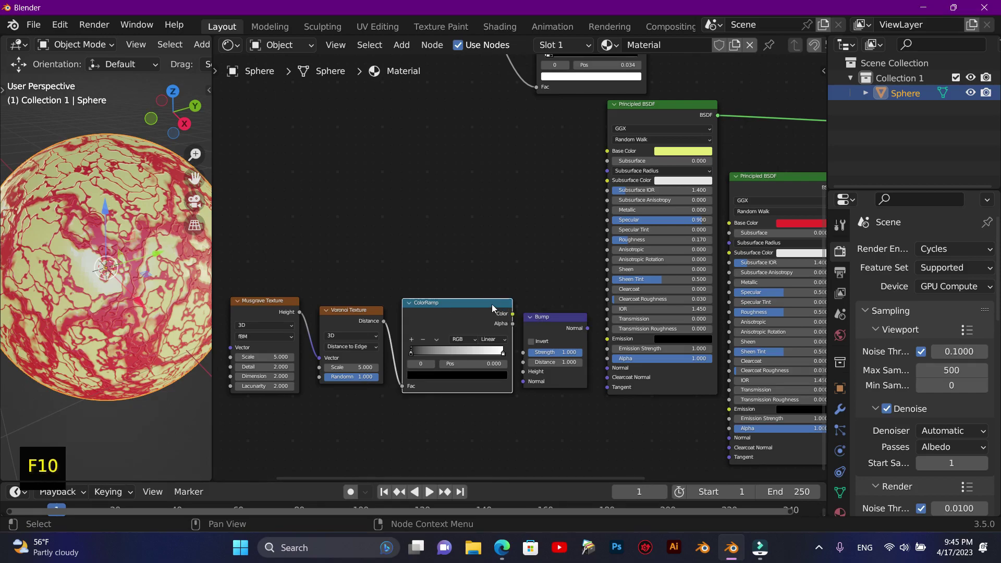
left_click(515, 318)
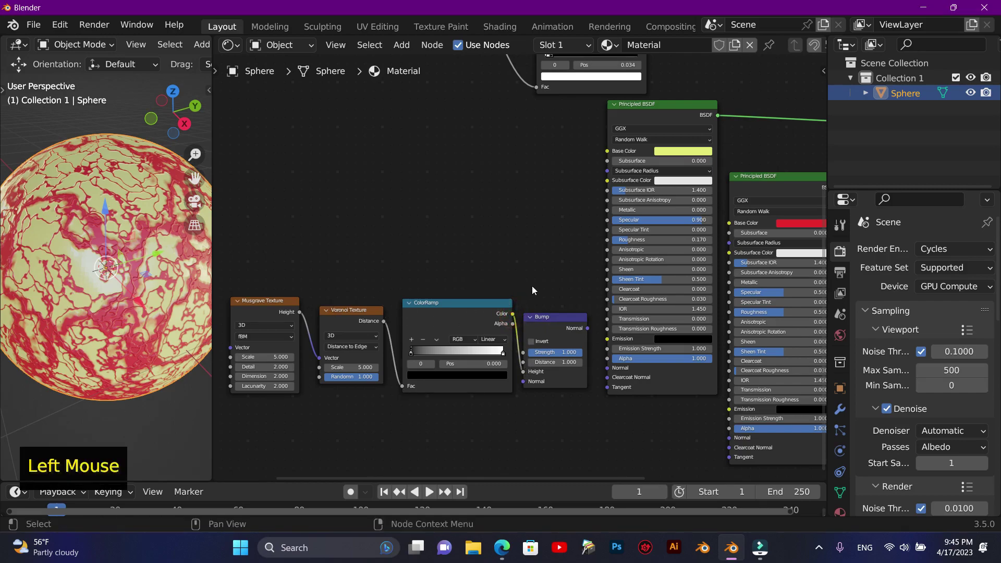
Shift the texture nodes left and feed the Bump Normal into the yellow Principled BSDF's Normal
left_click(563, 293)
left_click(584, 292)
left_click(280, 307)
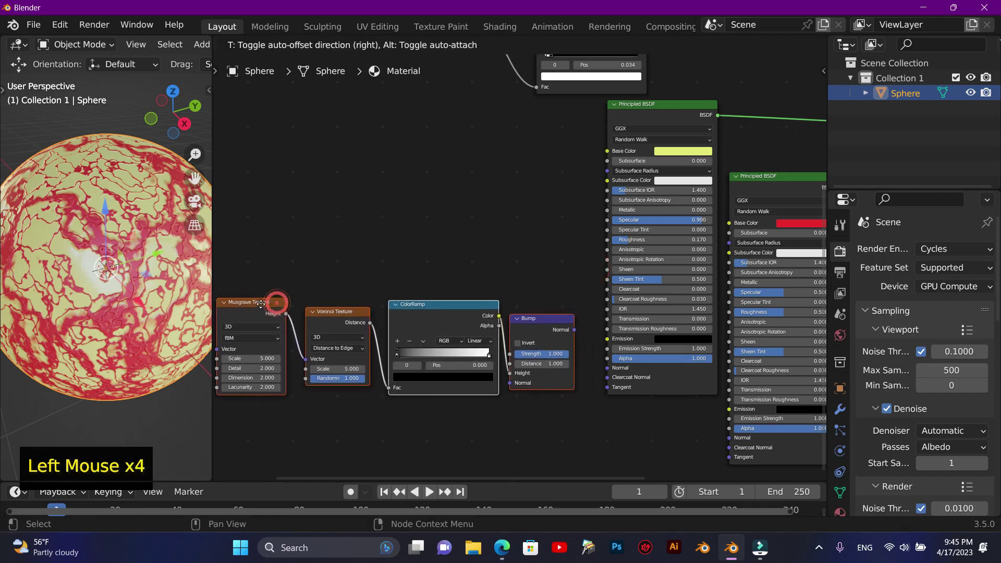
left_click(537, 319)
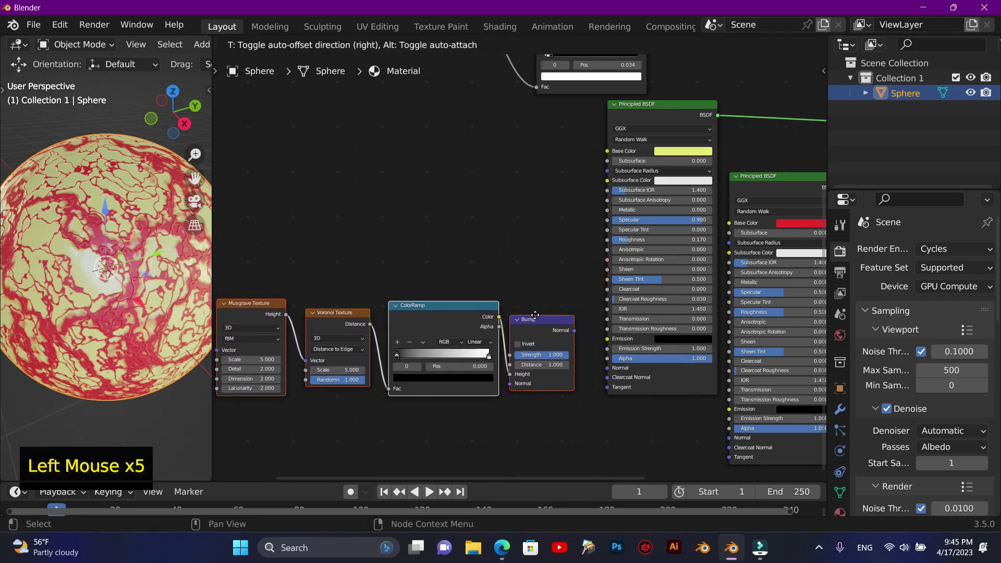
left_click(540, 321)
left_click(541, 322)
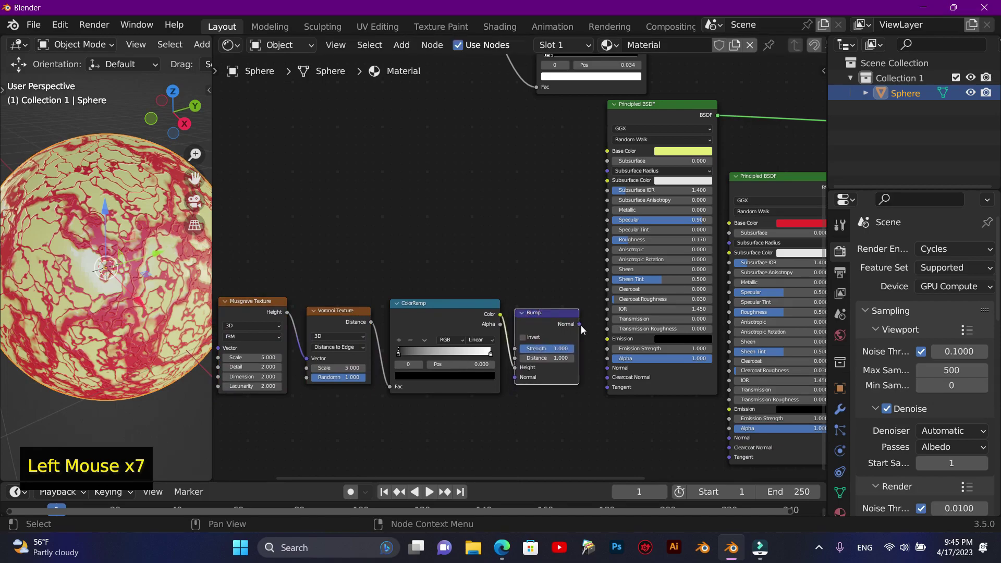
left_click(582, 329)
left_click(552, 320)
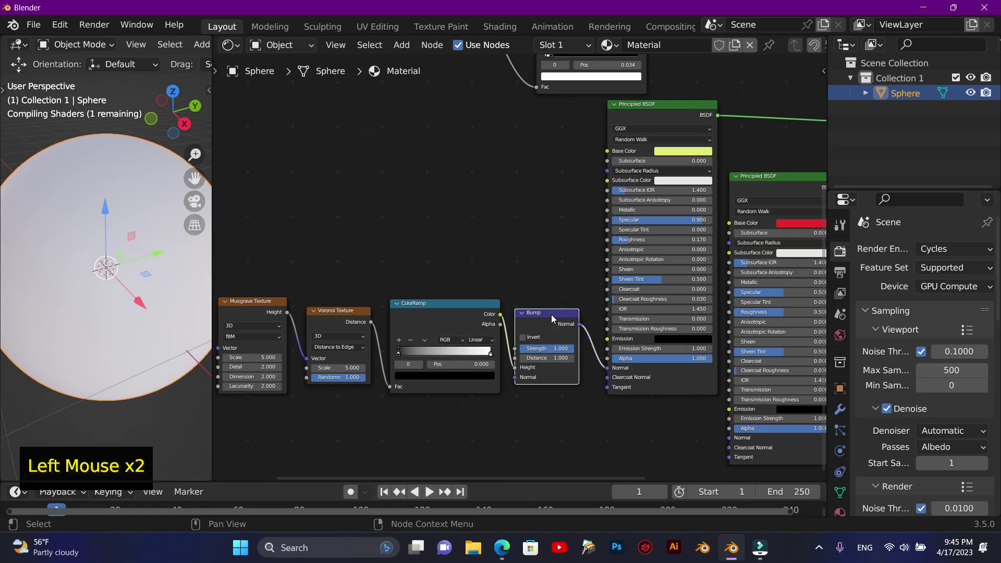
Move the bump ColorRamp's white stop to Pos 0.269 and lower Bump Strength to 0.156
left_click(554, 319)
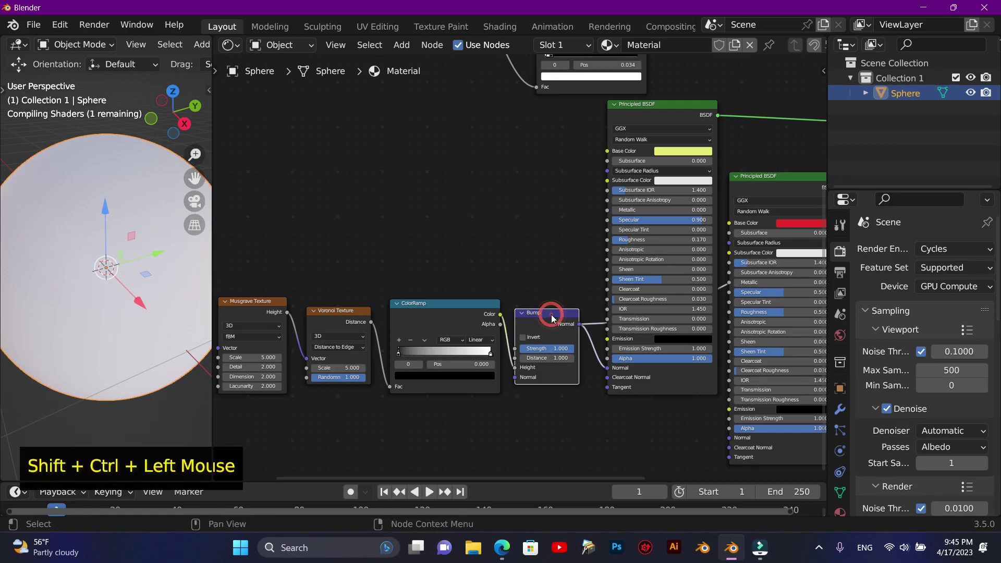
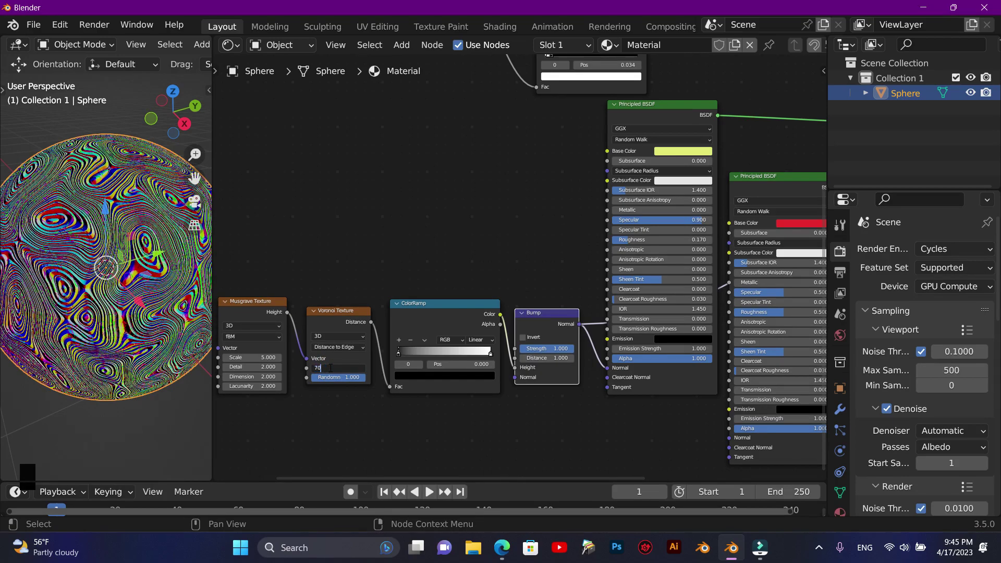
scroll("up", 3)
scroll("down", 3)
scroll("up", 3)
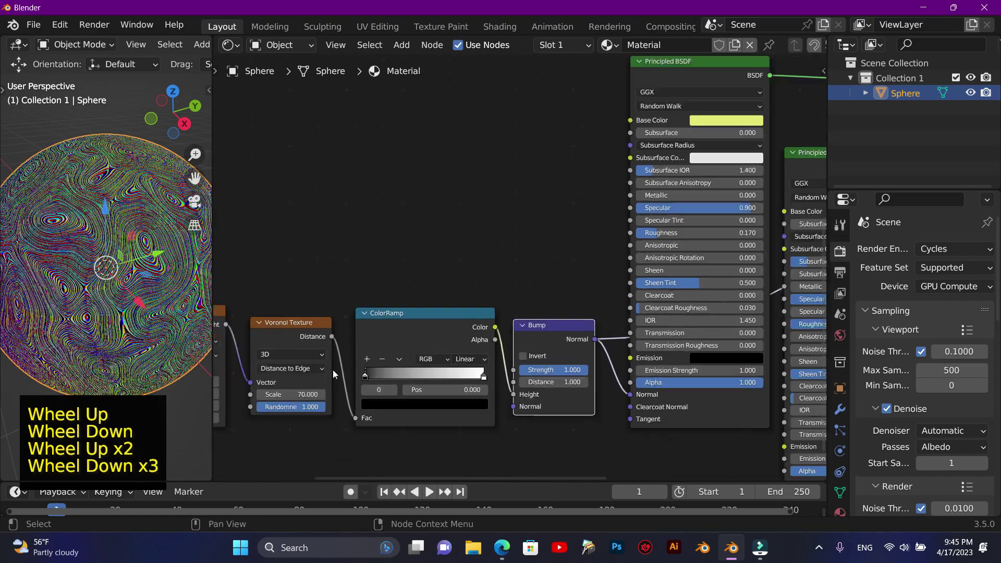
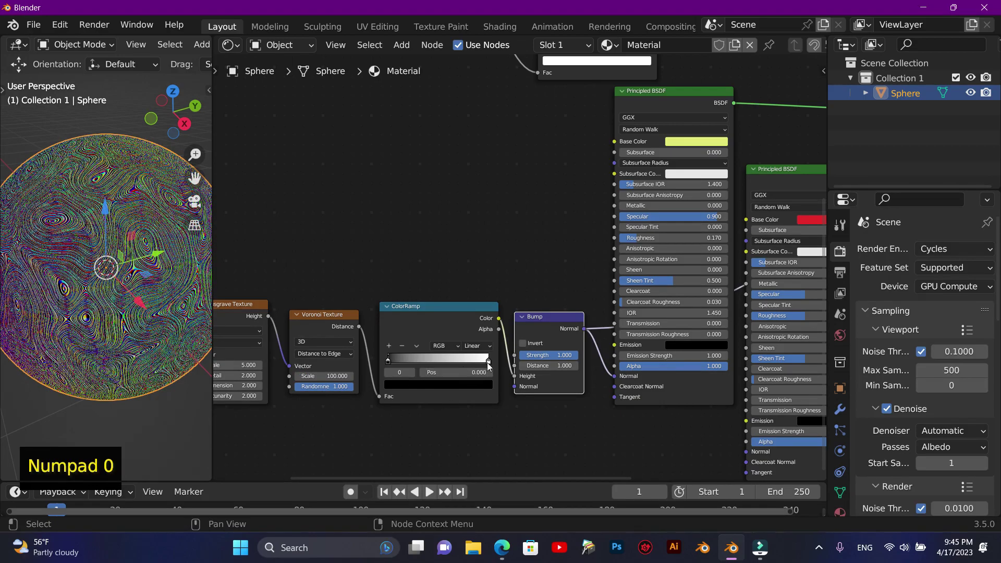
left_click(490, 366)
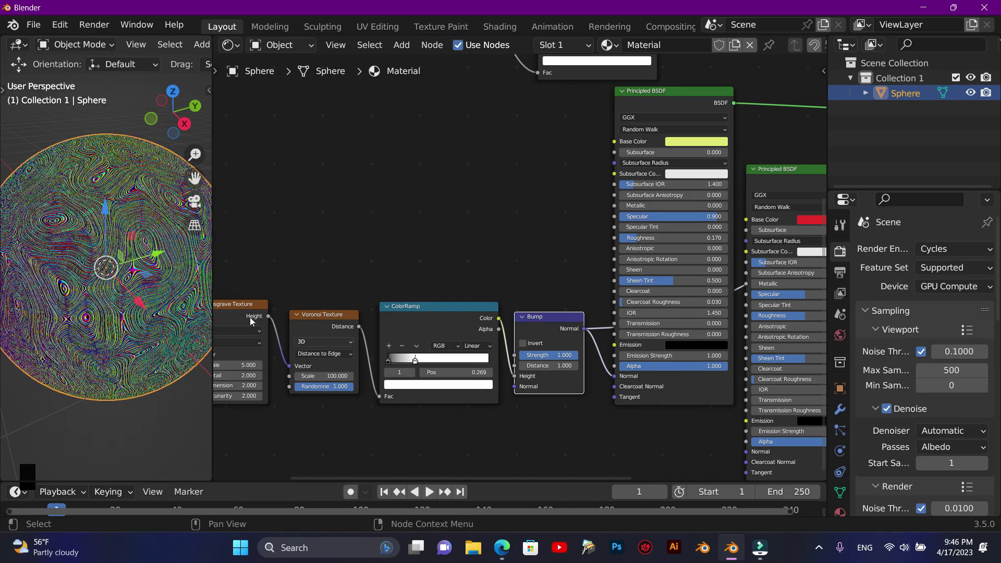
scroll("up", 3)
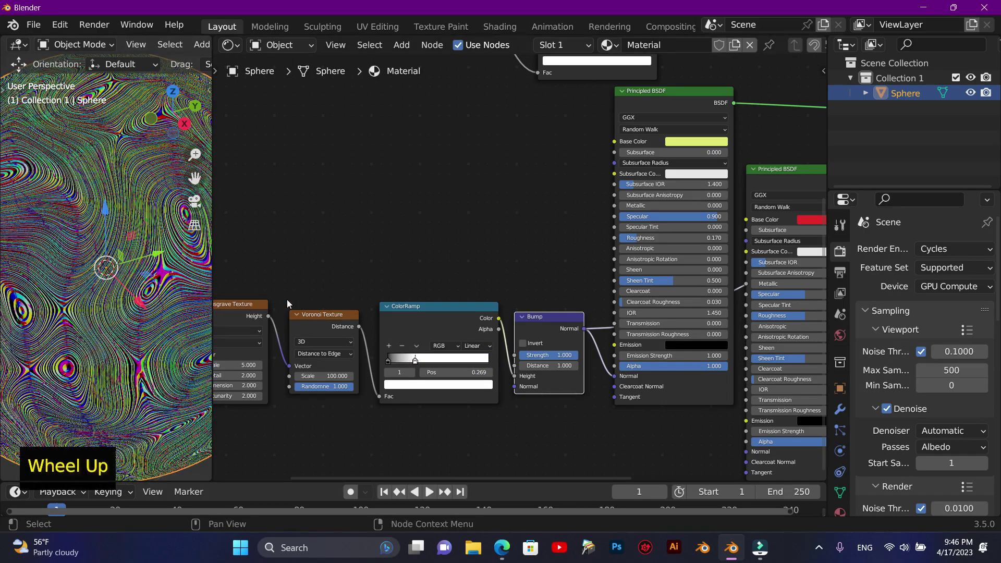
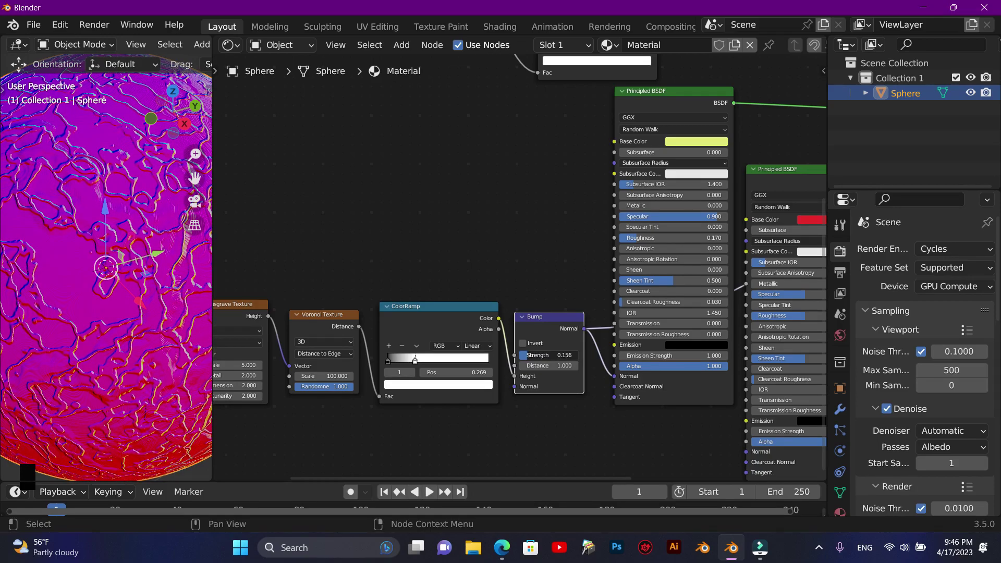
scroll("down", 3)
scroll("up", 3)
scroll("down", 3)
left_click(447, 479)
left_click(665, 74)
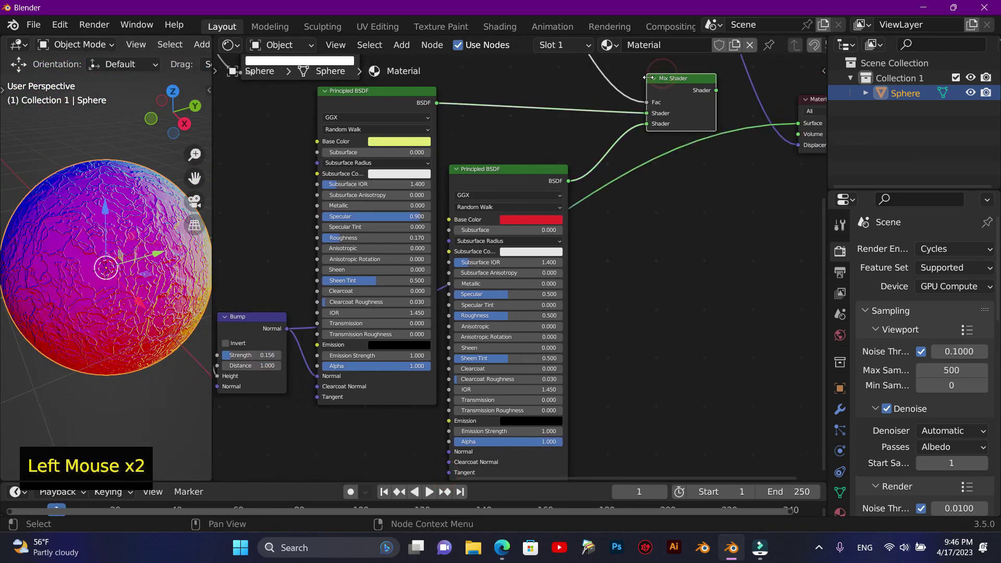
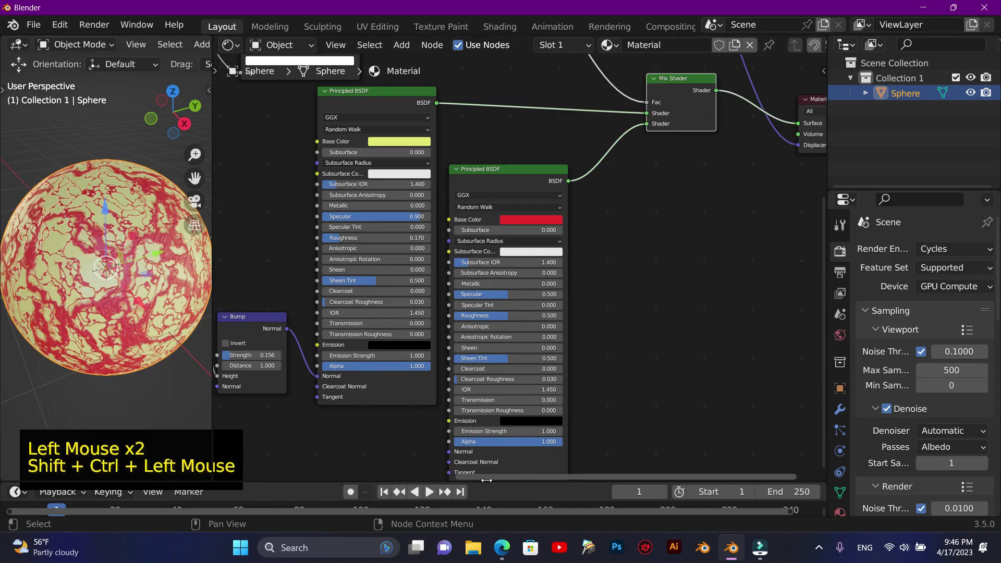
Restore the Mix Shader preview so the sphere shows the full yellow-and-red veined material
left_click(525, 480)
scroll("down", 3)
scroll("up", 3)
scroll("down", 3)
scroll("up", 3)
scroll("down", 3)
scroll("up", 3)
scroll("down", 3)
left_click(826, 229)
left_click(481, 482)
left_click(529, 235)
left_click(548, 236)
Frame the whole node tree, then zoom in on the red Principled BSDF for editing
key("F10")
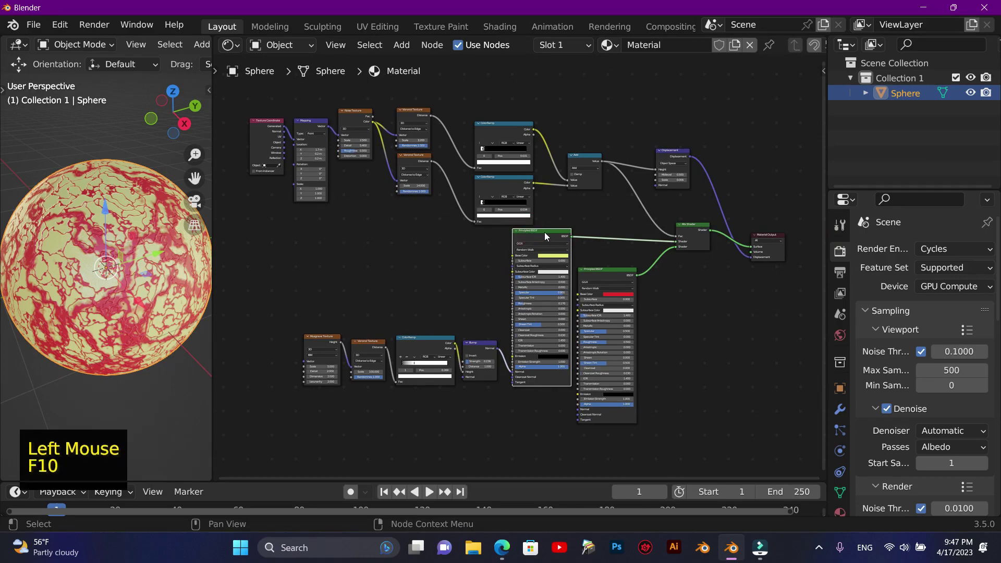
scroll("up", 3)
scroll("down", 3)
scroll("up", 3)
scroll("down", 3)
scroll("up", 3)
scroll("down", 3)
left_click(822, 212)
left_click(485, 482)
scroll("up", 3)
scroll("down", 3)
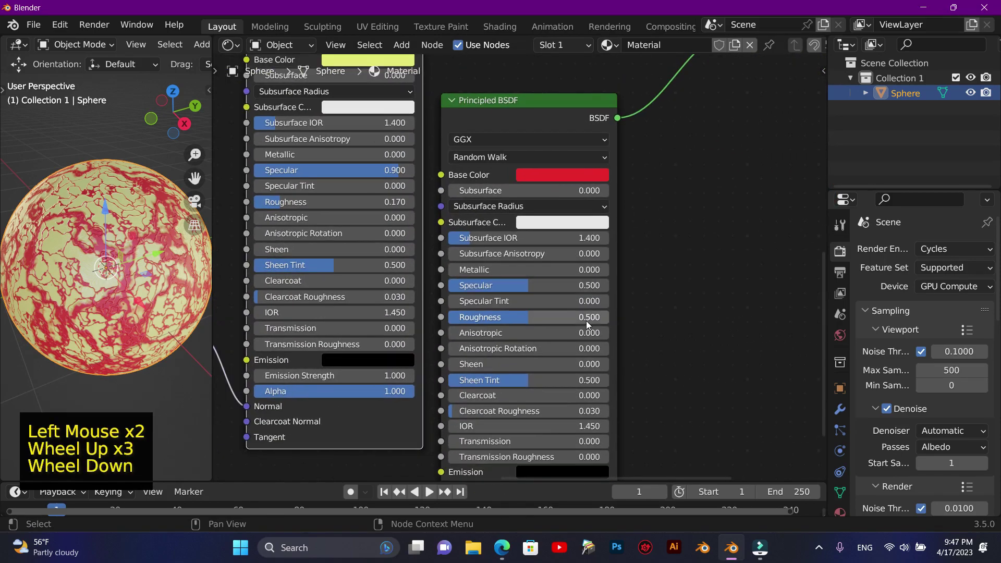
Set the red shader's Specular to 1.000, Roughness to 0.250 and Transmission Roughness to 0.226
scroll("up", 3)
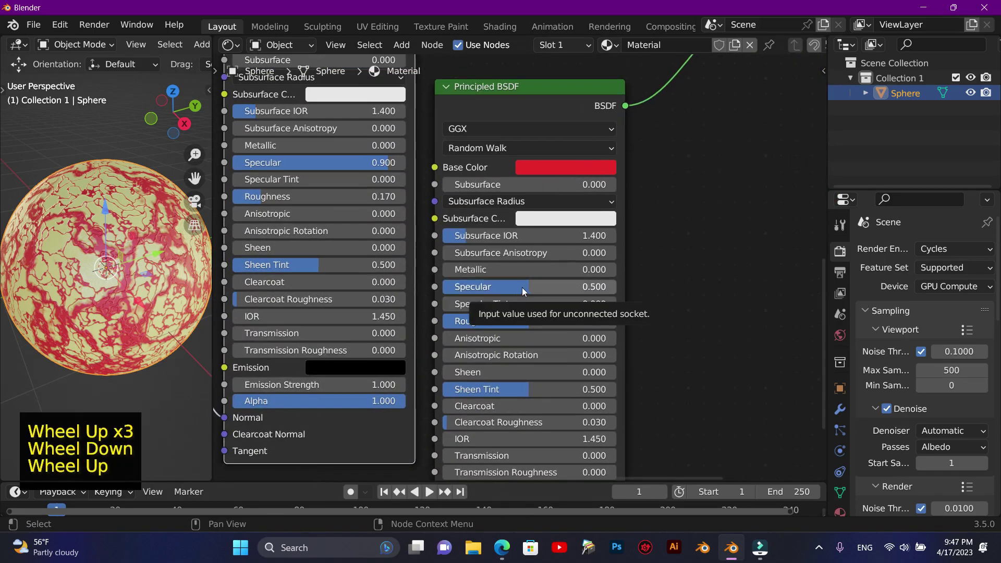
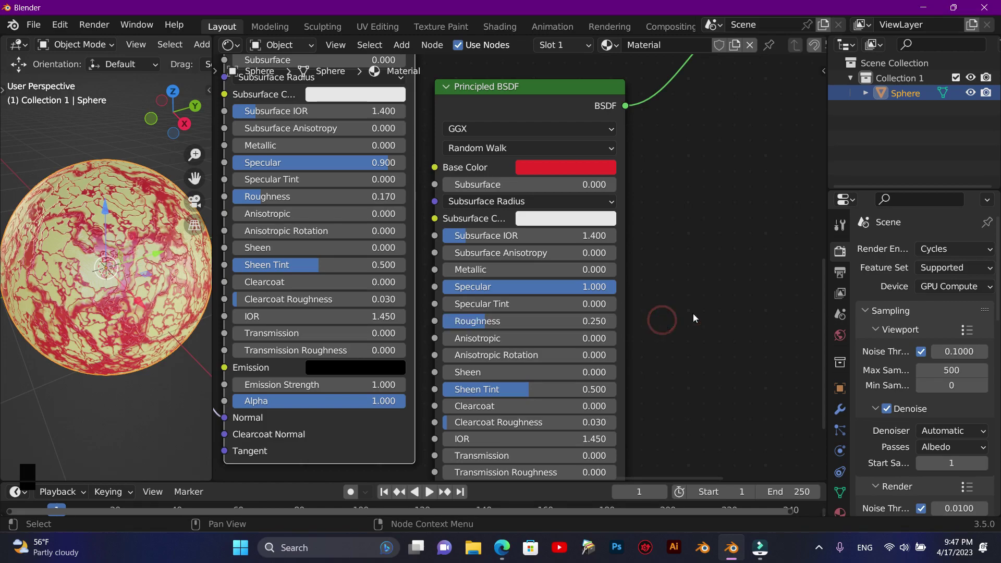
left_click(827, 279)
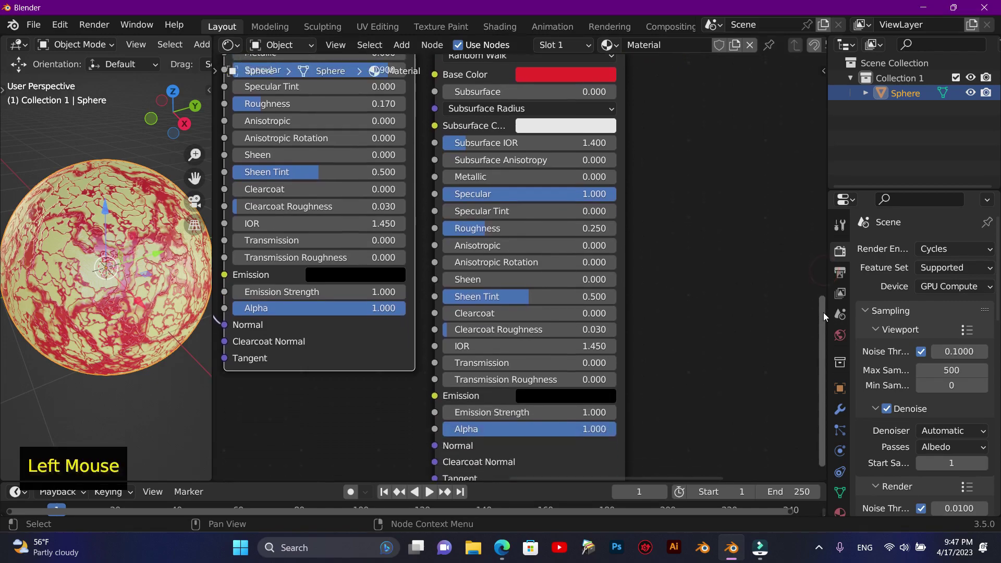
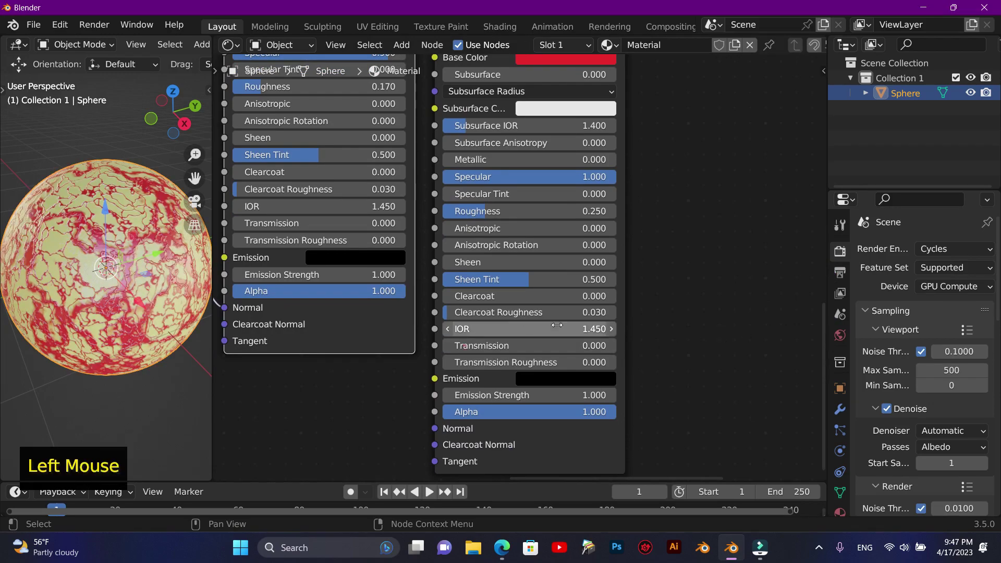
scroll("up", 3)
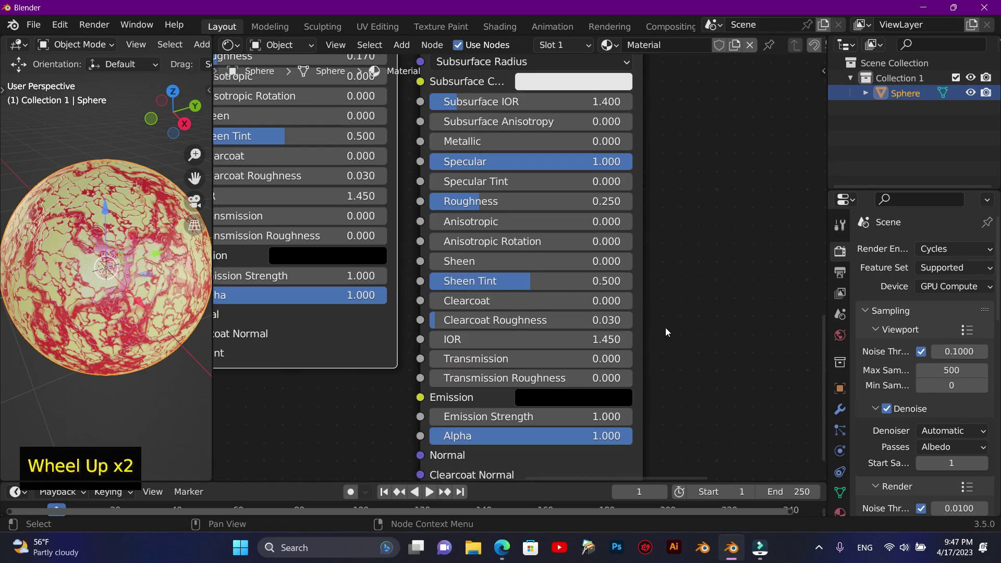
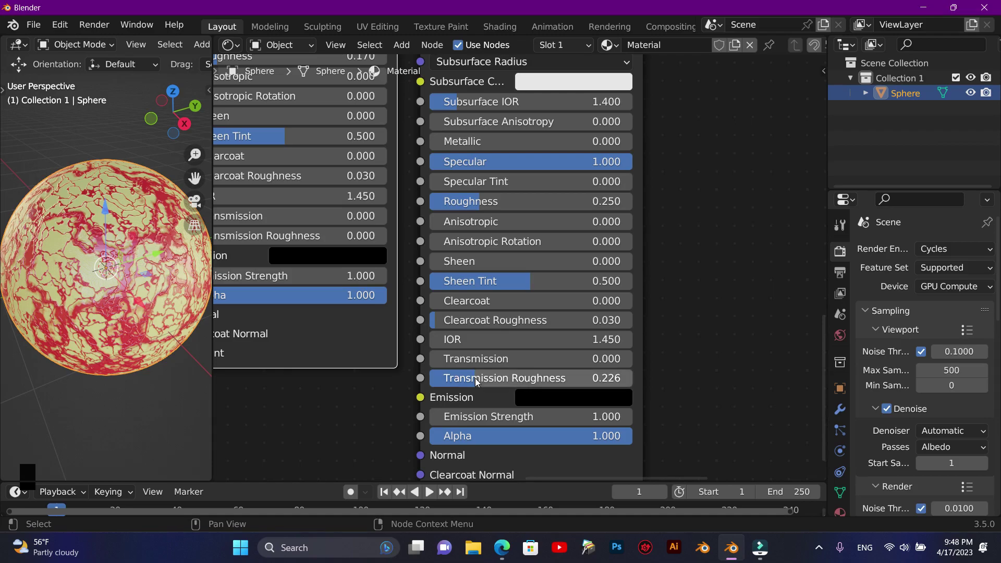
scroll("up", 3)
scroll("down", 3)
left_click(709, 344)
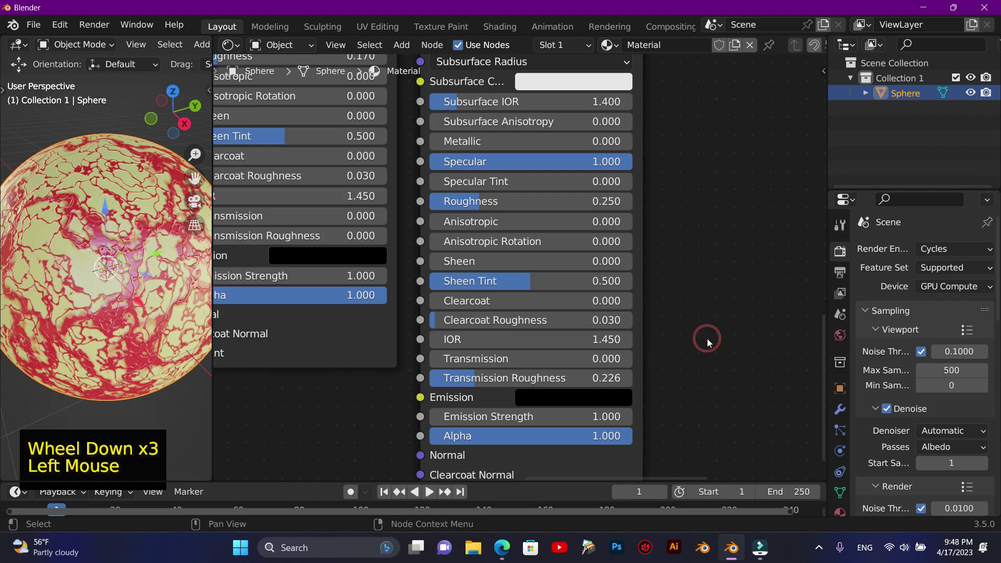
scroll("down", 3)
left_click(584, 398)
Bring the full node tree back into view with Home
key("F10")
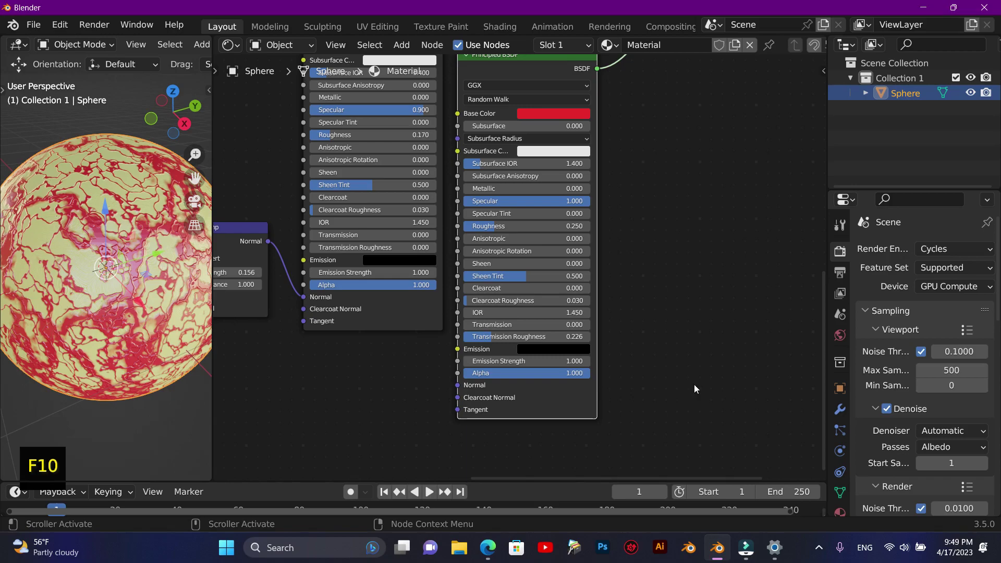
scroll("down", 3)
scroll("up", 3)
scroll("down", 3)
scroll("down", 3)
scroll("up", 3)
scroll("down", 3)
scroll("up", 3)
left_click(823, 311)
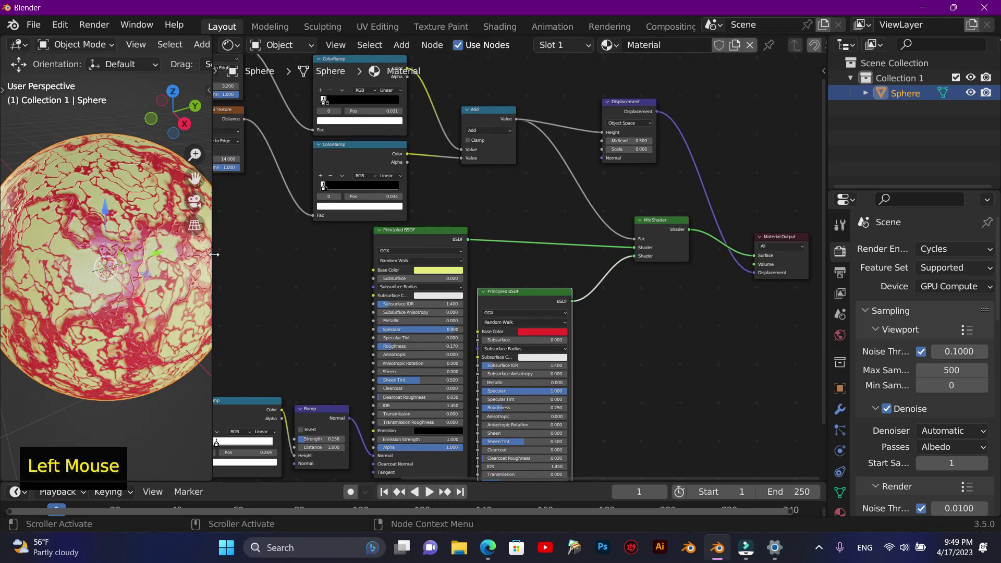
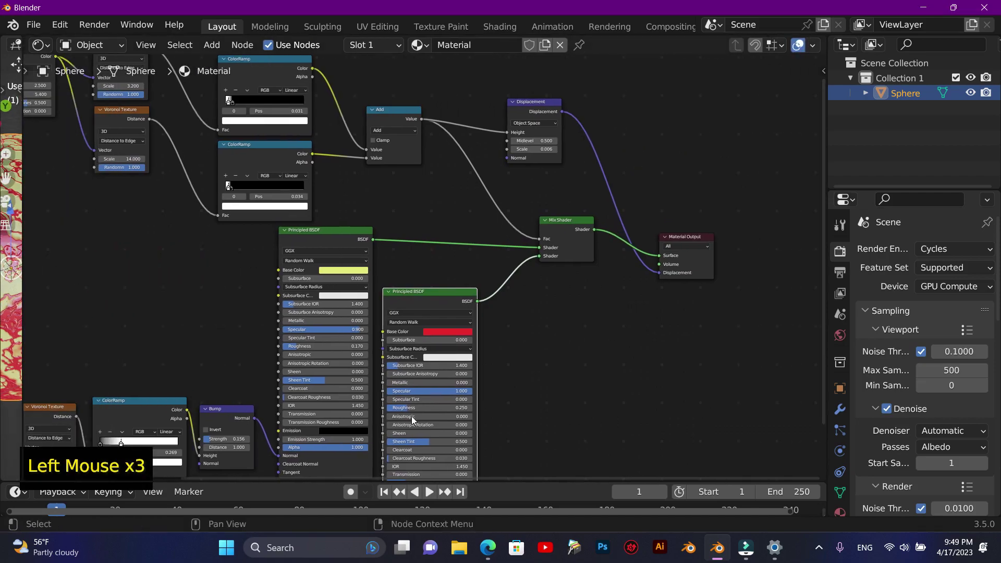
Change the first Principled BSDF's pale Base Color to a vivid saturated yellow
left_click(551, 481)
scroll("down", 3)
scroll("up", 3)
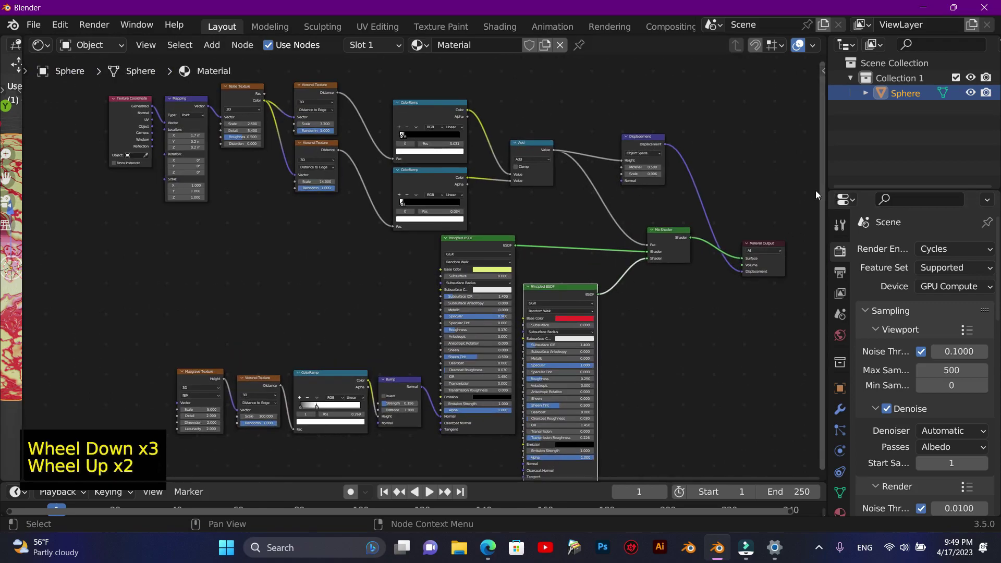
left_click(822, 198)
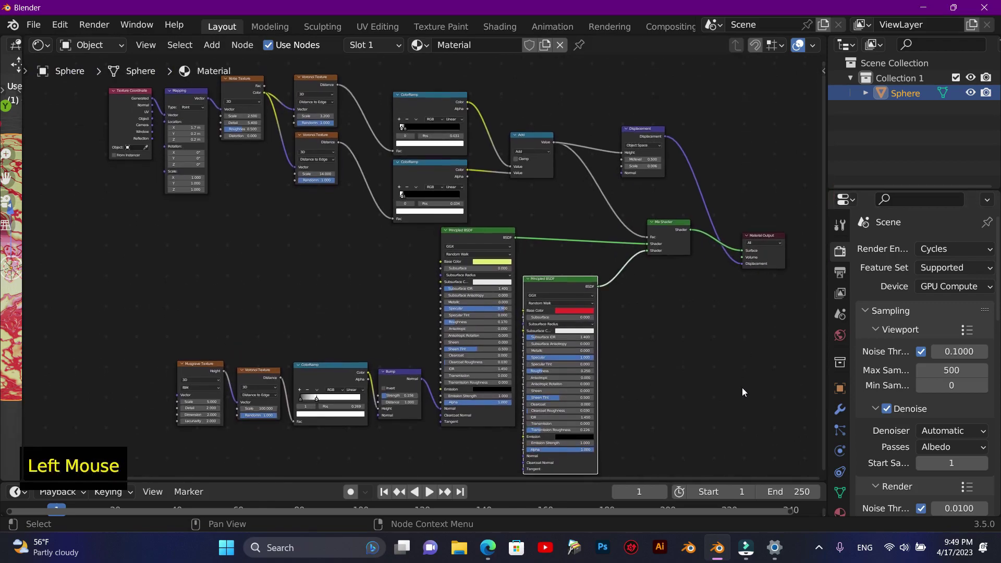
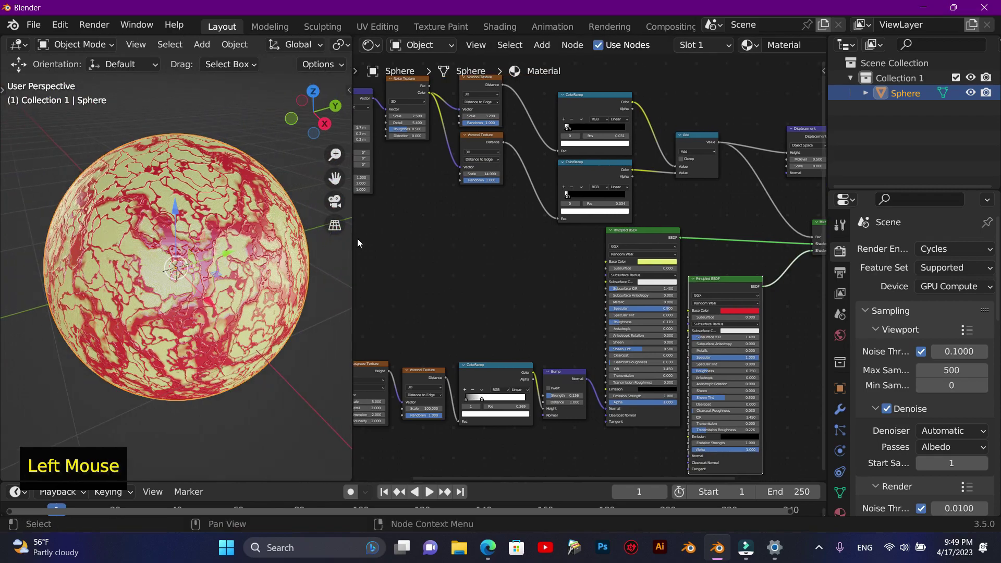
scroll("up", 3)
scroll("down", 3)
scroll("up", 3)
scroll("down", 3)
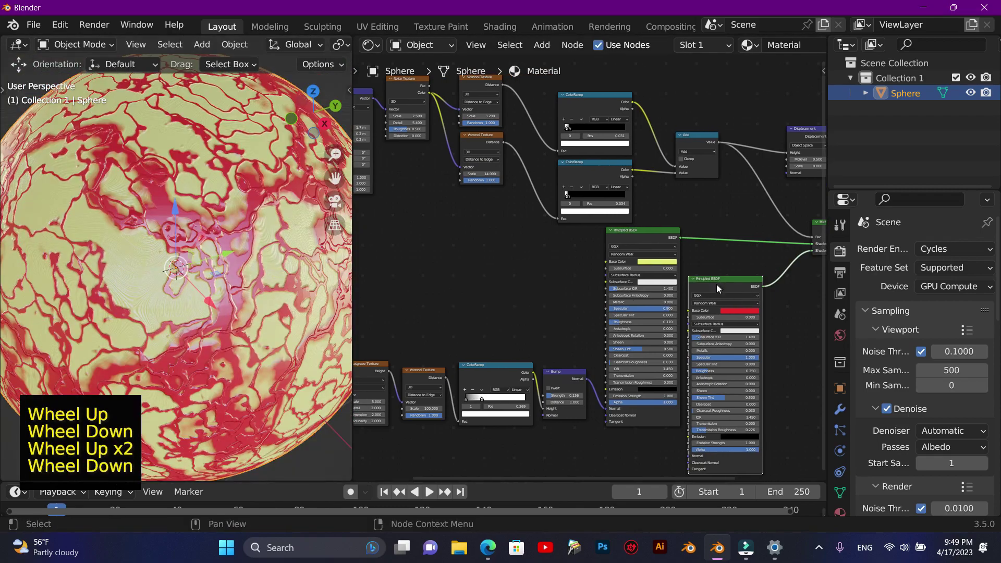
left_click(670, 264)
scroll("up", 3)
scroll("down", 3)
left_click(674, 263)
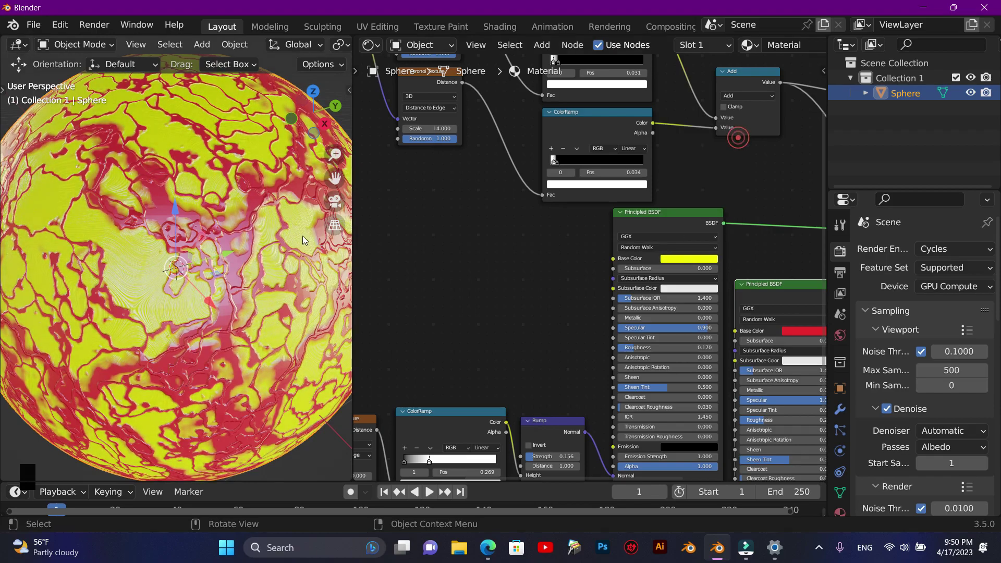
Preview the sphere in Rendered shading, return to material preview, and switch to camera view
scroll("down", 3)
scroll("up", 3)
scroll("down", 3)
scroll("up", 3)
key("z")
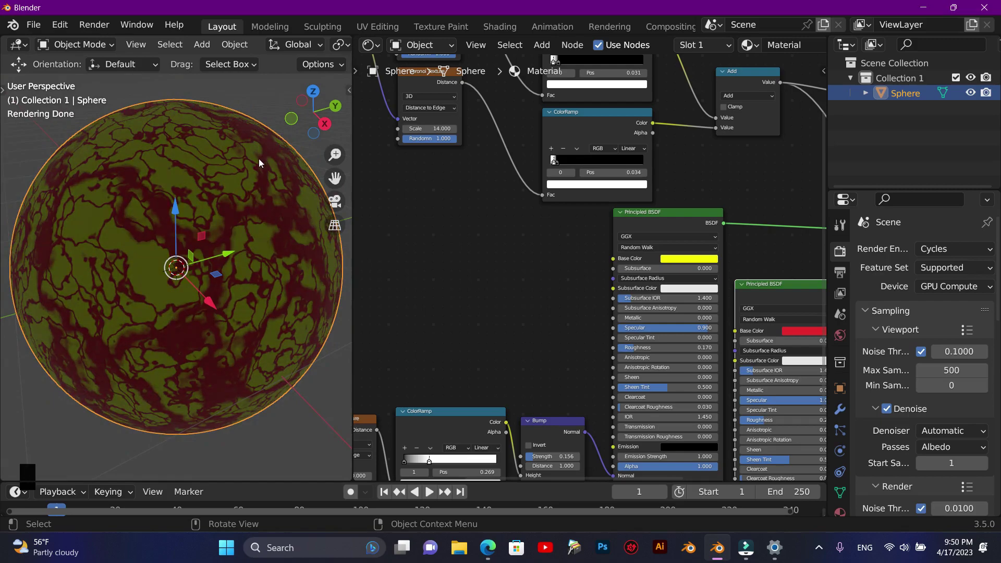
key("z")
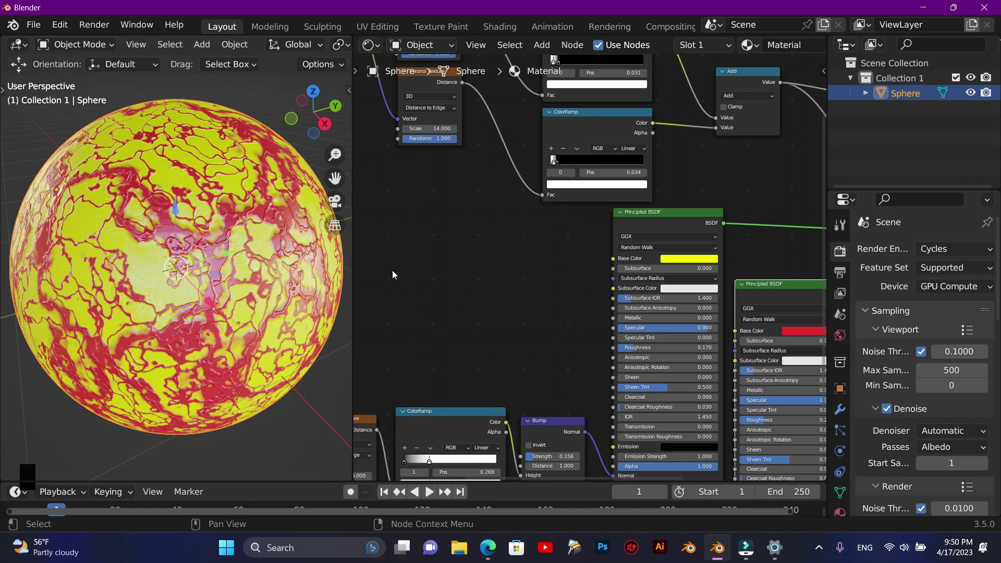
key("n")
key("F10")
Join the areas so the camera view of the sphere fills the workspace
right_click(218, 135)
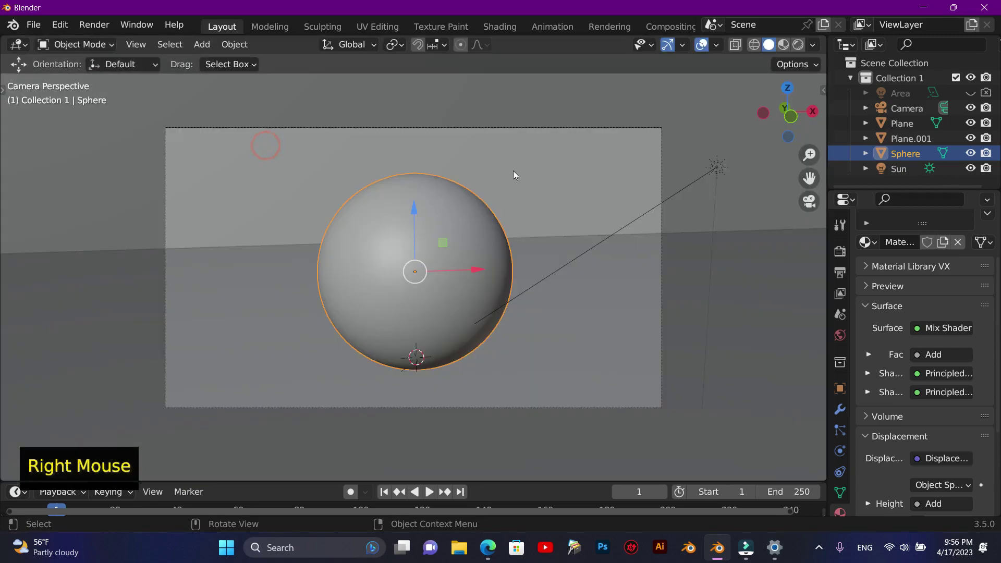
scroll("up", 3)
scroll("down", 3)
Preview the veined sphere on its floor in Rendered shading, then return to Solid shading
left_click(654, 181)
scroll("up", 3)
scroll("down", 3)
scroll("up", 3)
scroll("up", 3)
scroll("down", 3)
scroll("up", 3)
scroll("down", 3)
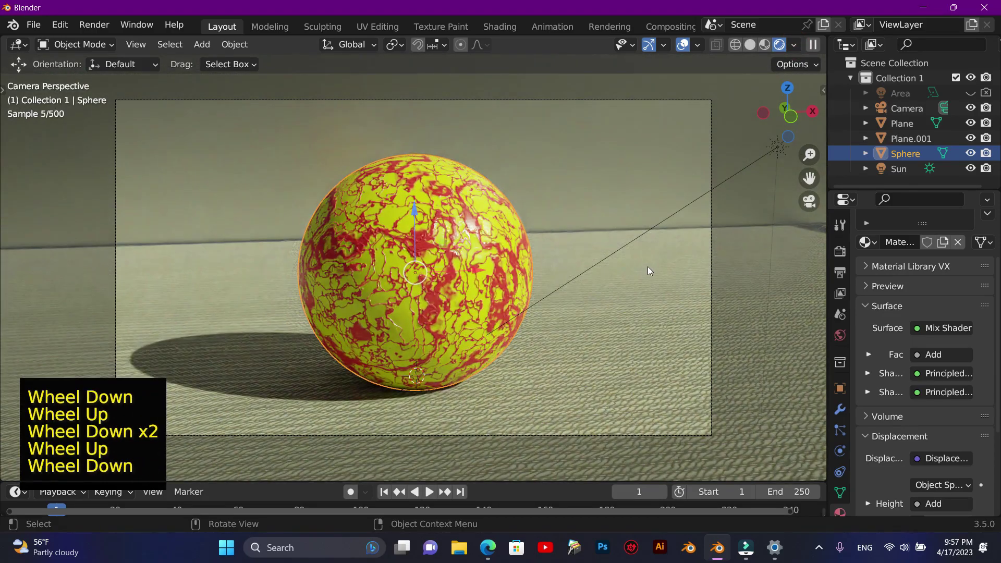
left_click(736, 69)
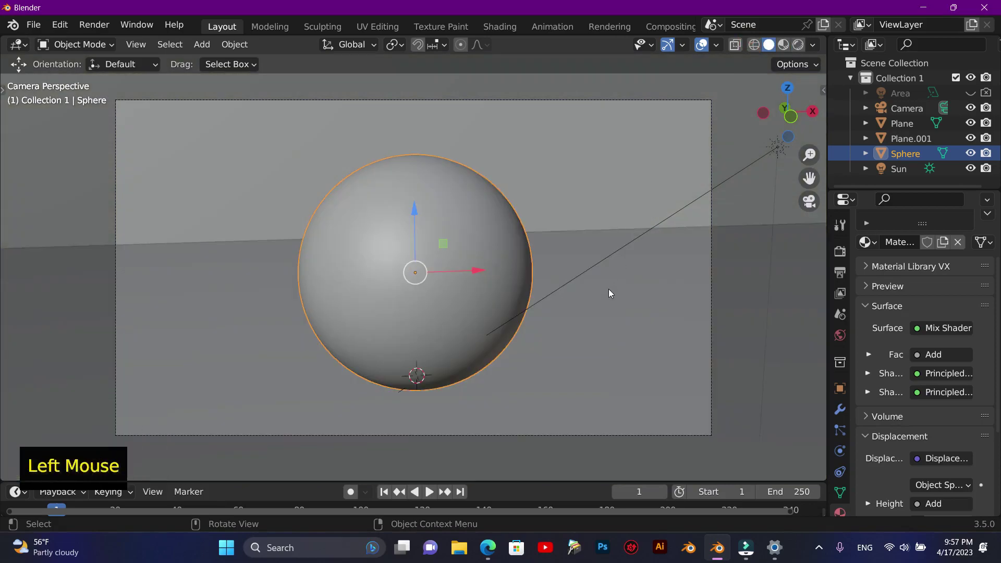
Add a text object and replace its default letters with 'DAMON'
key("shift+a")
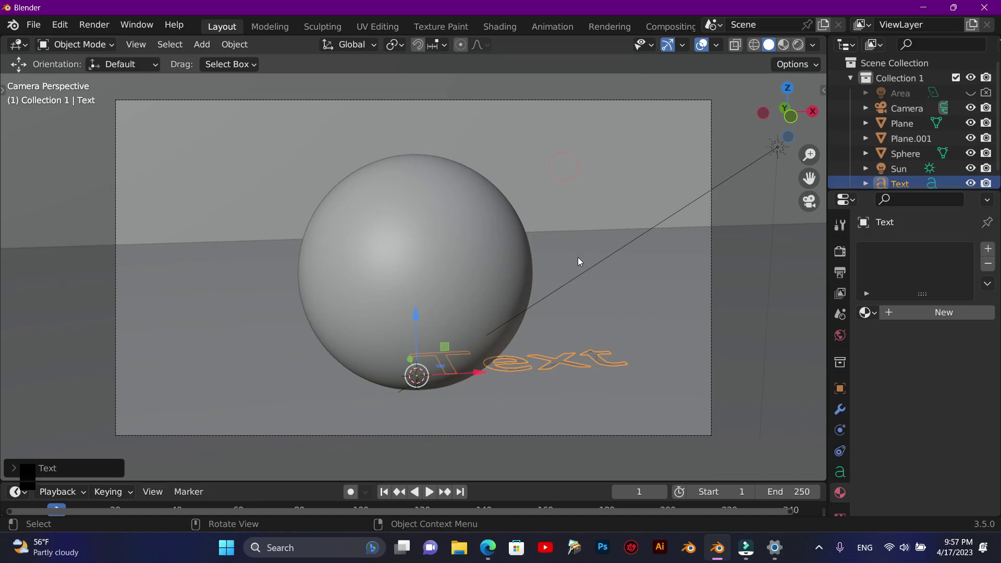
key("Tab")
key("BackSpace")
key("BackSpace")
key("BackSpace")
key("BackSpace")
key("BackSpace")
key("shift+d")
key("shift+a")
key("shift+m")
key("shift+o")
key("shift+n")
Rotate DAMON 90° on X to stand upright, extrude it, move it left of the sphere at size 0.64
key("Tab")
key("r")
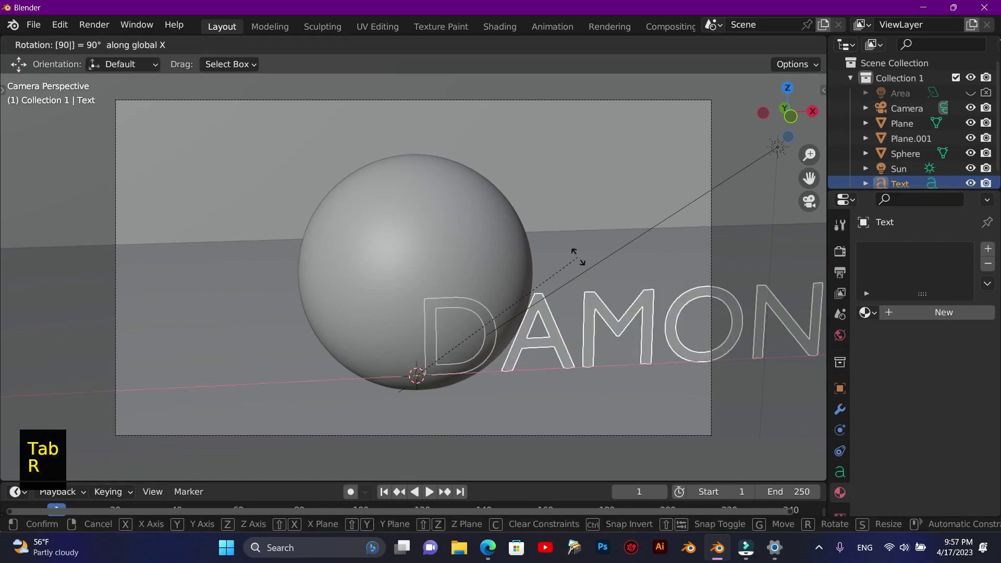
left_click(470, 376)
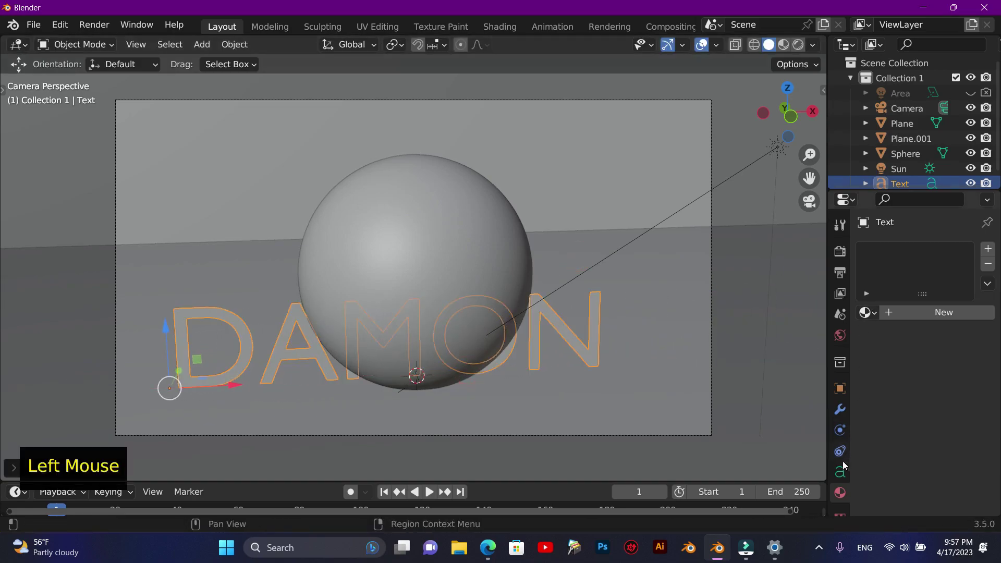
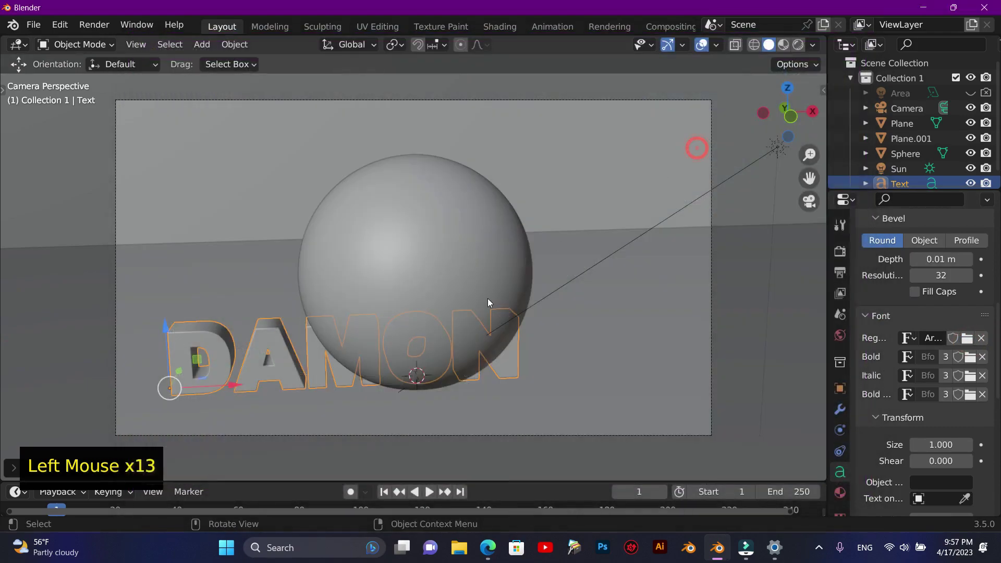
left_click(181, 378)
left_click(263, 302)
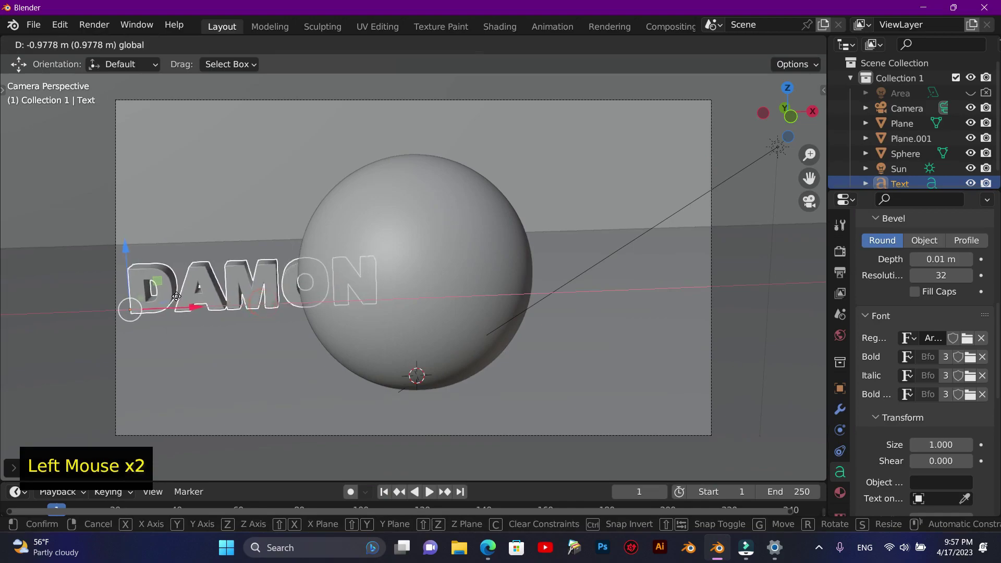
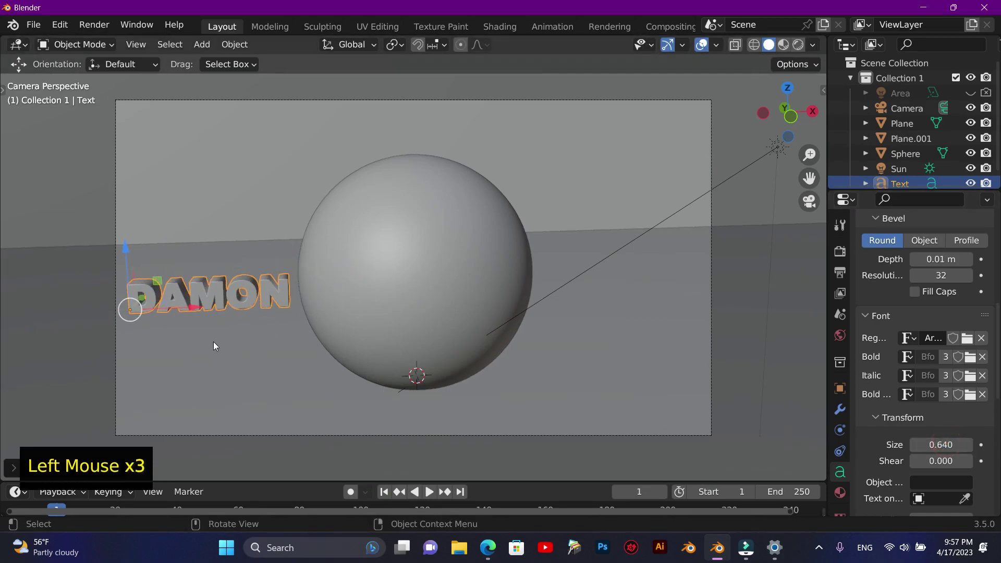
left_click(128, 250)
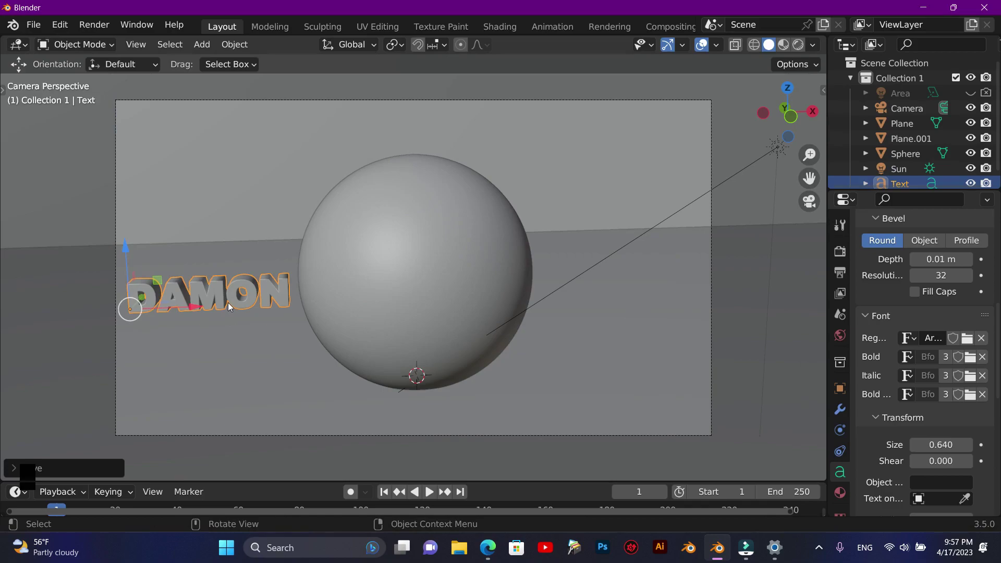
Duplicate the text to the right of the sphere and retype it as 'ACADEMY'
key("shift+d")
left_click(167, 314)
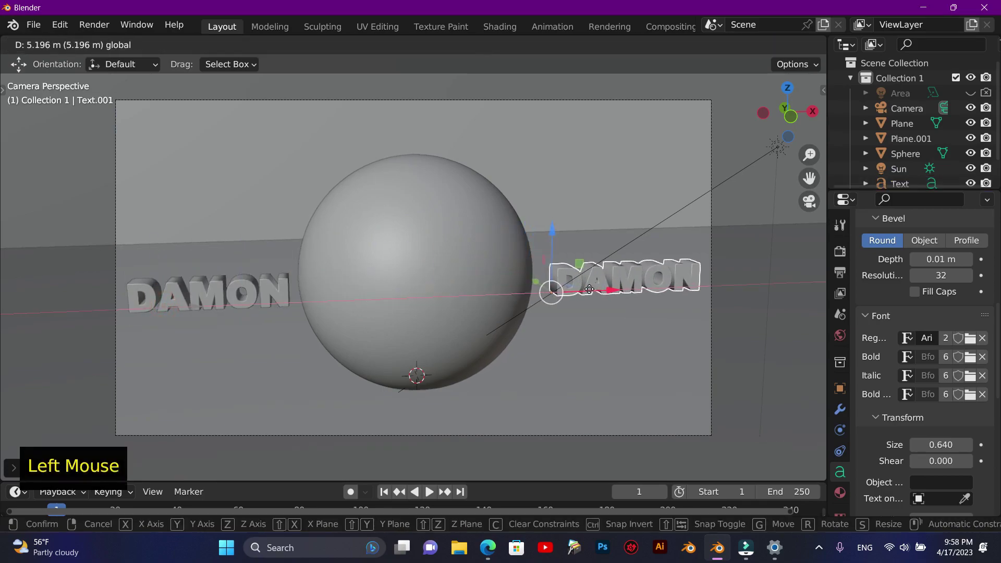
key("Tab")
key("BackSpace")
key("BackSpace")
key("BackSpace")
key("BackSpace")
key("BackSpace")
key("shift+a")
key("shift+c")
key("shift+a")
key("shift+d")
key("shift+e")
key("shift+m")
key("shift+y")
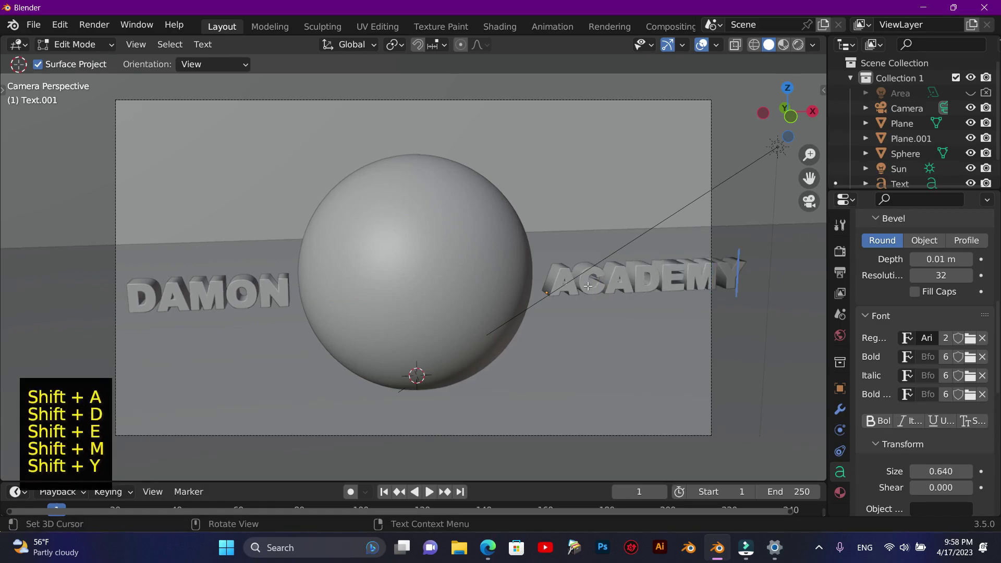
key("Tab")
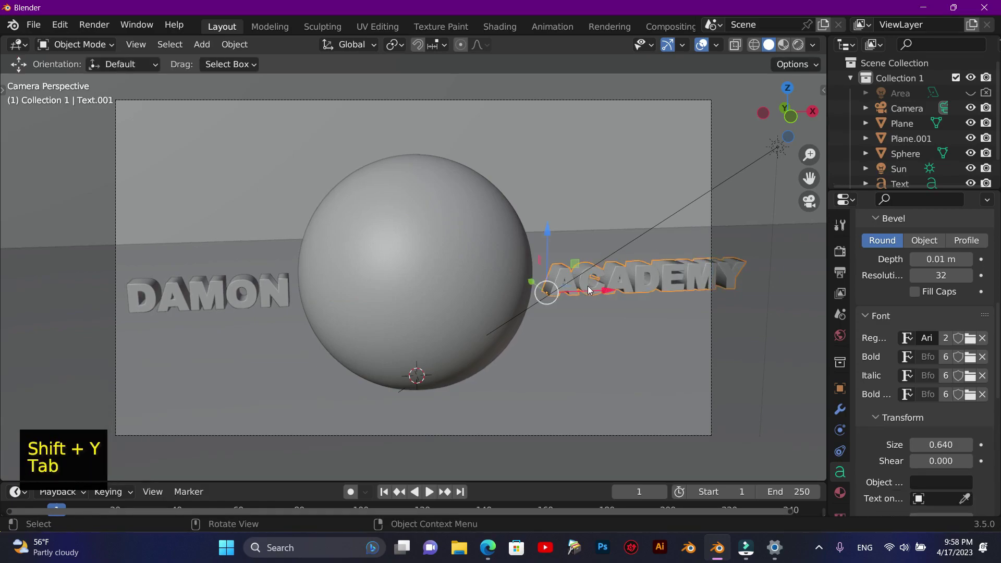
Set ACADEMY's bevel depth to 0 m and reduce its size
left_click(591, 290)
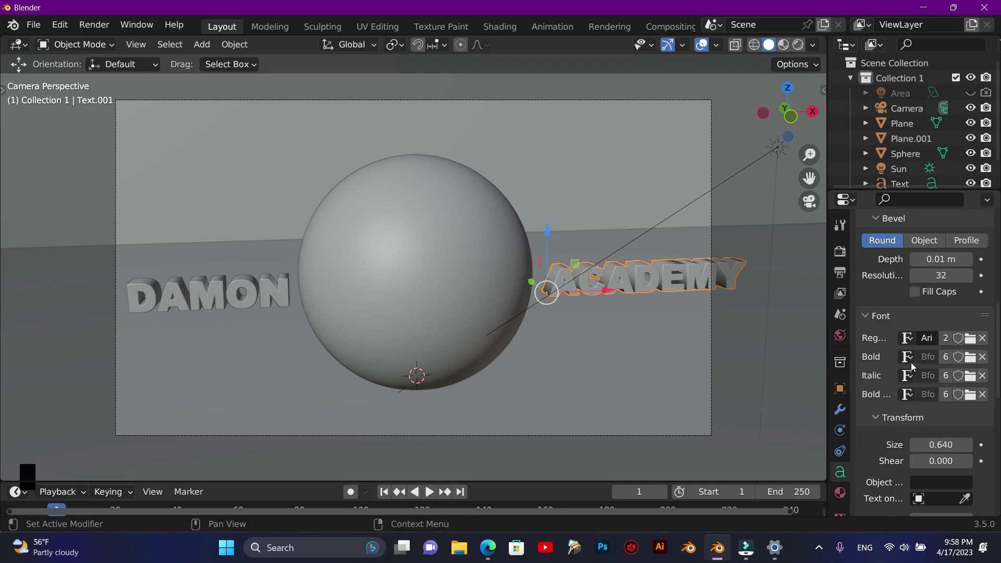
left_click(920, 262)
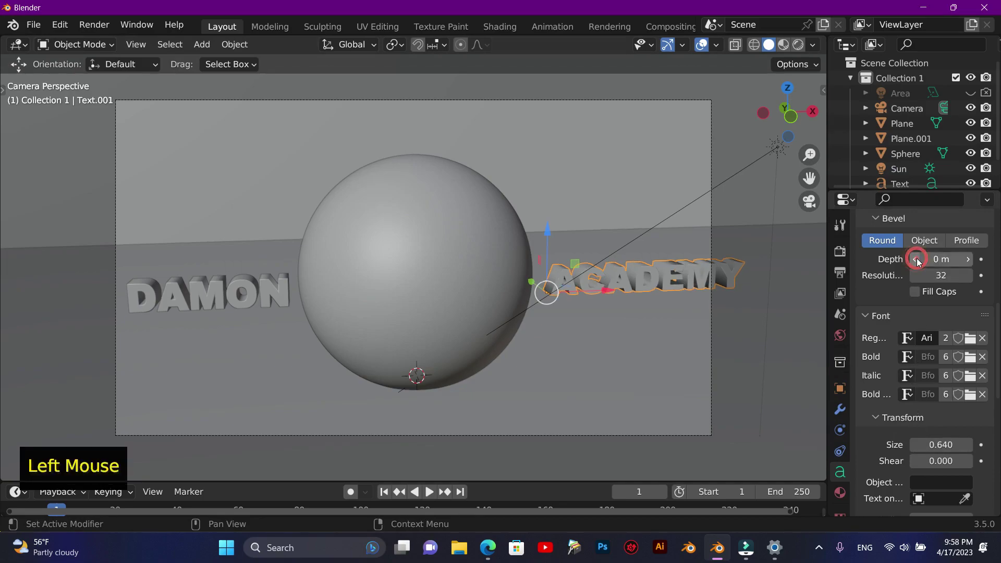
left_click(268, 294)
left_click(915, 265)
left_click(678, 283)
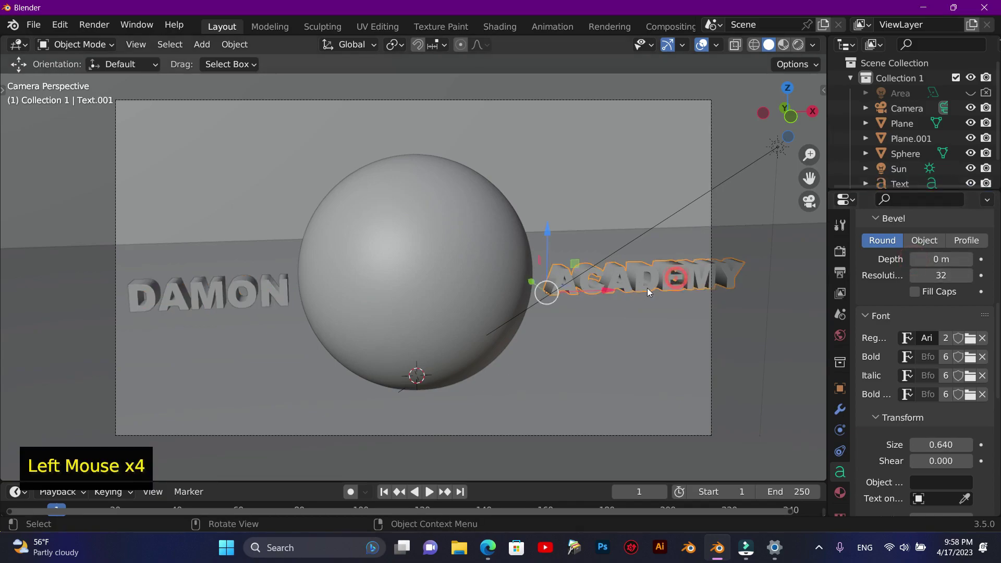
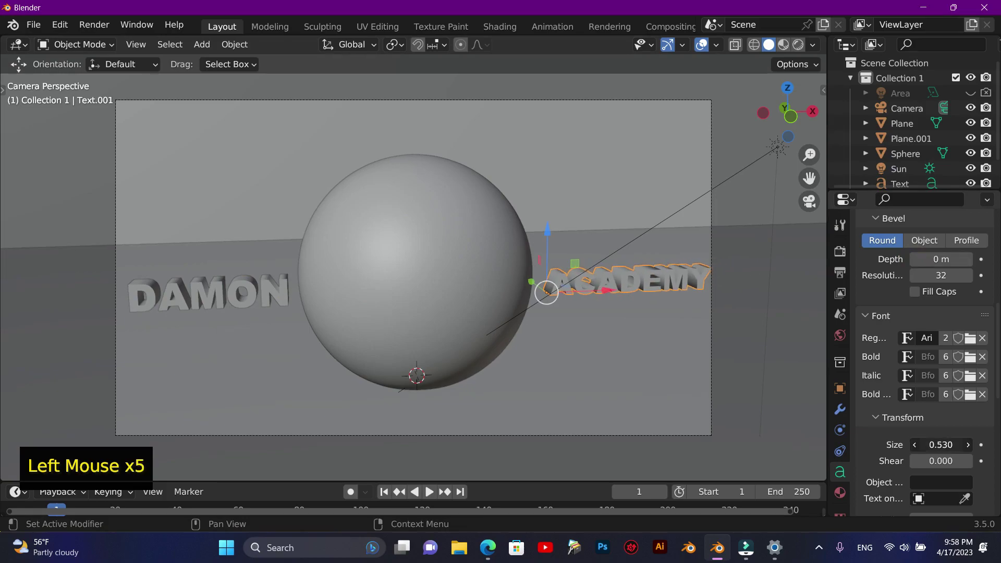
left_click(598, 293)
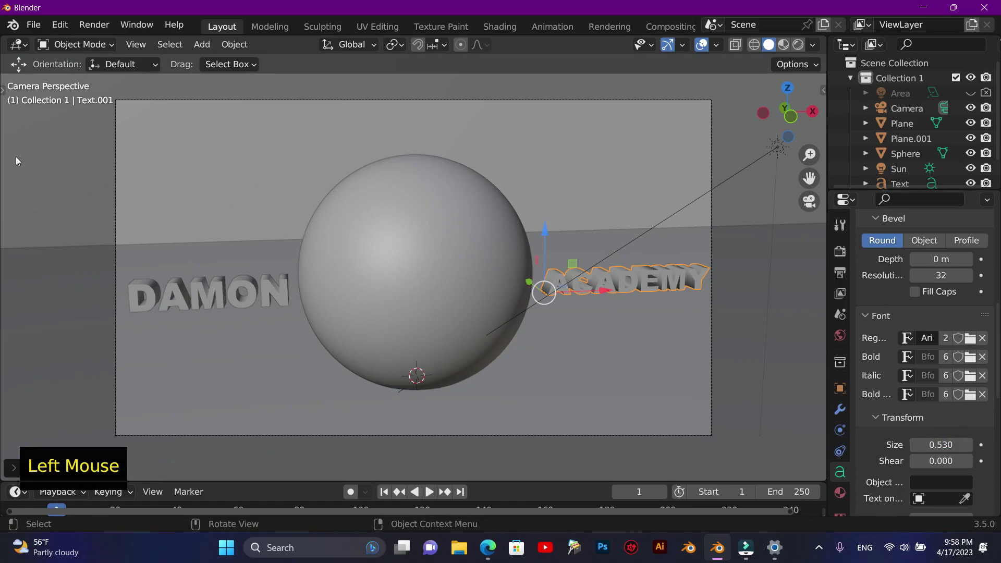
Rotate ACADEMY to face the camera, line it up with DAMON, and shrink it to size 0.52
key("t")
left_click(26, 182)
left_click(601, 304)
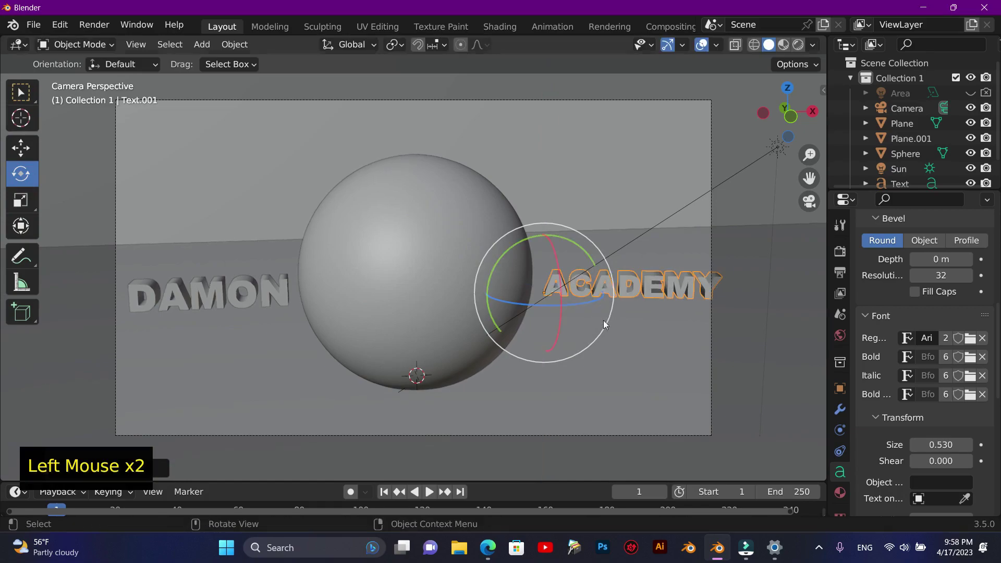
left_click(35, 160)
left_click(584, 295)
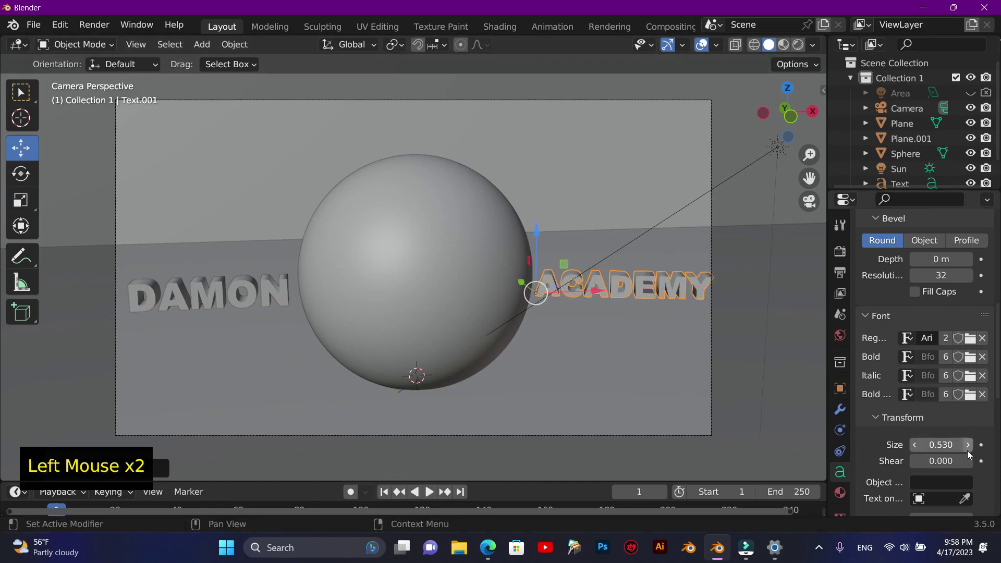
left_click(916, 452)
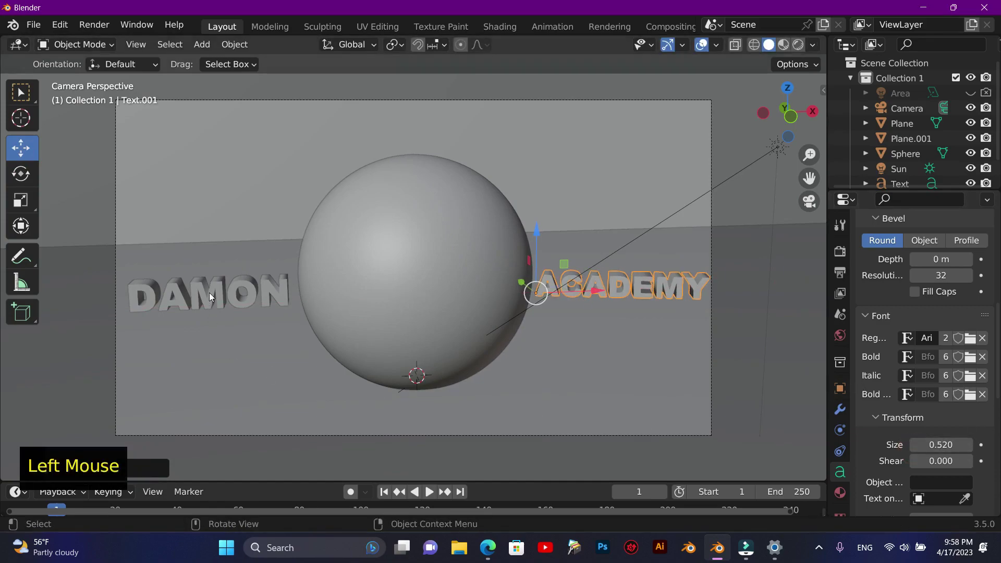
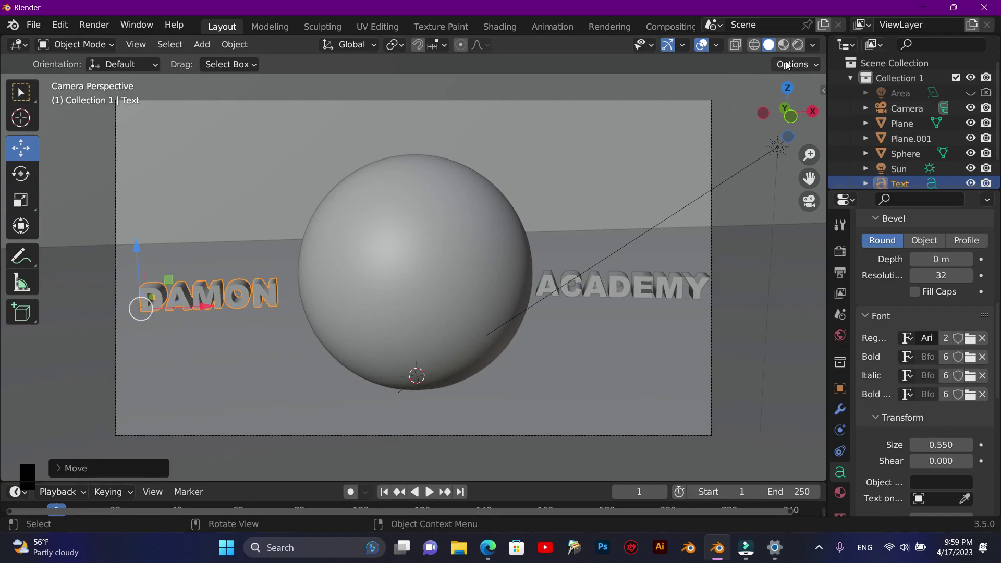
Switch viewport shading to Rendered, inspect the scene, and return to the camera view
left_click(733, 110)
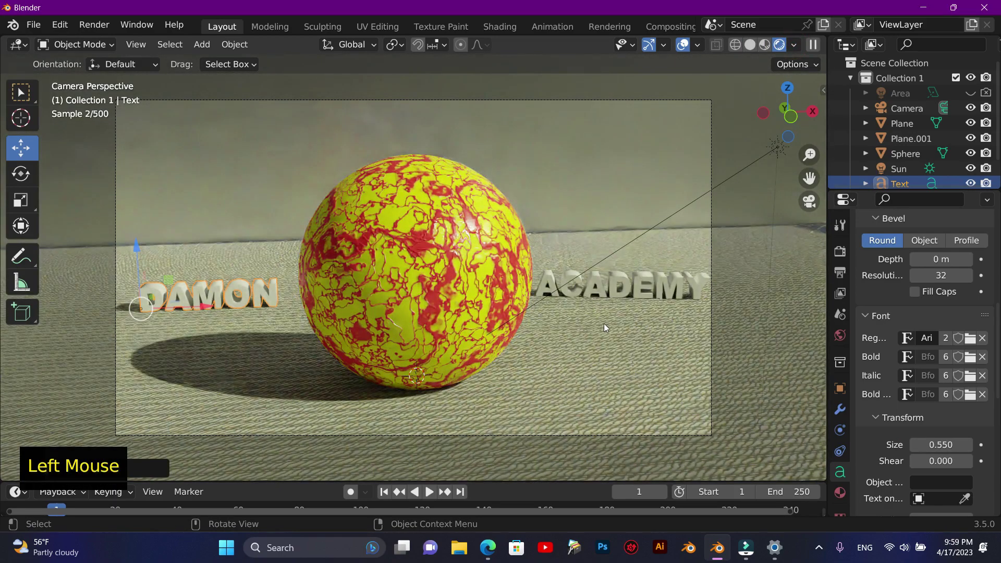
scroll("up", 3)
scroll("down", 3)
scroll("down", 3)
scroll("up", 3)
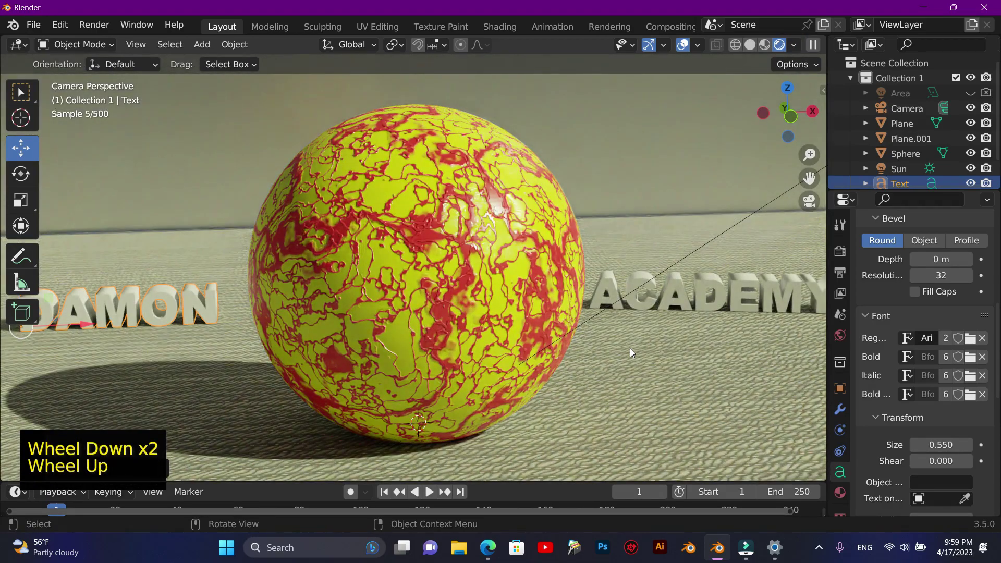
scroll("down", 3)
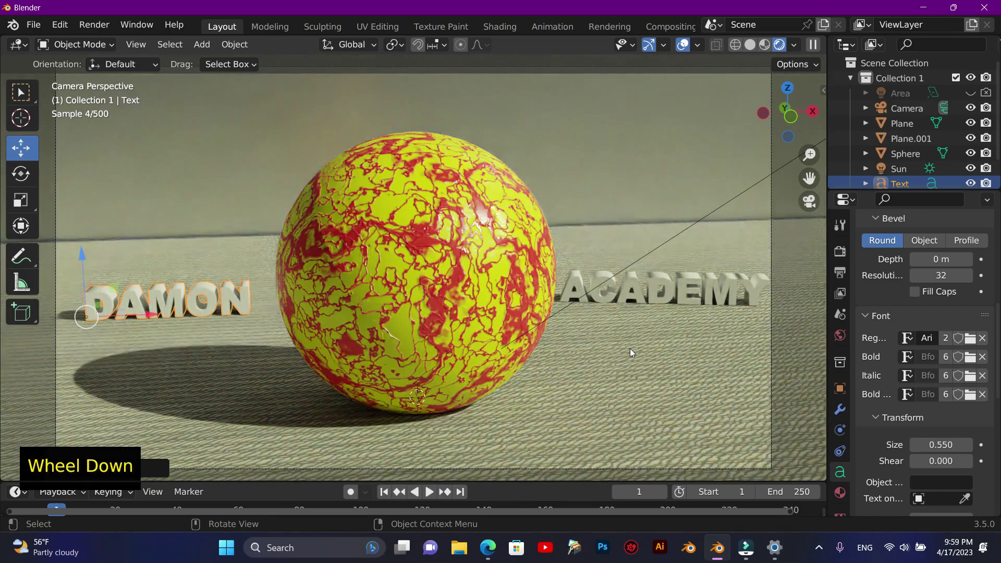
key("F10")
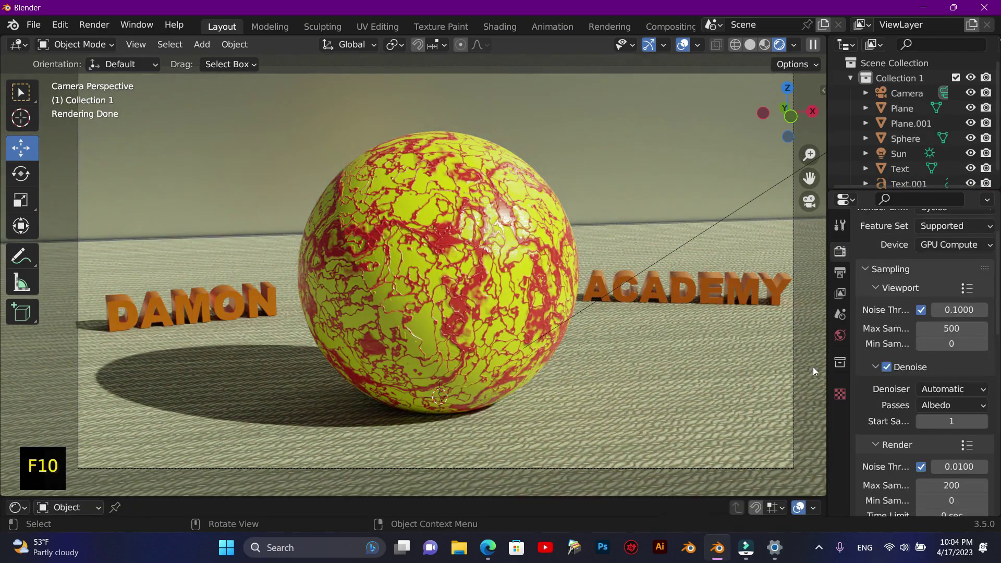
left_click(793, 126)
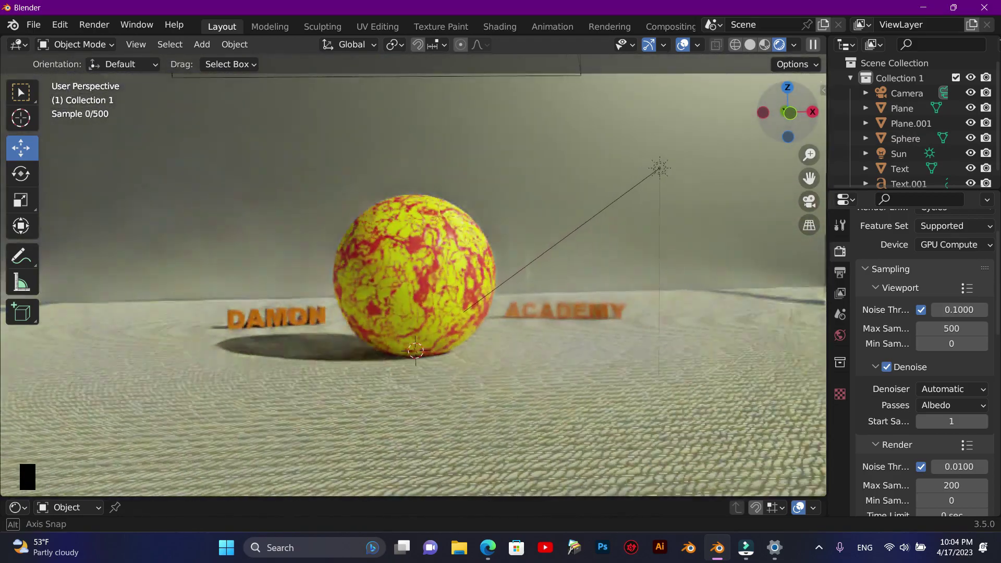
left_click(810, 211)
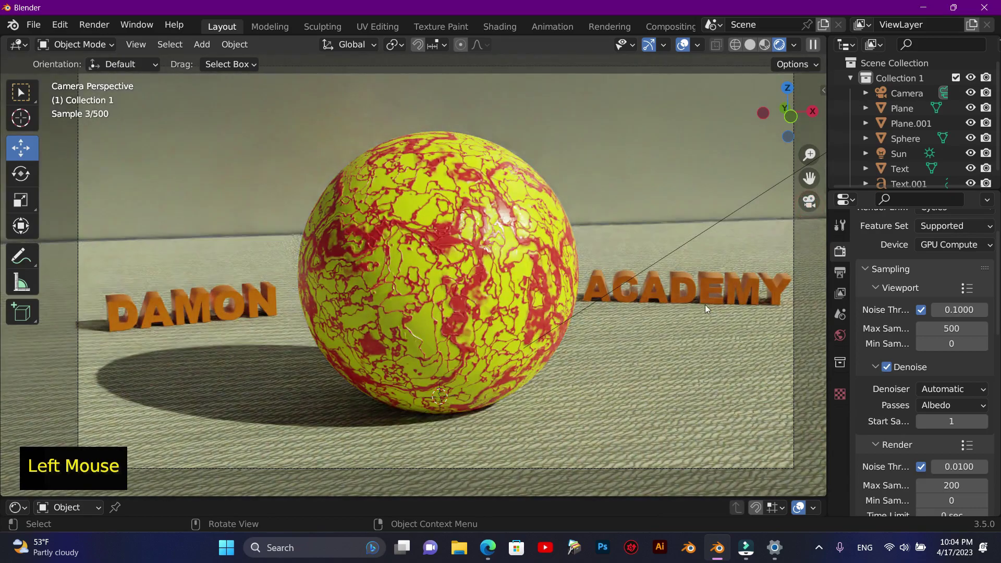